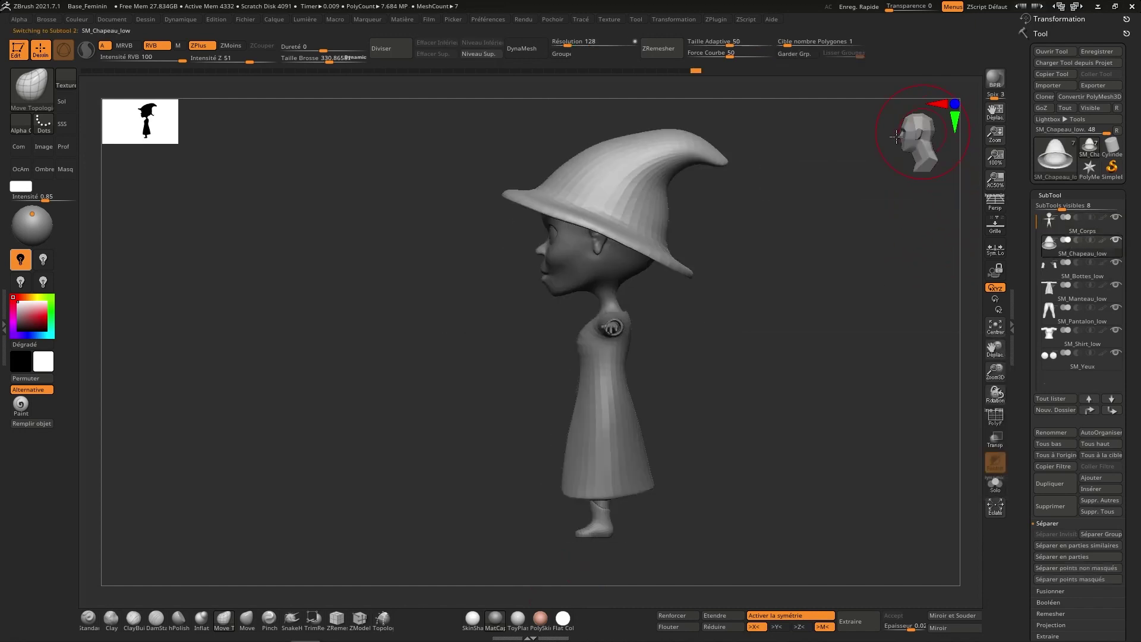
Soften the pointed cone into a curled-tip witch hat with a thick rounded brim using DamStandard, Move and Smooth.
right_click(738, 229)
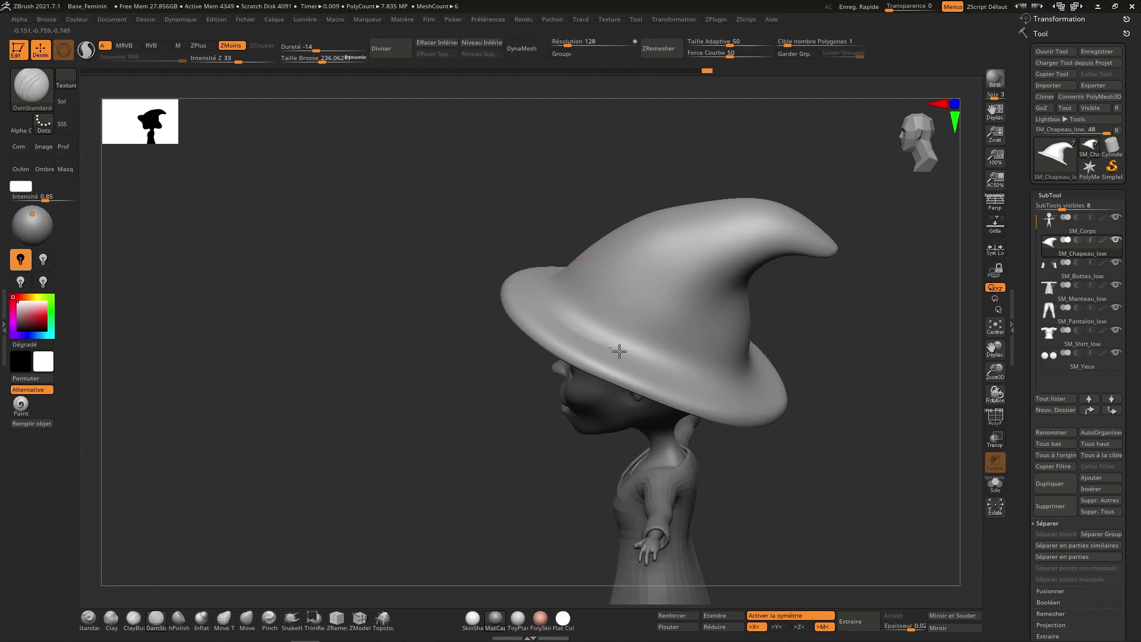
right_click(747, 368)
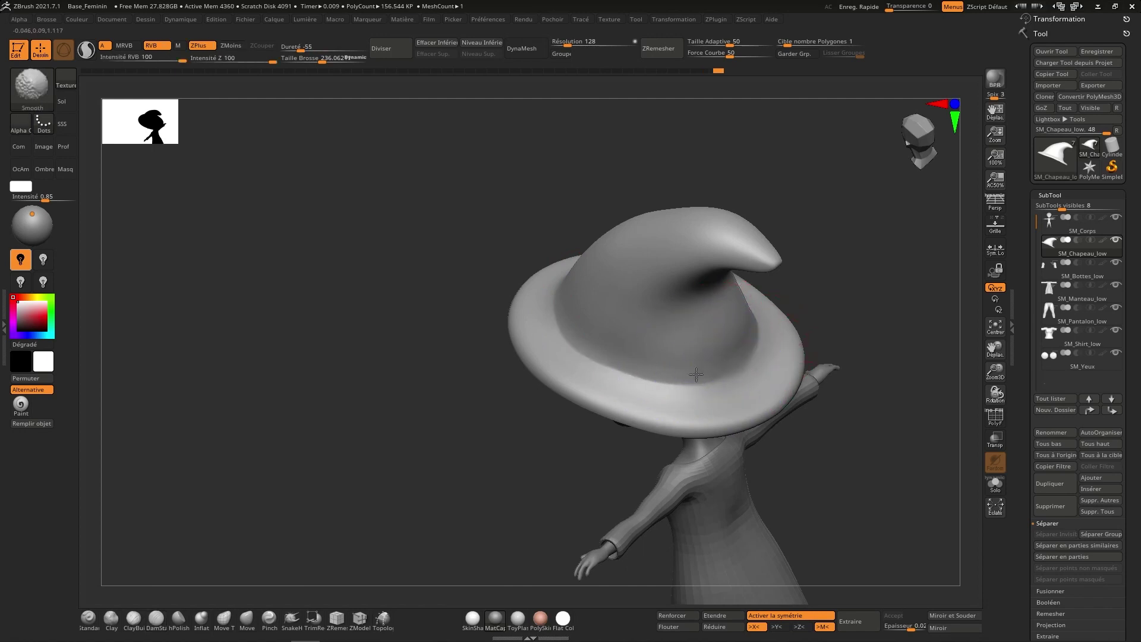
right_click(652, 372)
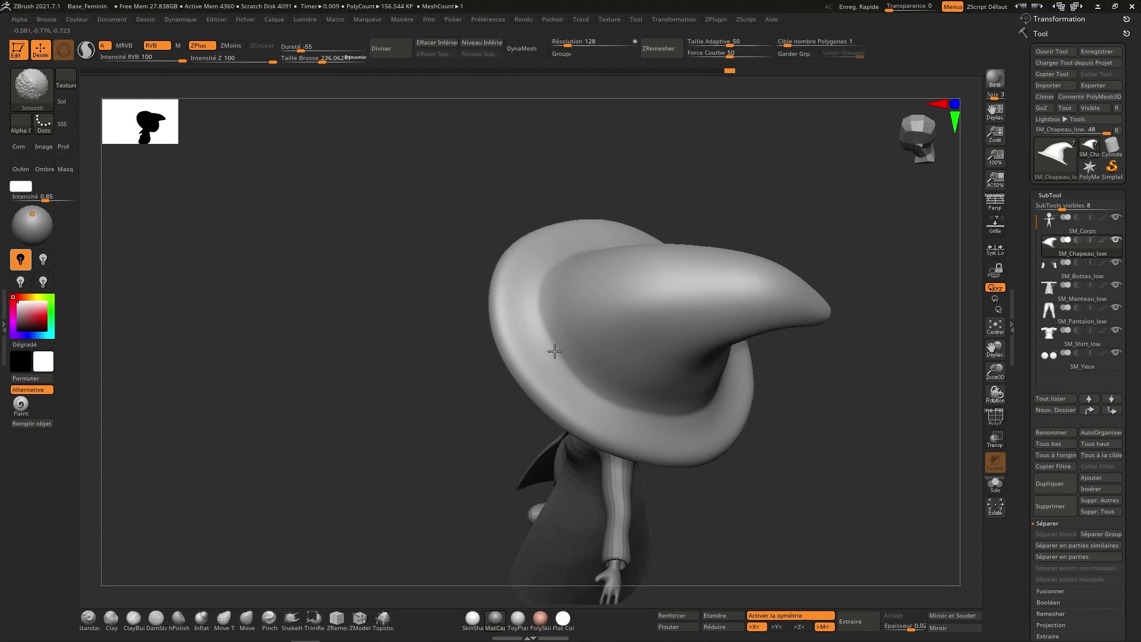
right_click(633, 303)
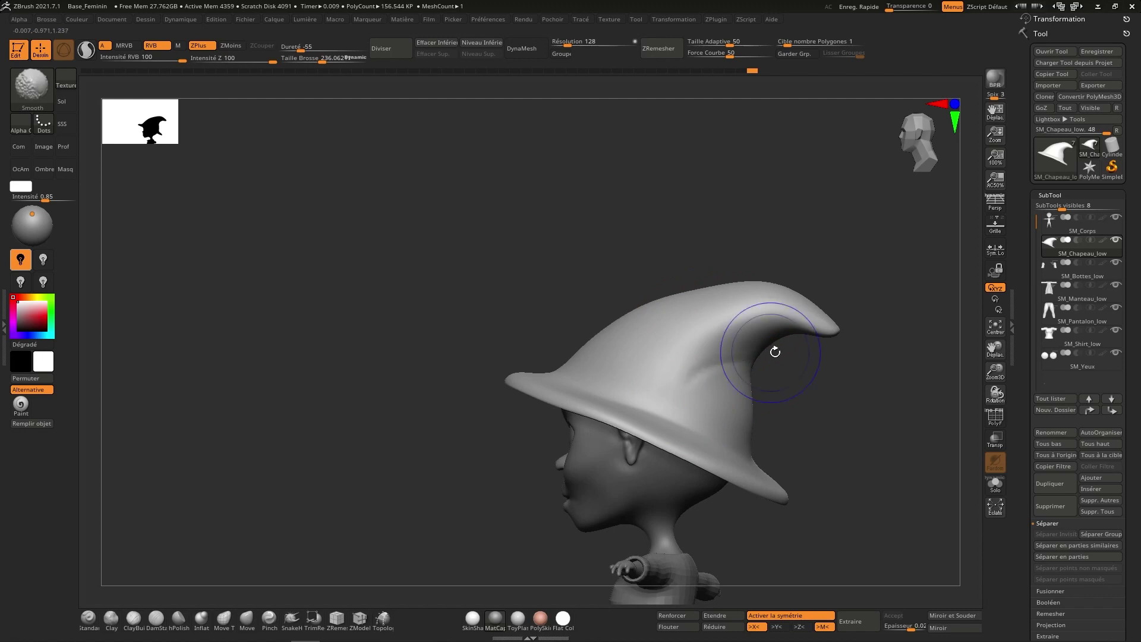
right_click(739, 377)
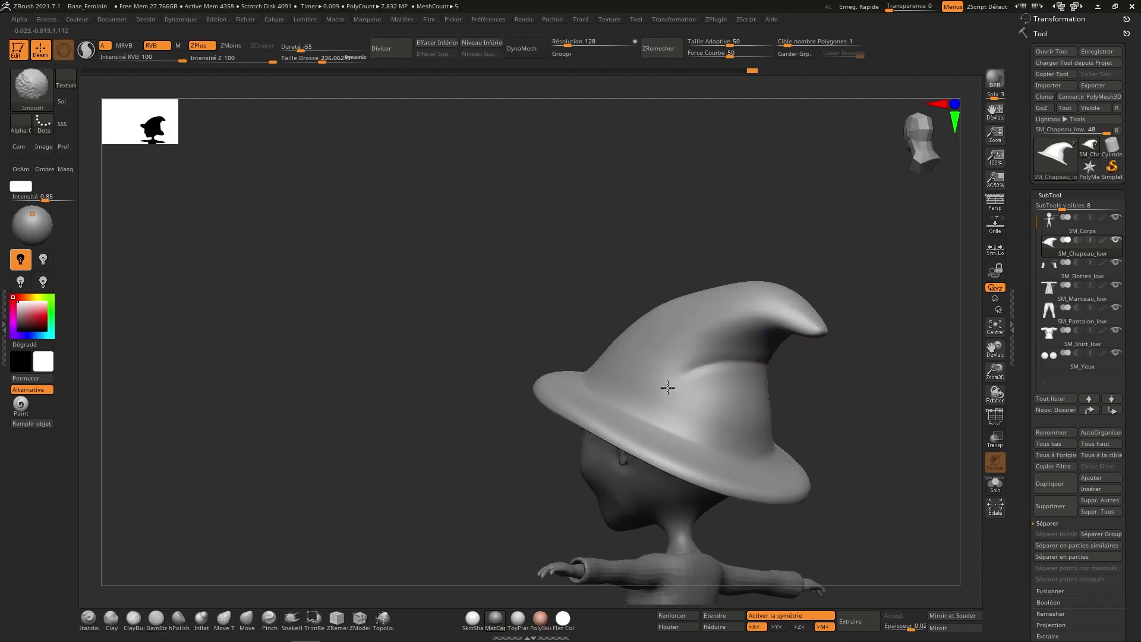
Build up folds on the cone's upper side with ClayBuildup and blend them smooth into the surface.
right_click(773, 345)
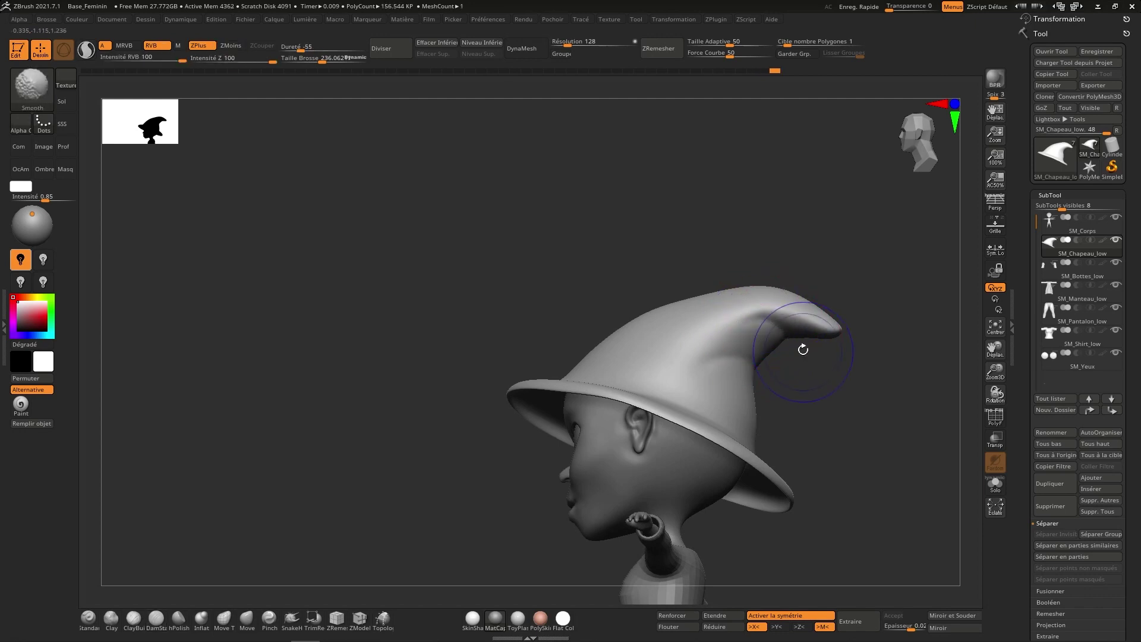
right_click(797, 330)
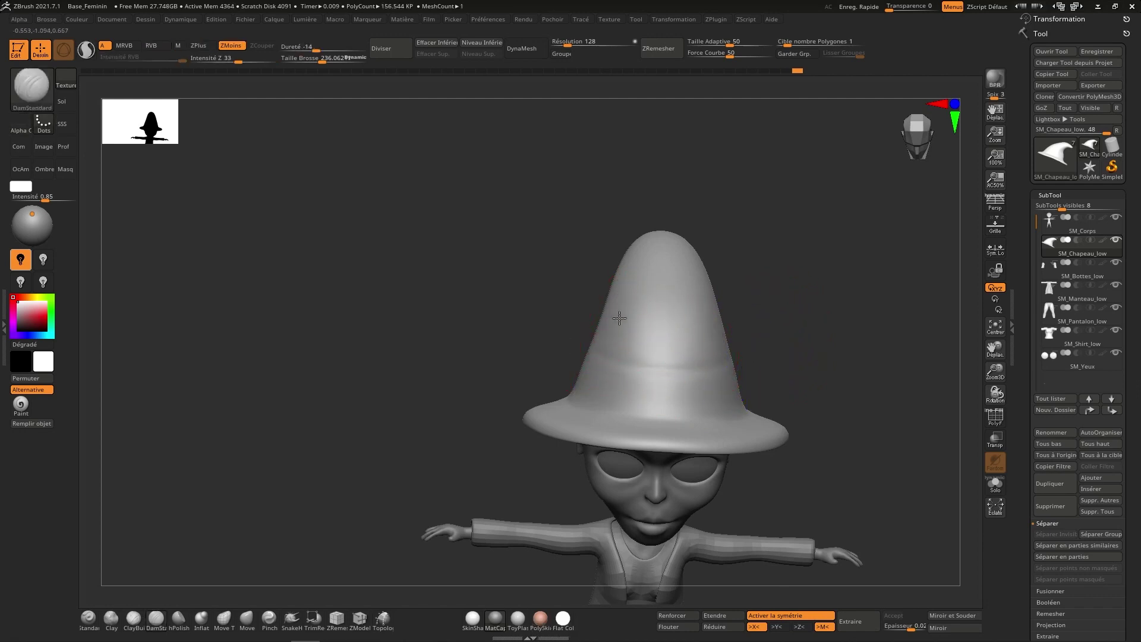
right_click(724, 322)
right_click(762, 350)
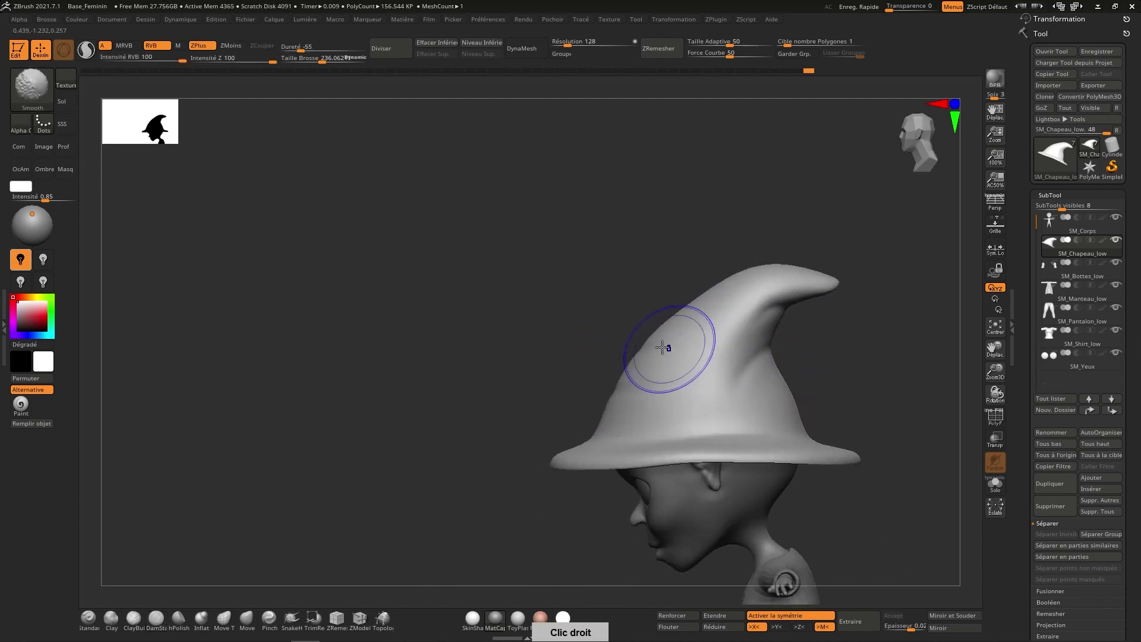
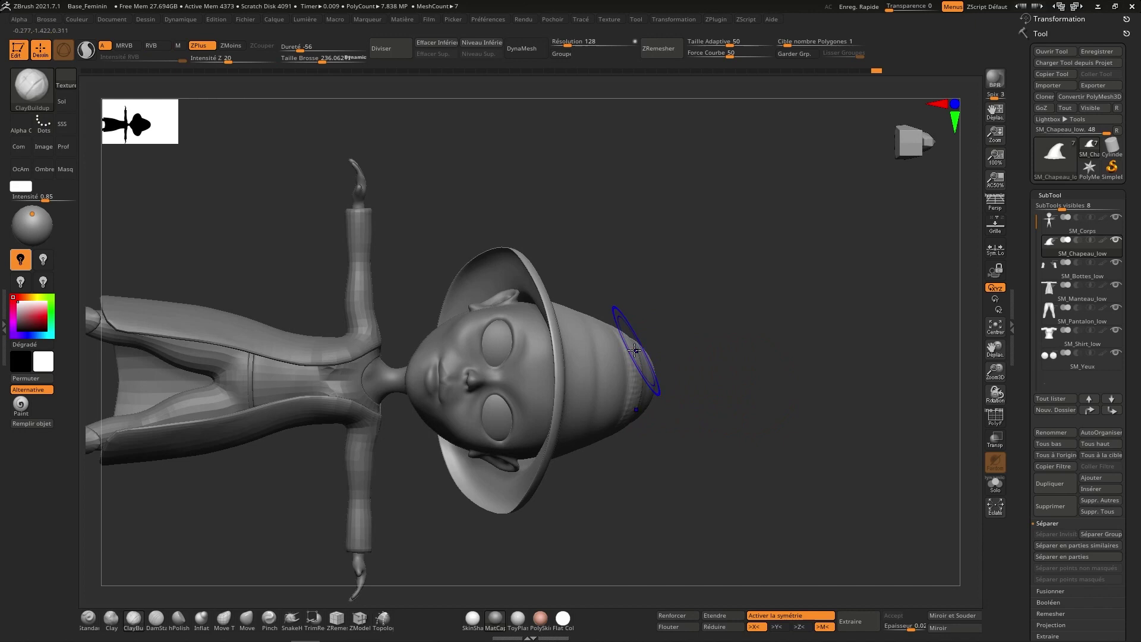
right_click(661, 377)
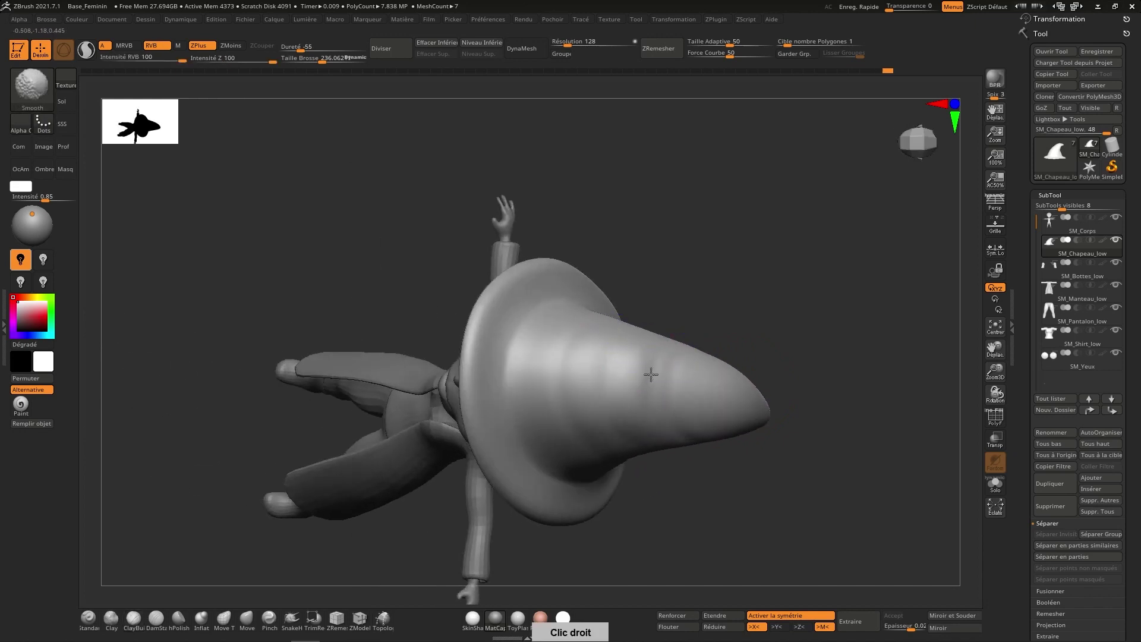
Apply the MatCap Red Wax material to the whole character from the Quick Pick section.
right_click(731, 447)
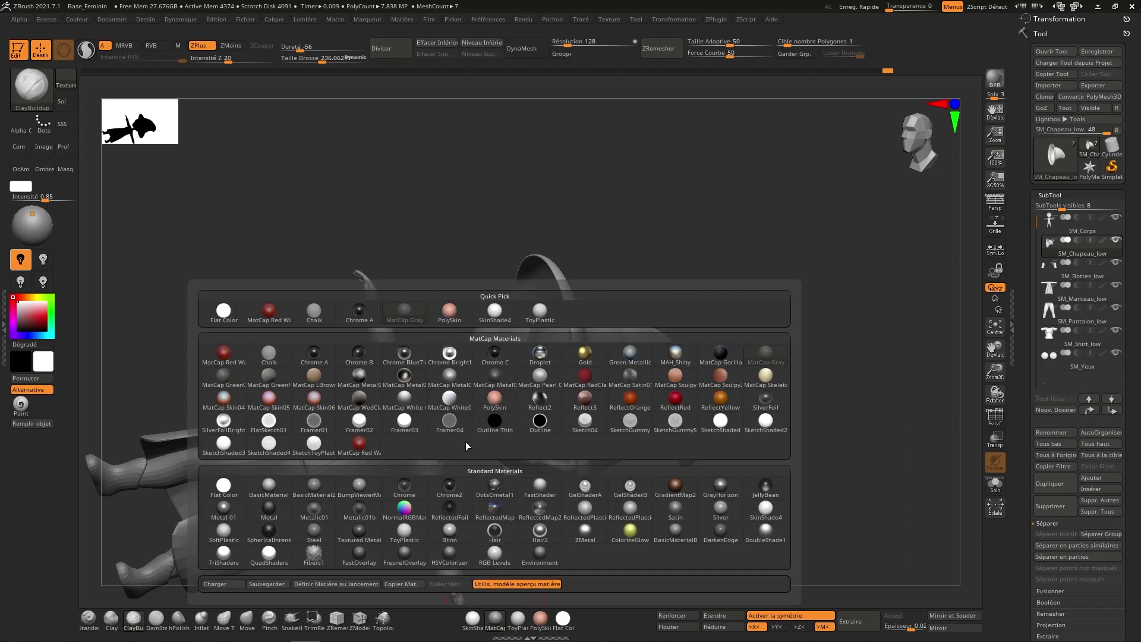
right_click(706, 365)
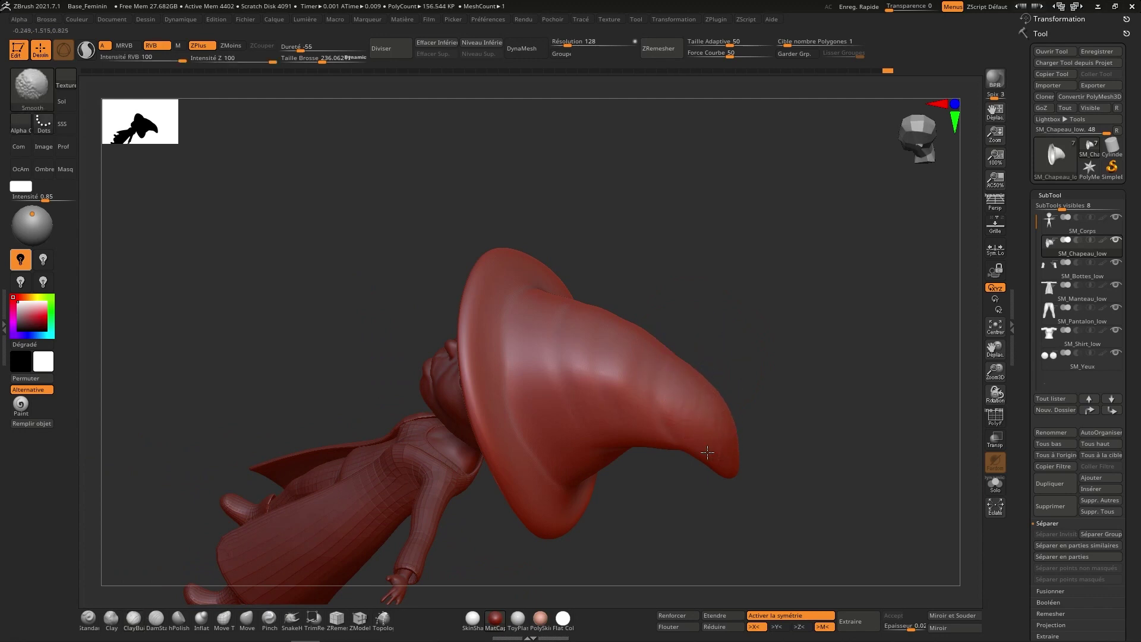
Ring the cone with layered ClayBuildup strokes and adjust the brim so the hat sits more upright over the face.
right_click(714, 379)
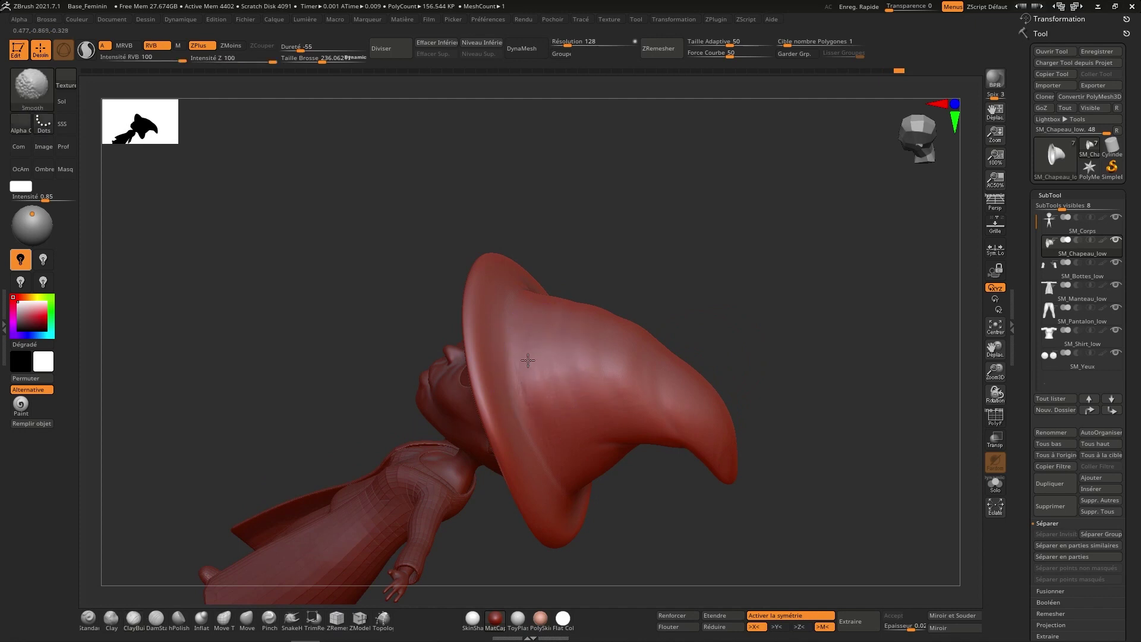
right_click(577, 392)
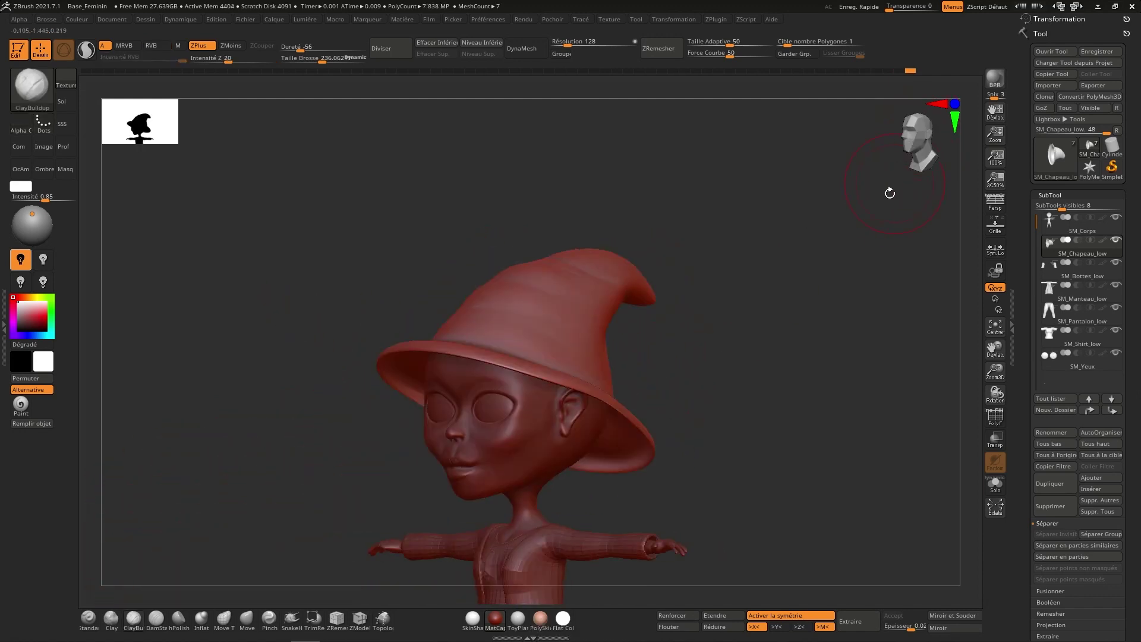
right_click(802, 250)
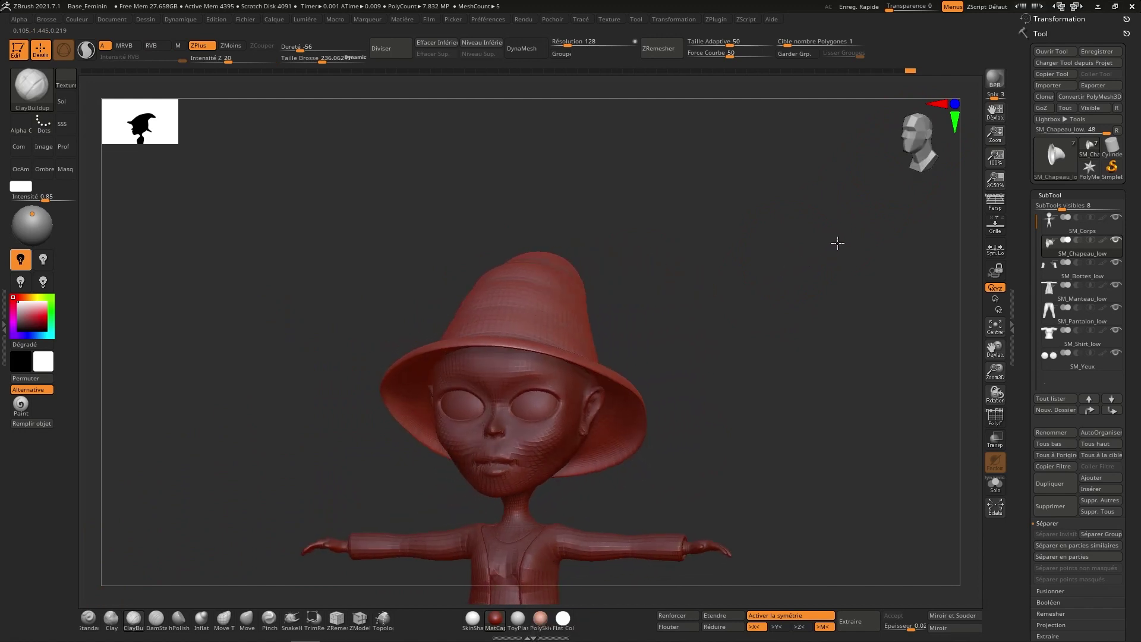
right_click(841, 237)
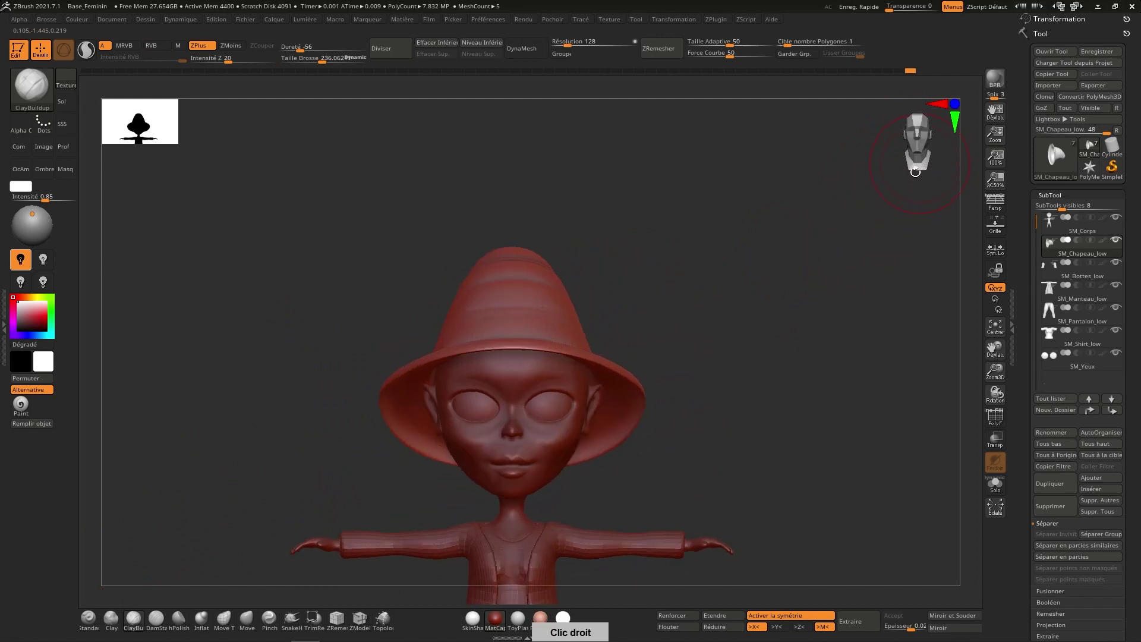
right_click(777, 284)
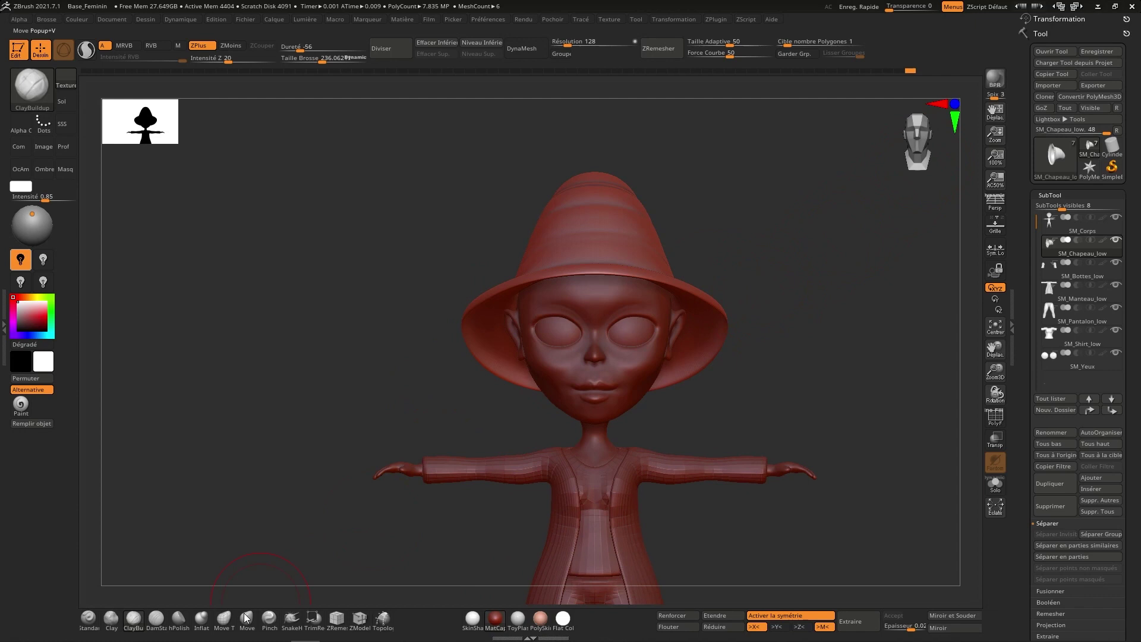
Inflate the brim edge into a rolled rim from several angles, then retopologize the hat with ZRemesher.
right_click(568, 277)
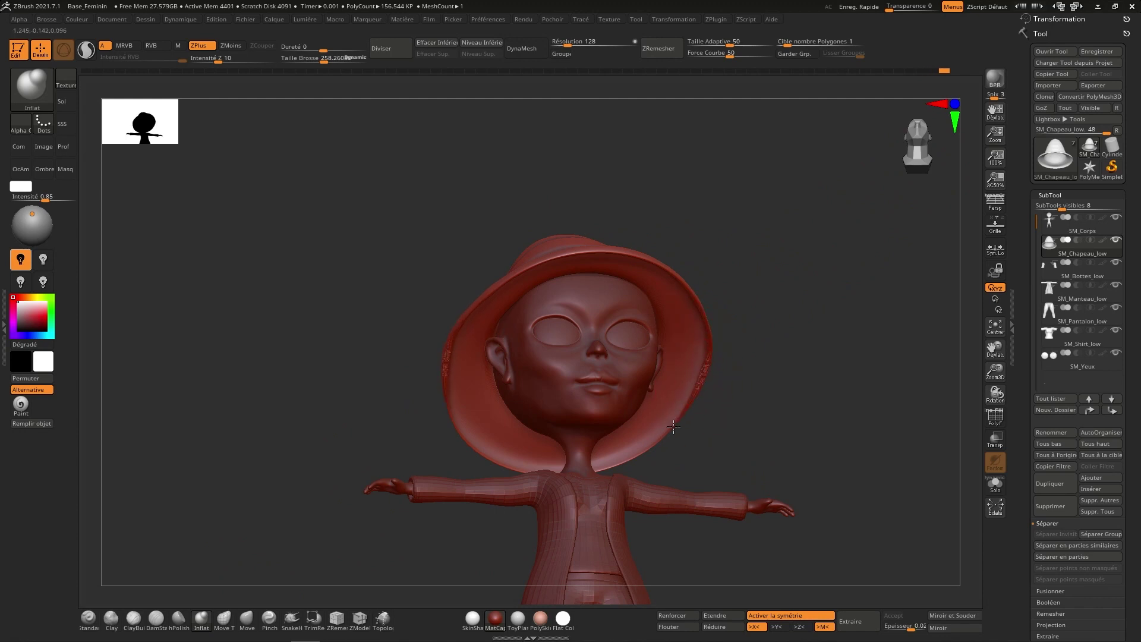
right_click(630, 421)
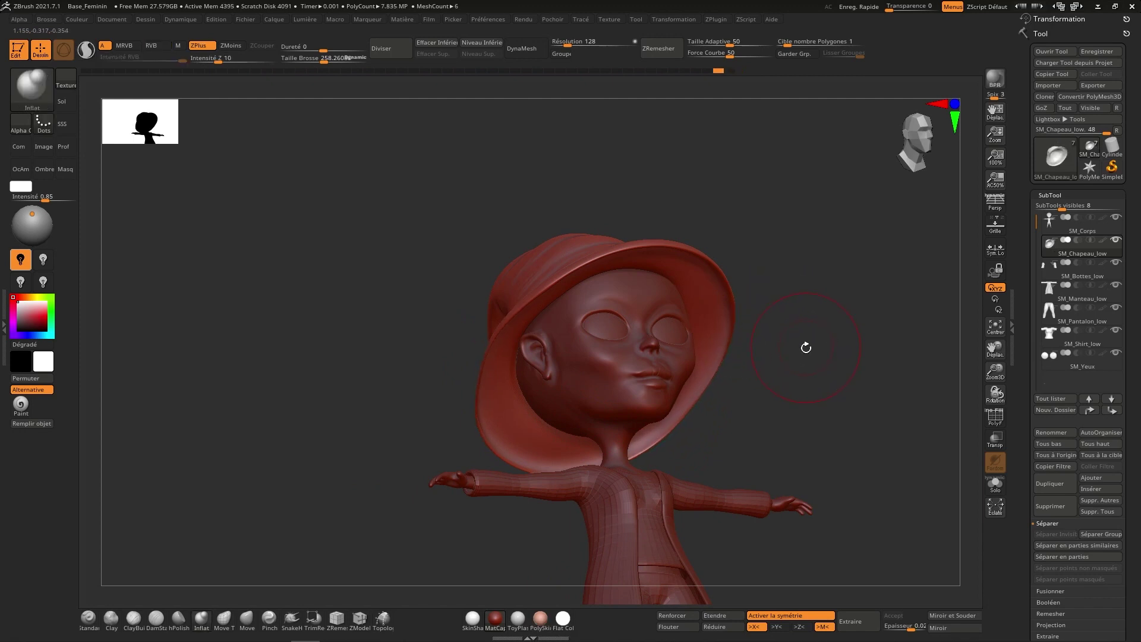
right_click(800, 351)
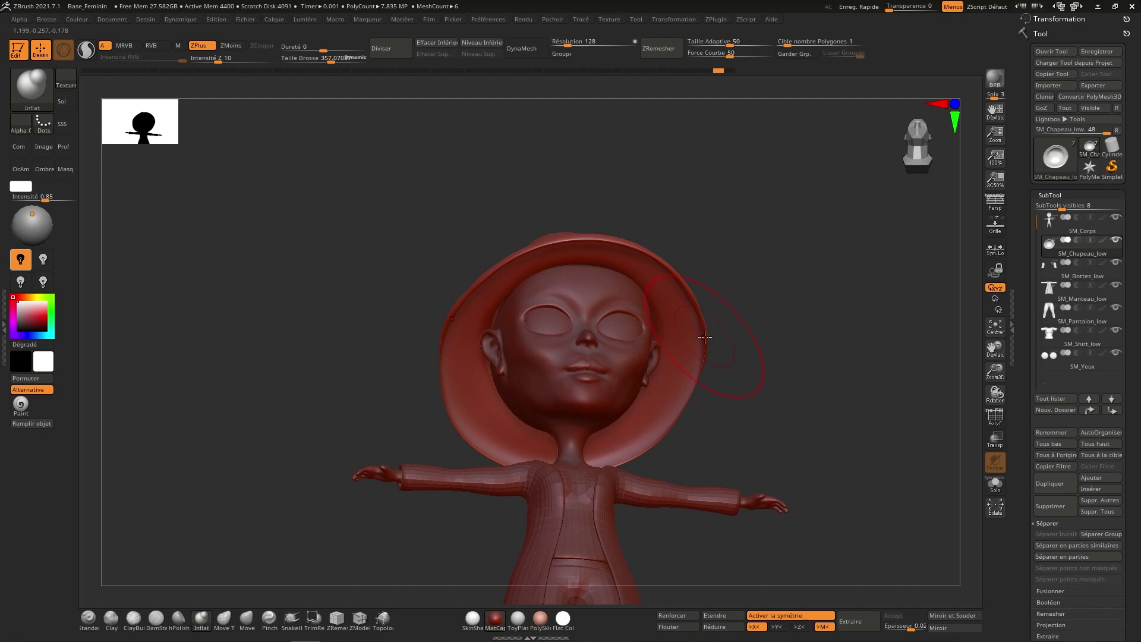
right_click(691, 386)
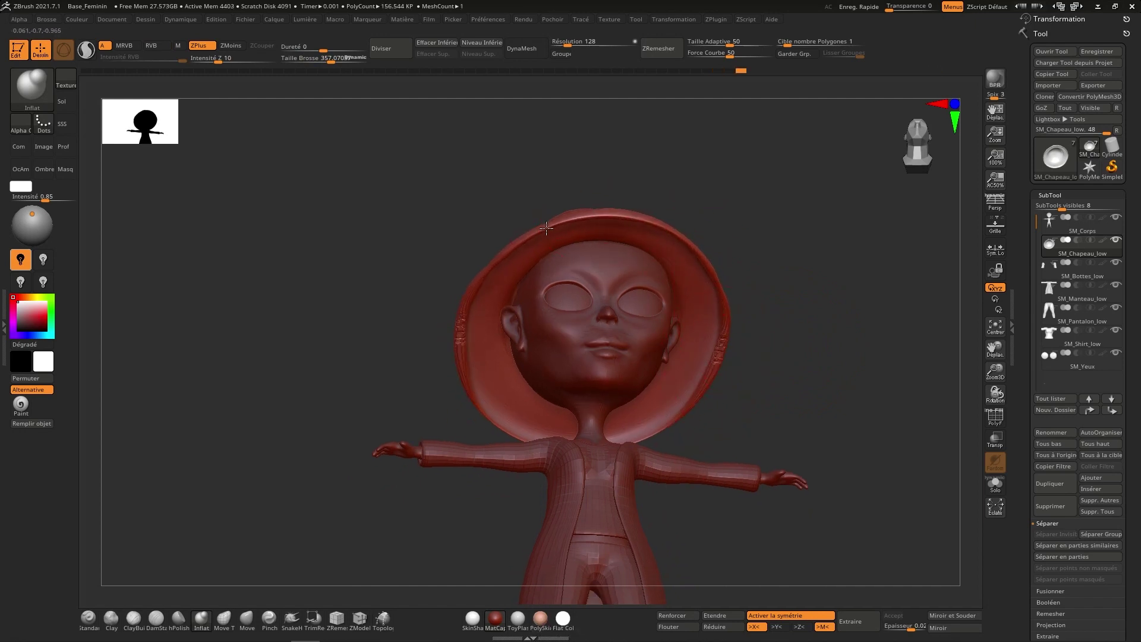
right_click(481, 323)
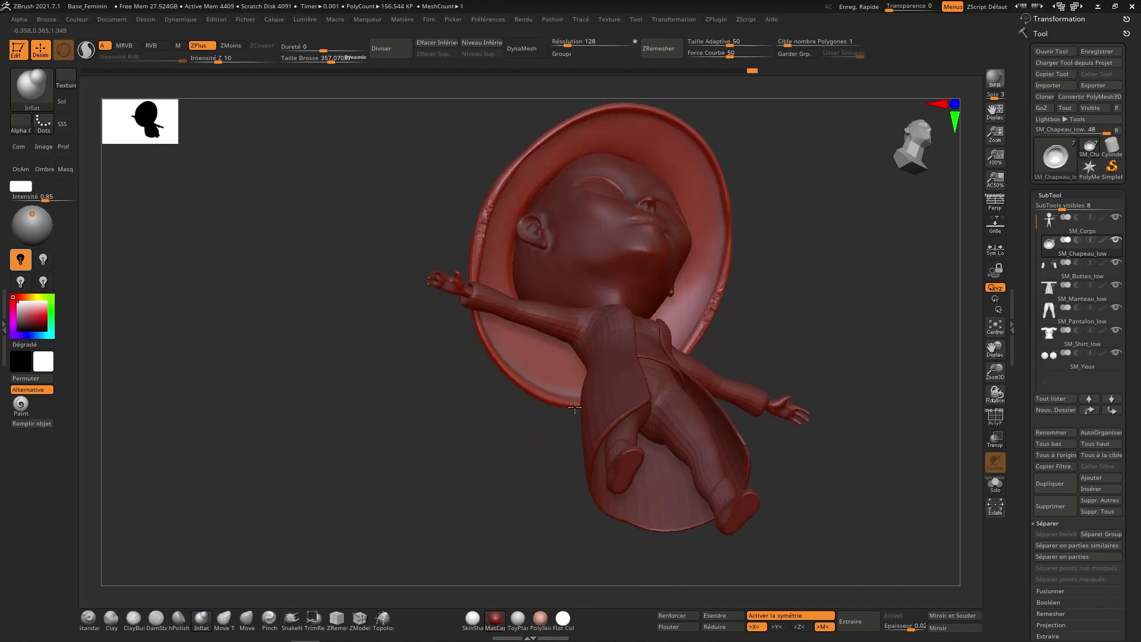
right_click(559, 378)
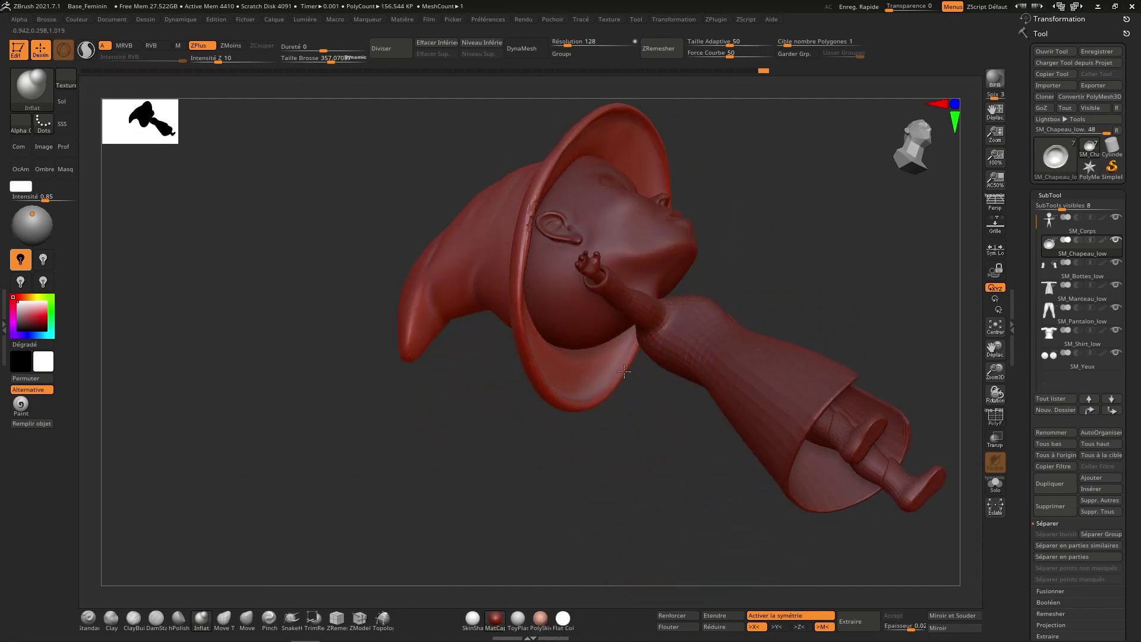
right_click(632, 359)
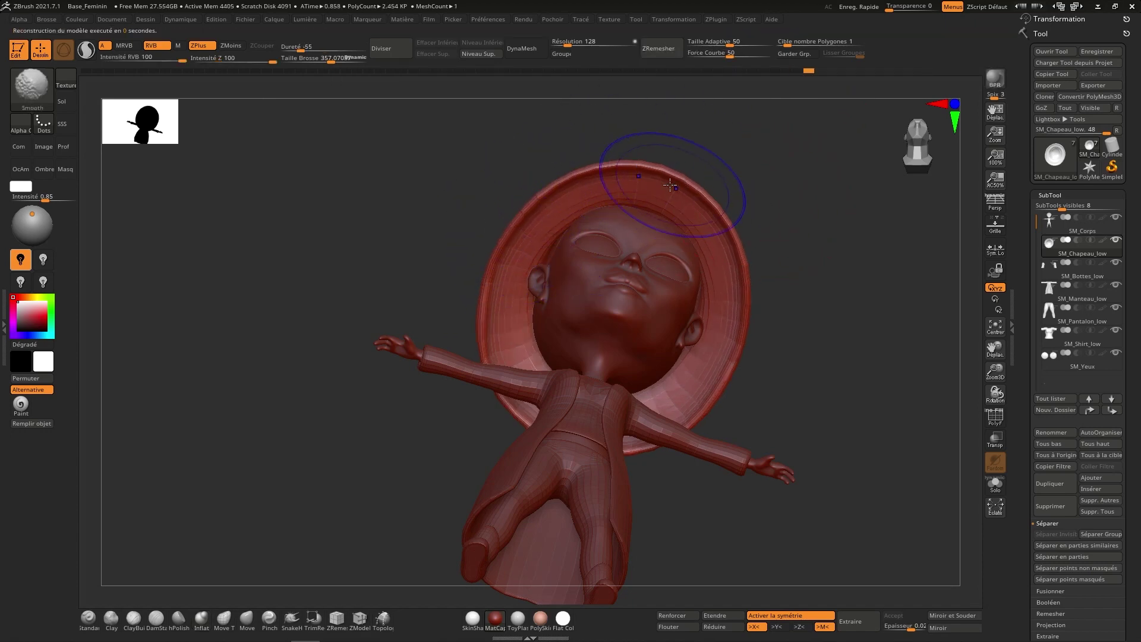
Pull the SM_Chapeau_low crown up into a curved point and check it from front and side.
right_click(741, 347)
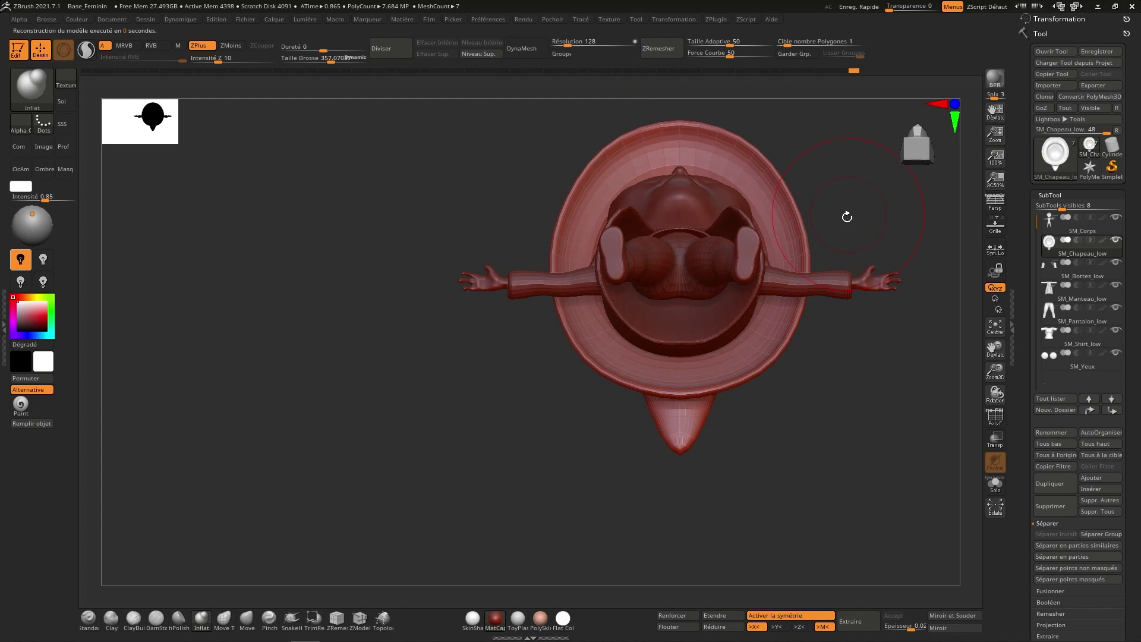
right_click(840, 265)
right_click(854, 246)
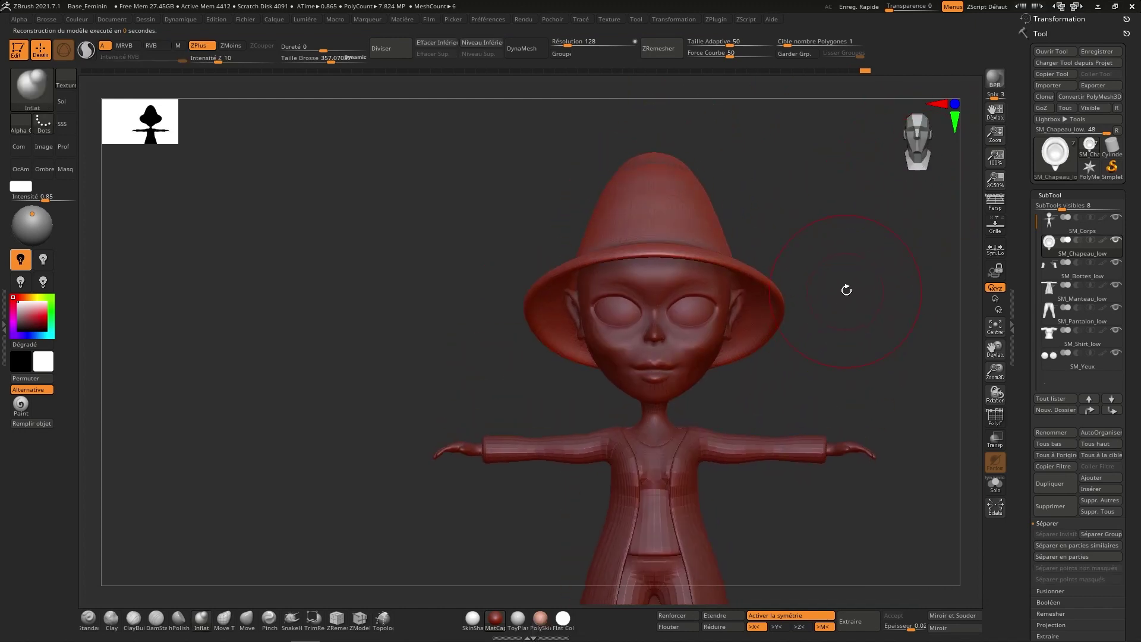
right_click(842, 286)
Crease and smooth the crown into a tall point in Solo mode, checking the brim and curled tip all around.
right_click(779, 283)
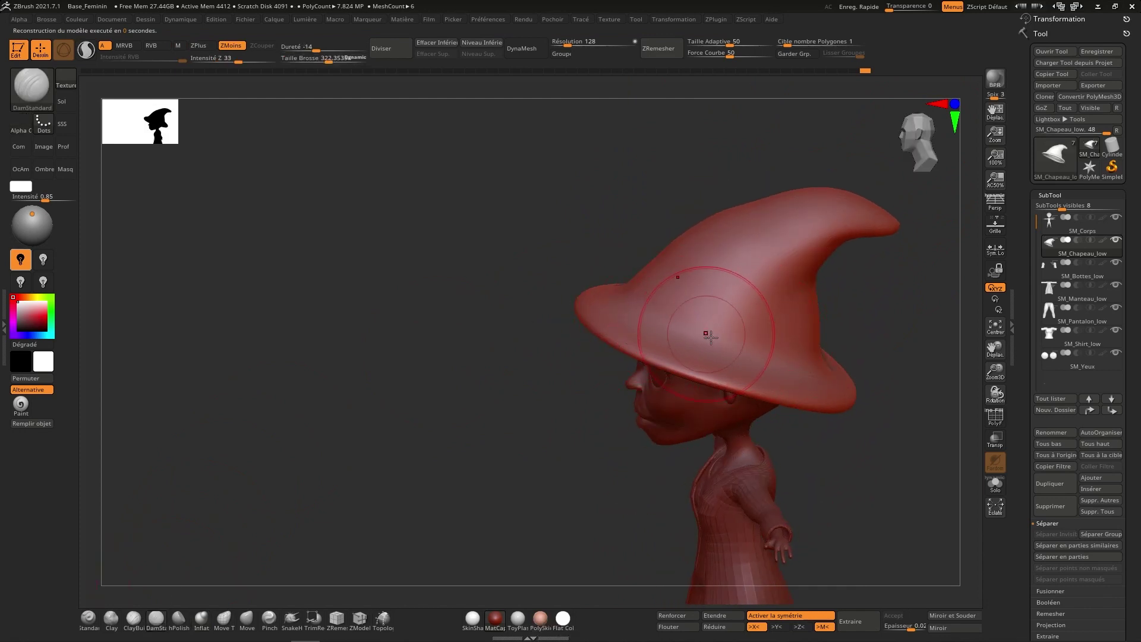
right_click(675, 324)
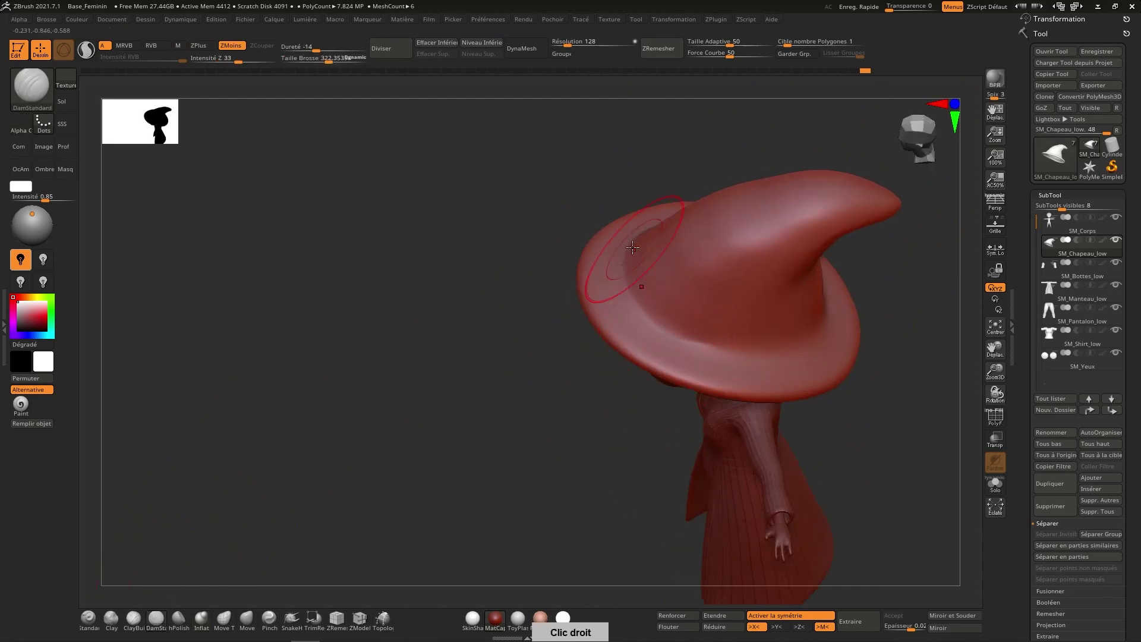
right_click(687, 321)
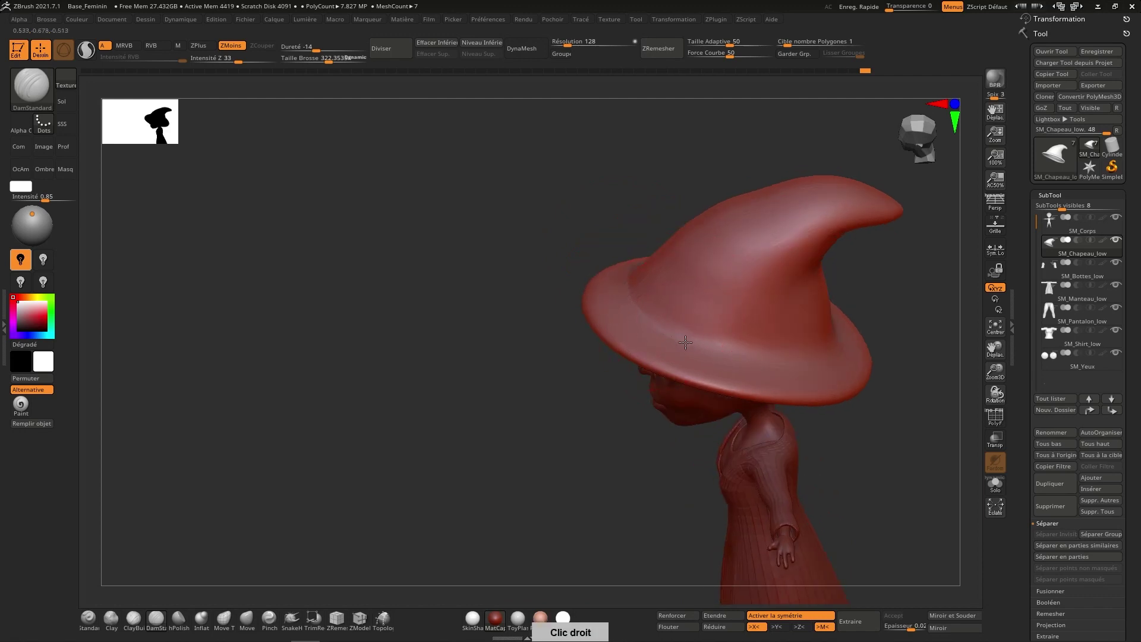
right_click(806, 340)
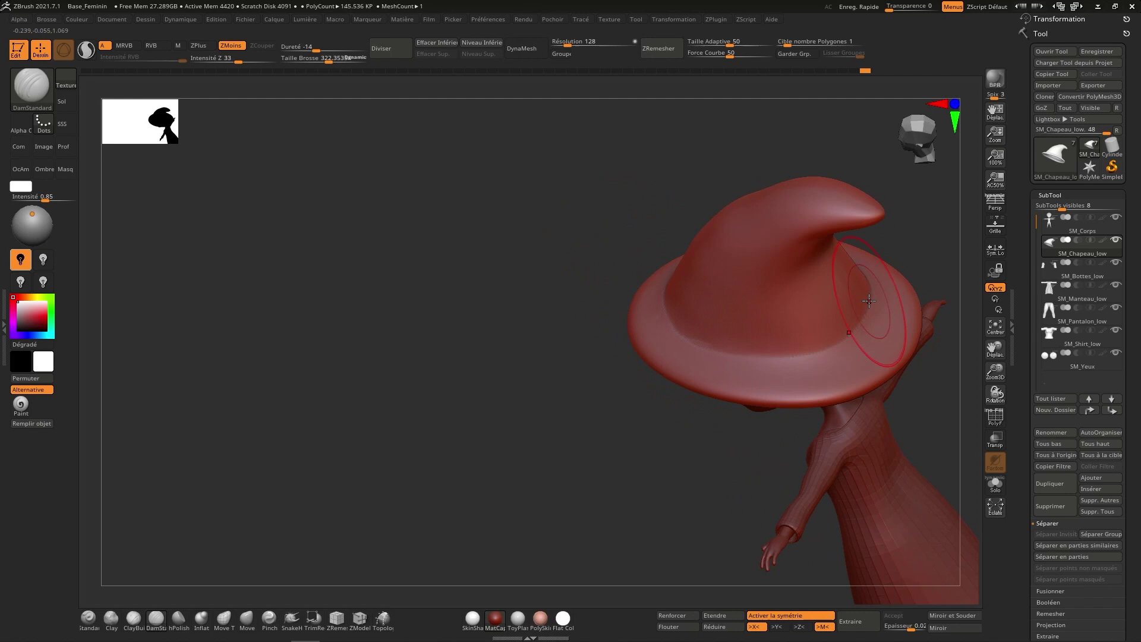
right_click(702, 293)
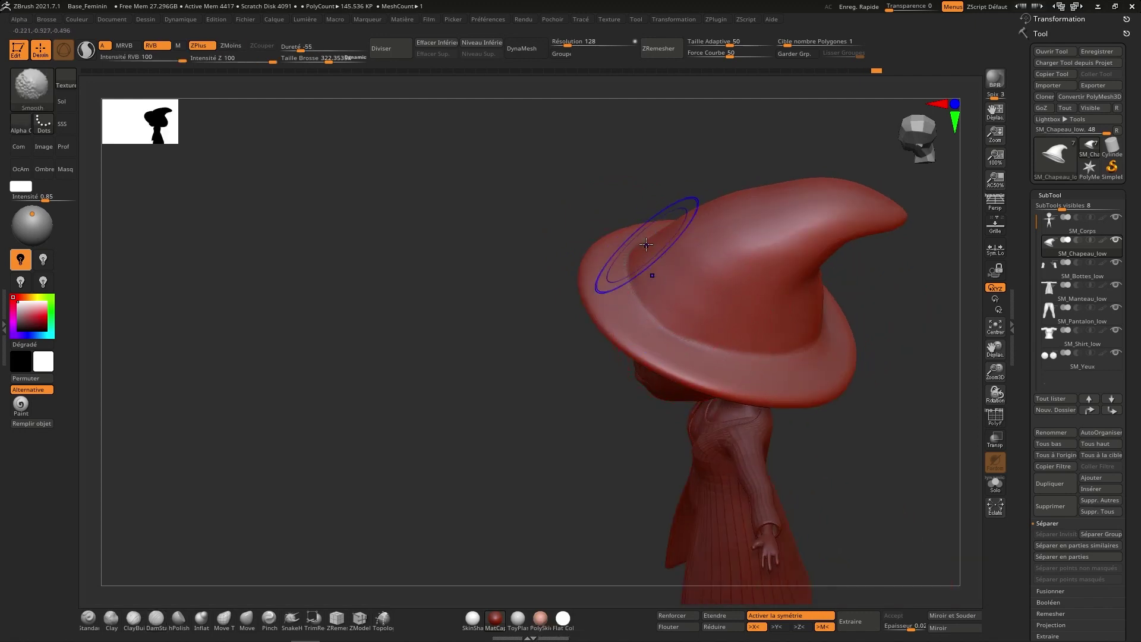
right_click(798, 341)
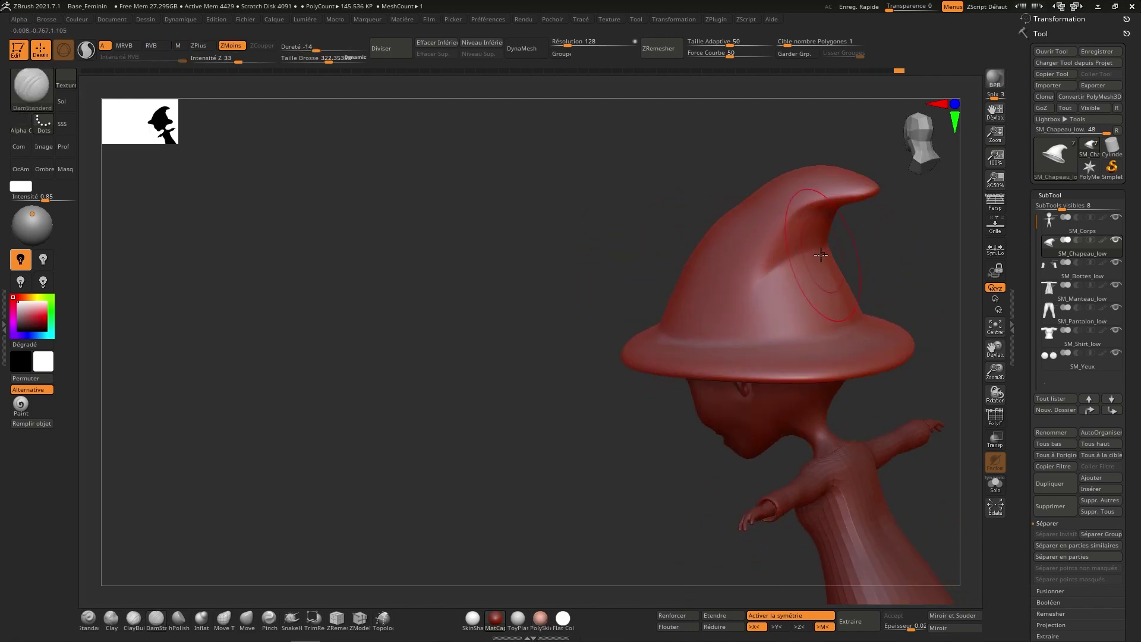
Review the pointed hat from front and above, then undo back to the rounded hat and leave Solo mode.
right_click(817, 231)
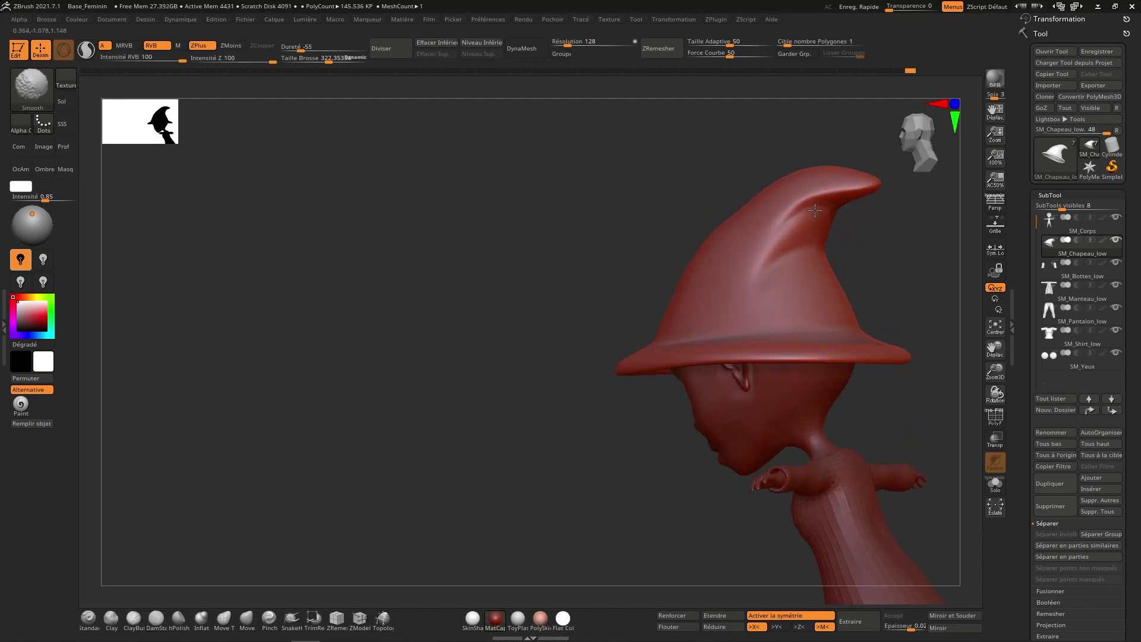
right_click(799, 249)
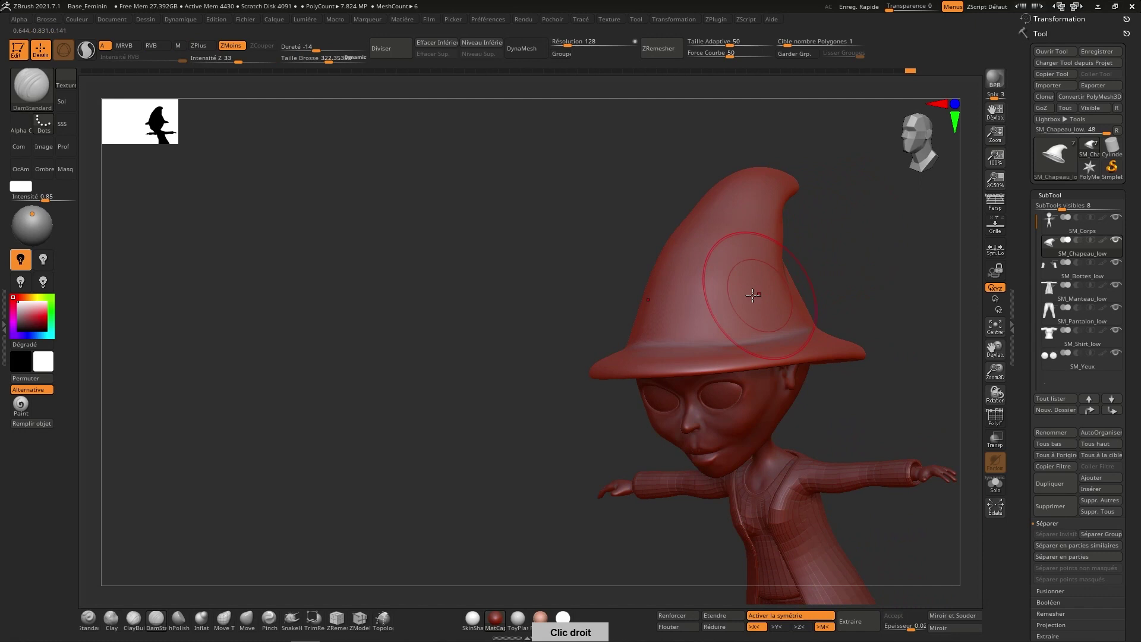
right_click(782, 276)
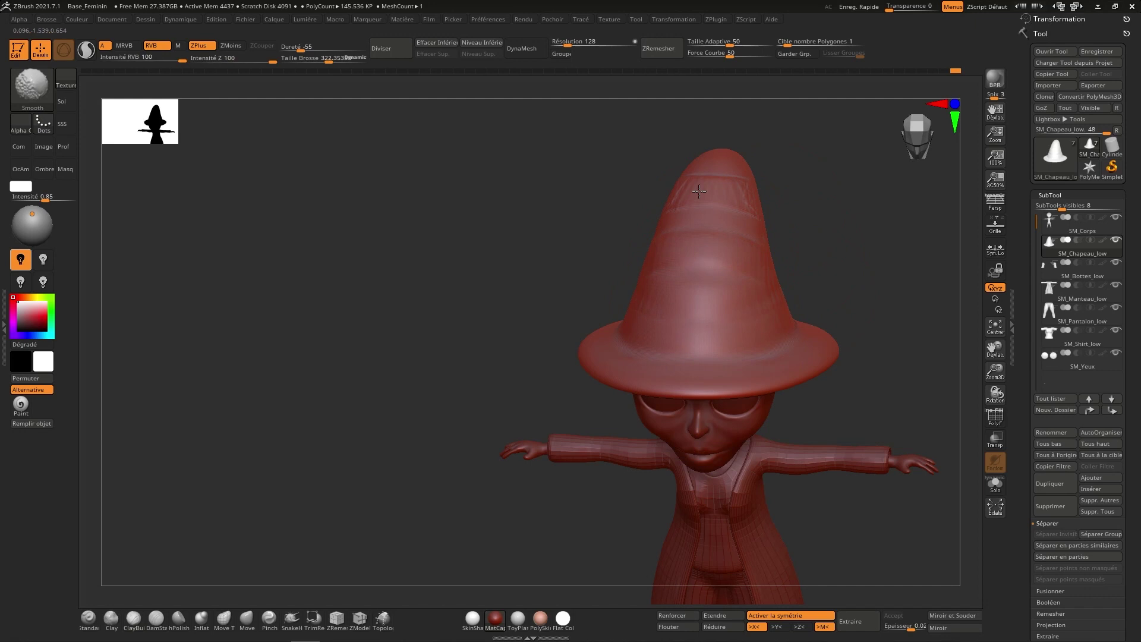
right_click(745, 185)
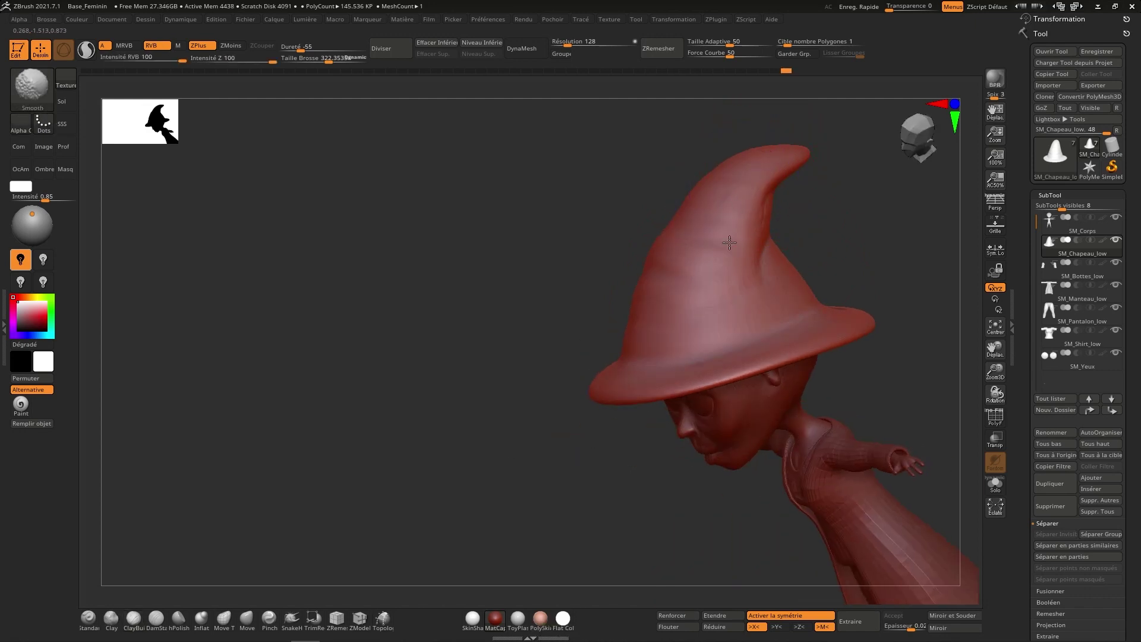
right_click(767, 274)
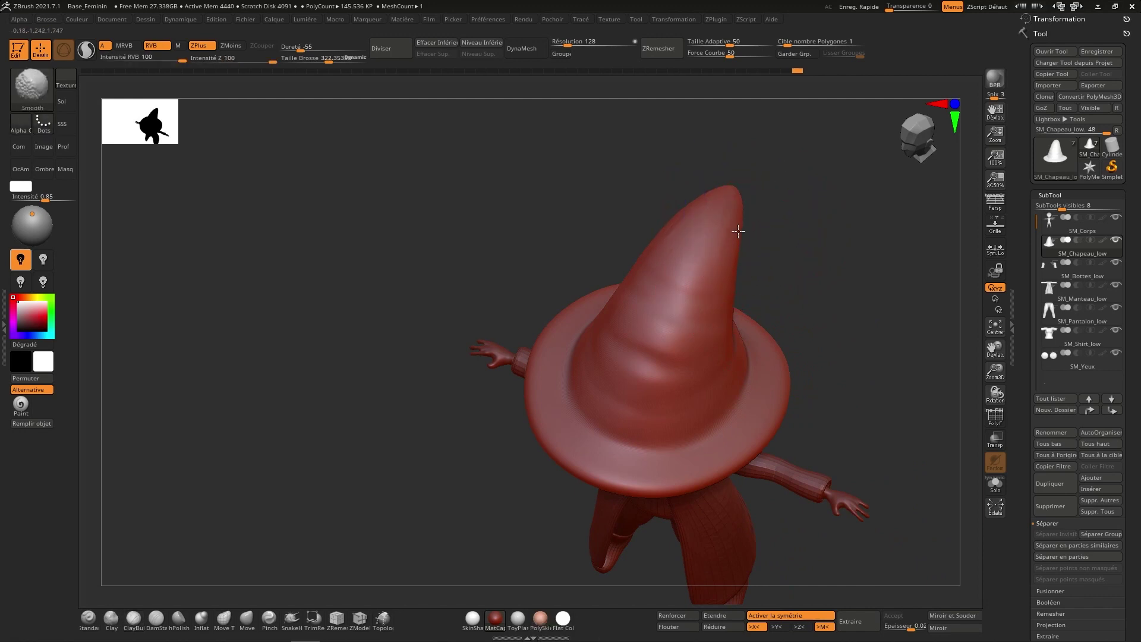
right_click(760, 249)
Make SM_Bottes_low the active SubTool with MaskLasso selected and zoom in on the boots.
right_click(839, 313)
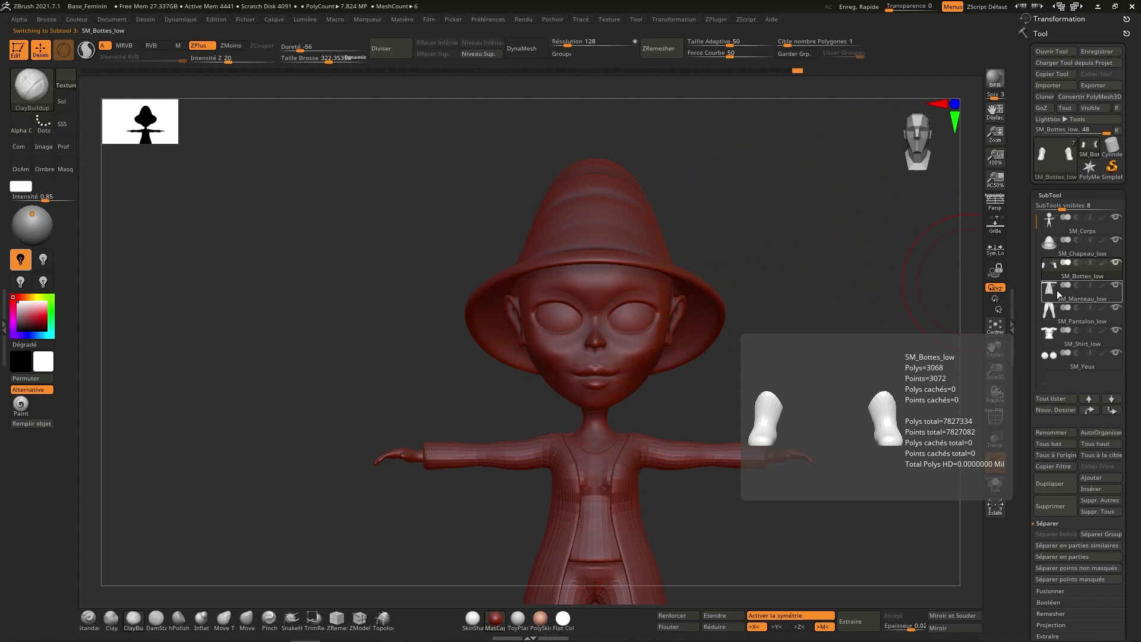
right_click(806, 410)
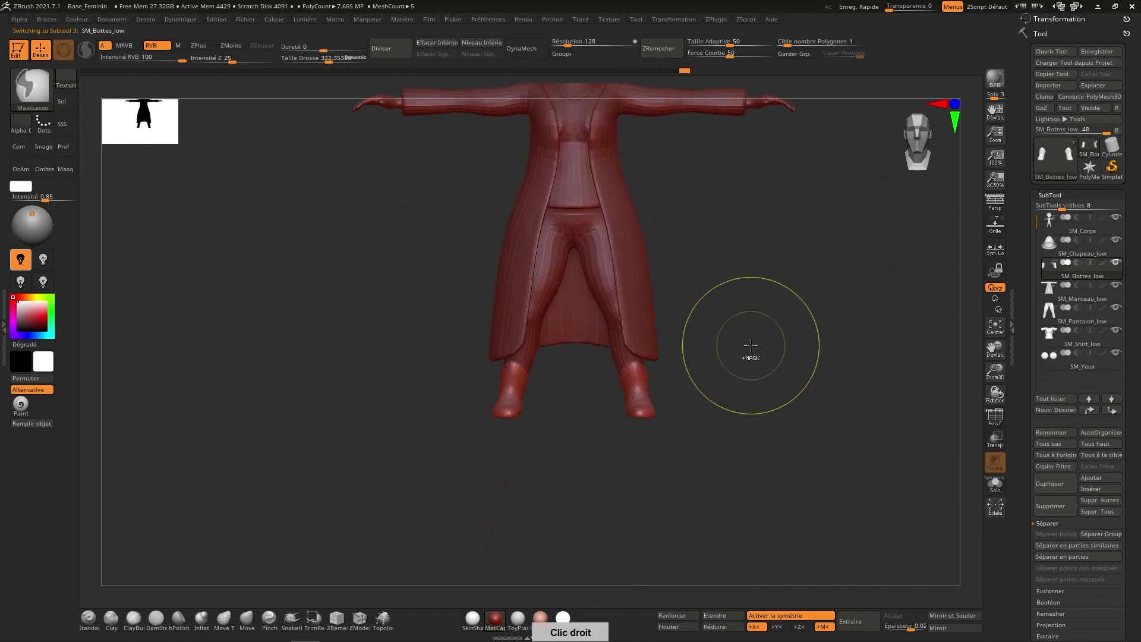
right_click(707, 384)
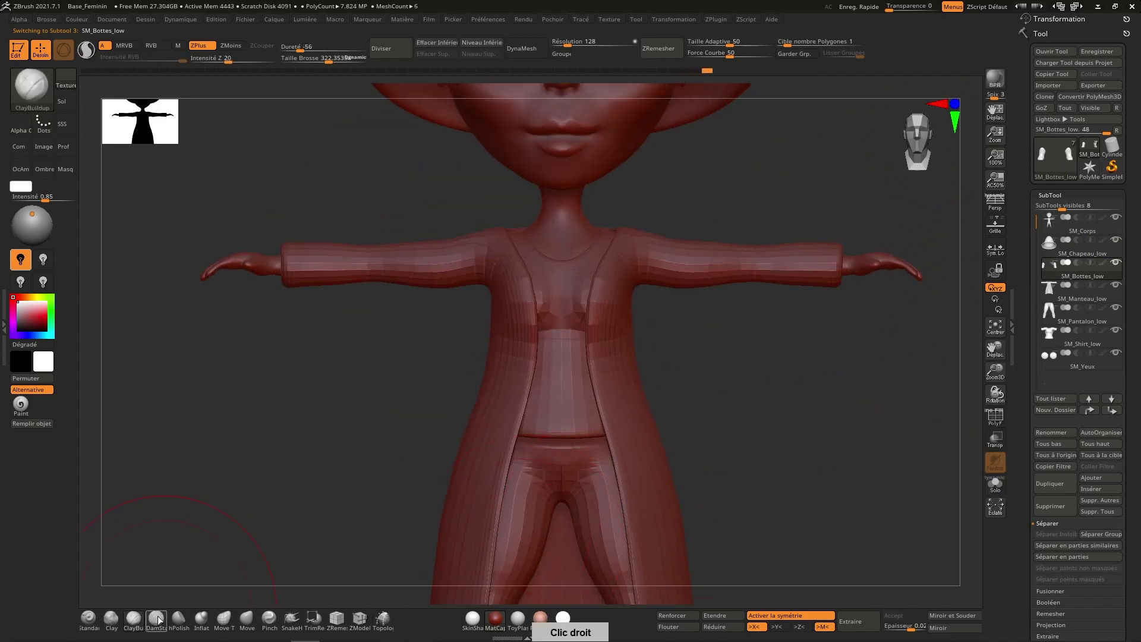
right_click(669, 497)
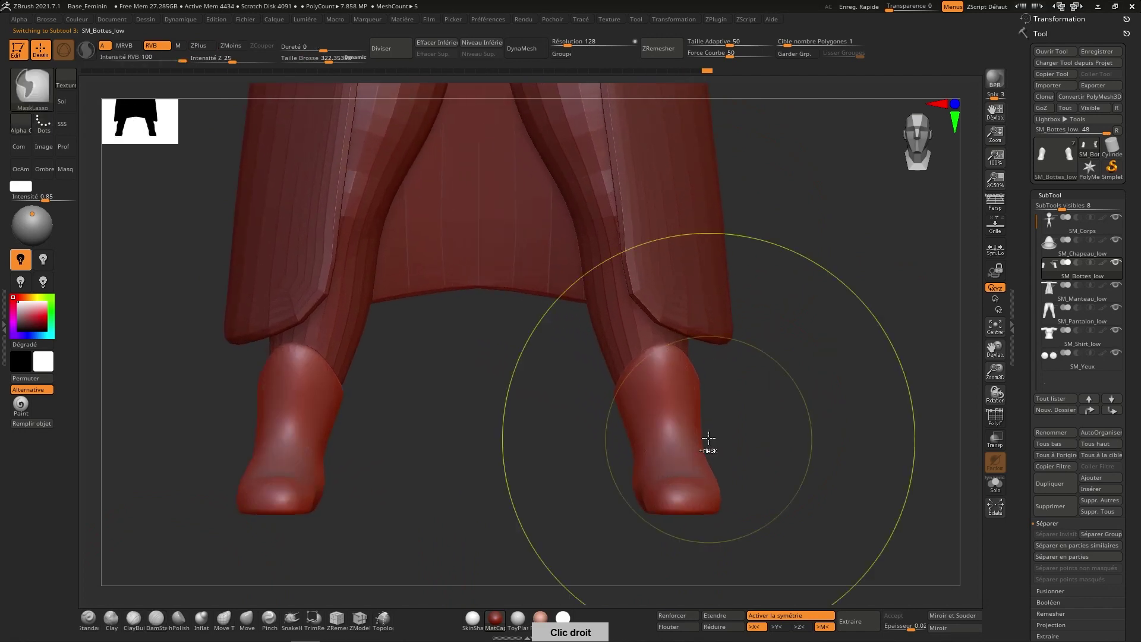
Carve crease lines into the boot shafts with DamStandard in ZSub mode, working around the right boot.
right_click(683, 404)
right_click(678, 437)
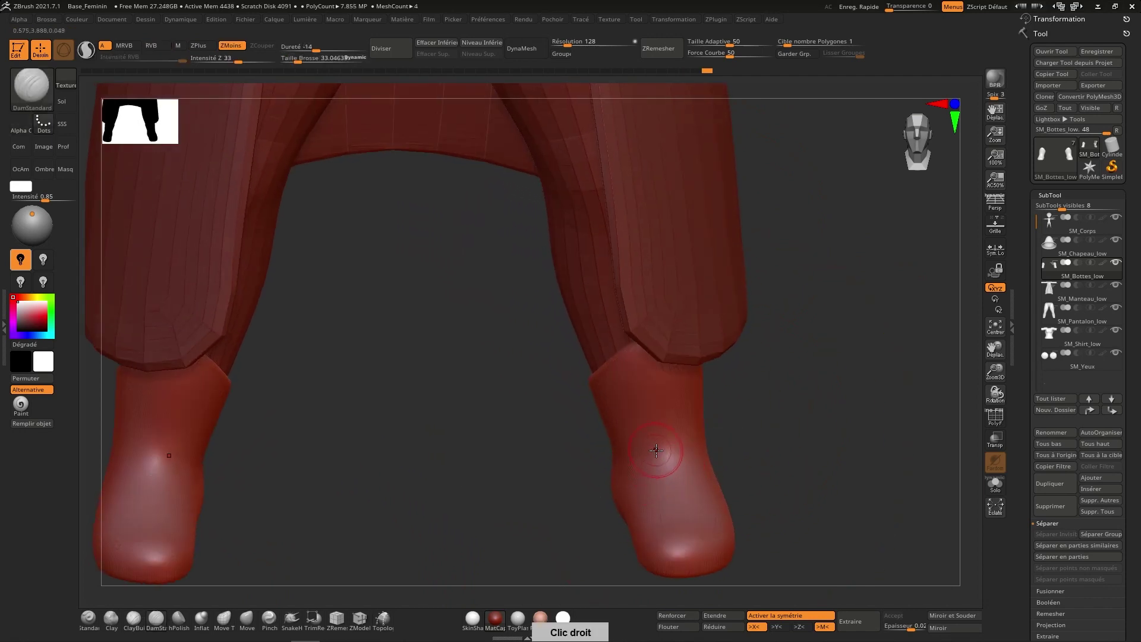
right_click(655, 397)
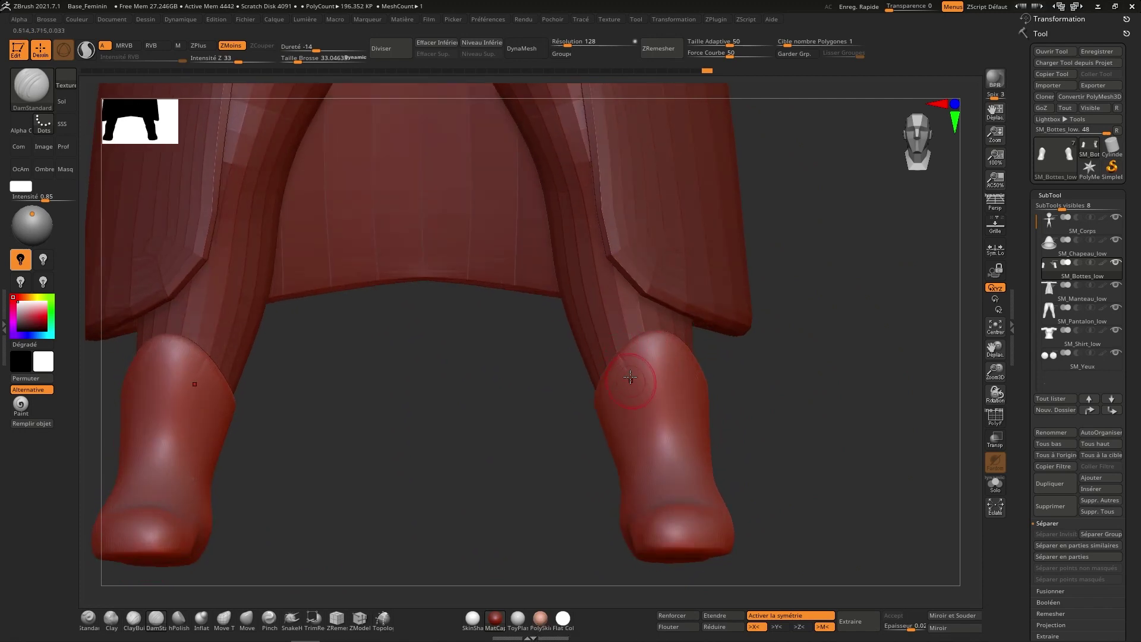
right_click(640, 359)
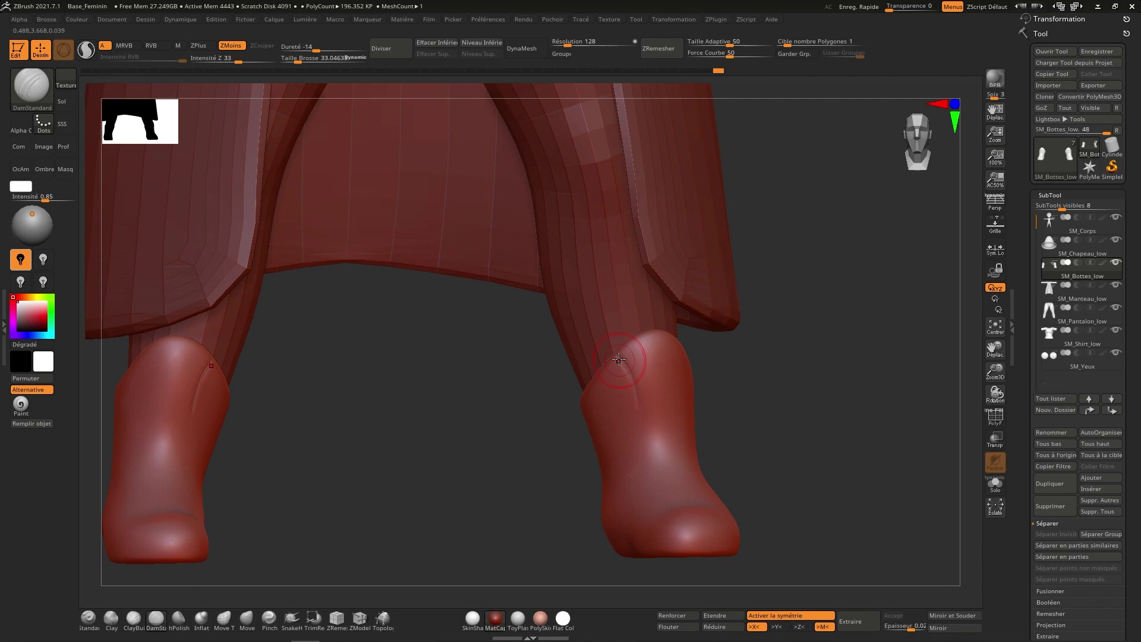
right_click(646, 401)
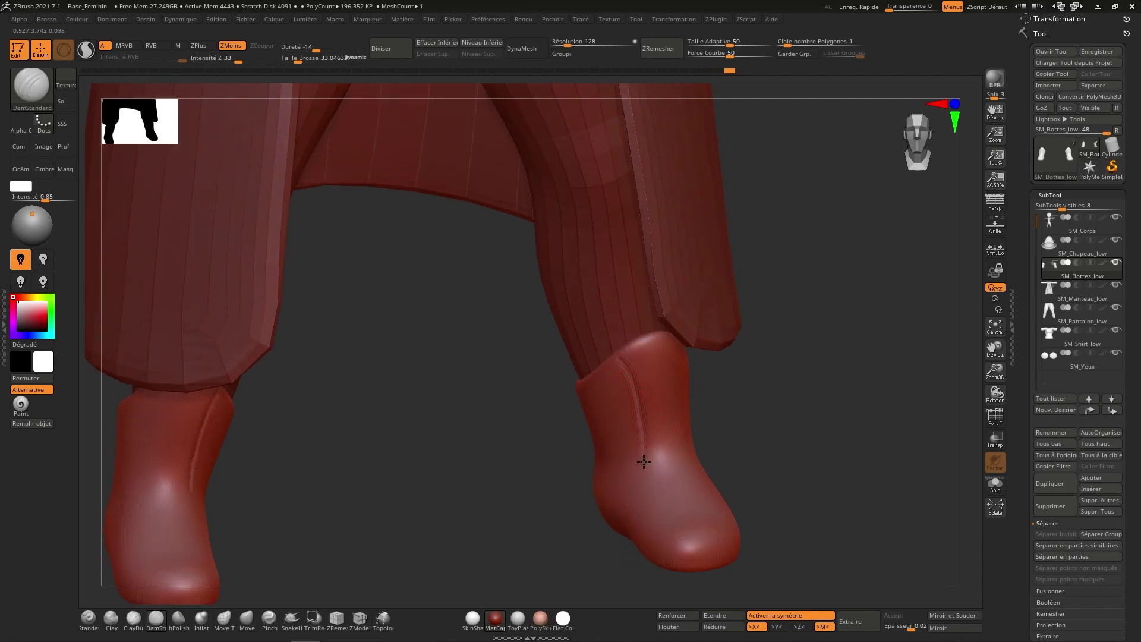
right_click(670, 409)
Continue the folds and grooves around the ankle and toe, shaping and smoothing the boot surface.
right_click(687, 420)
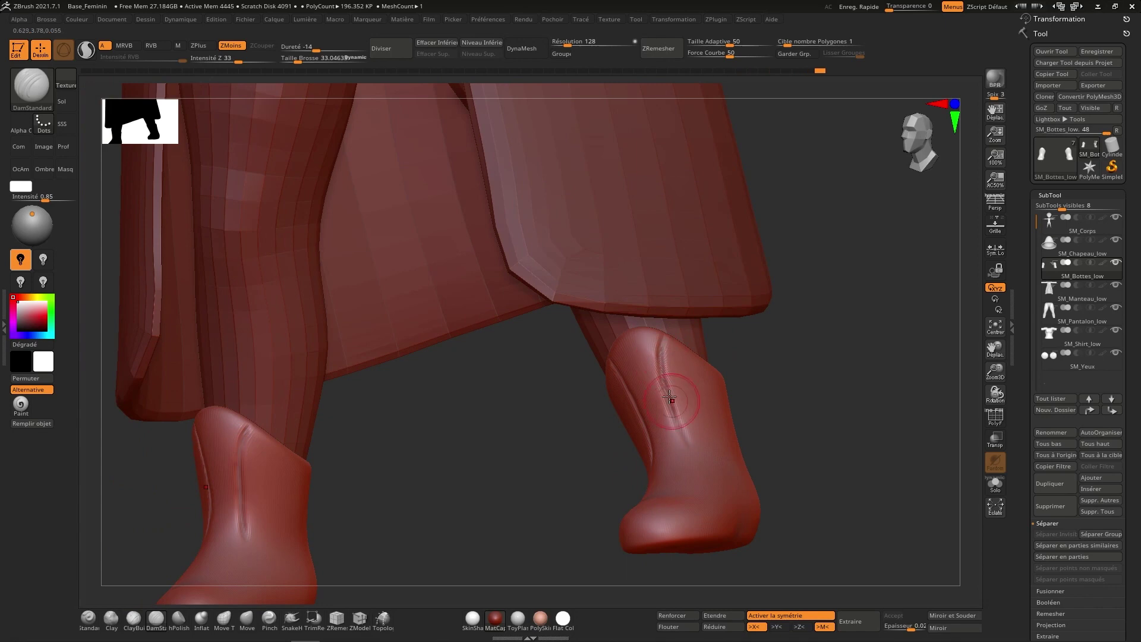
right_click(682, 397)
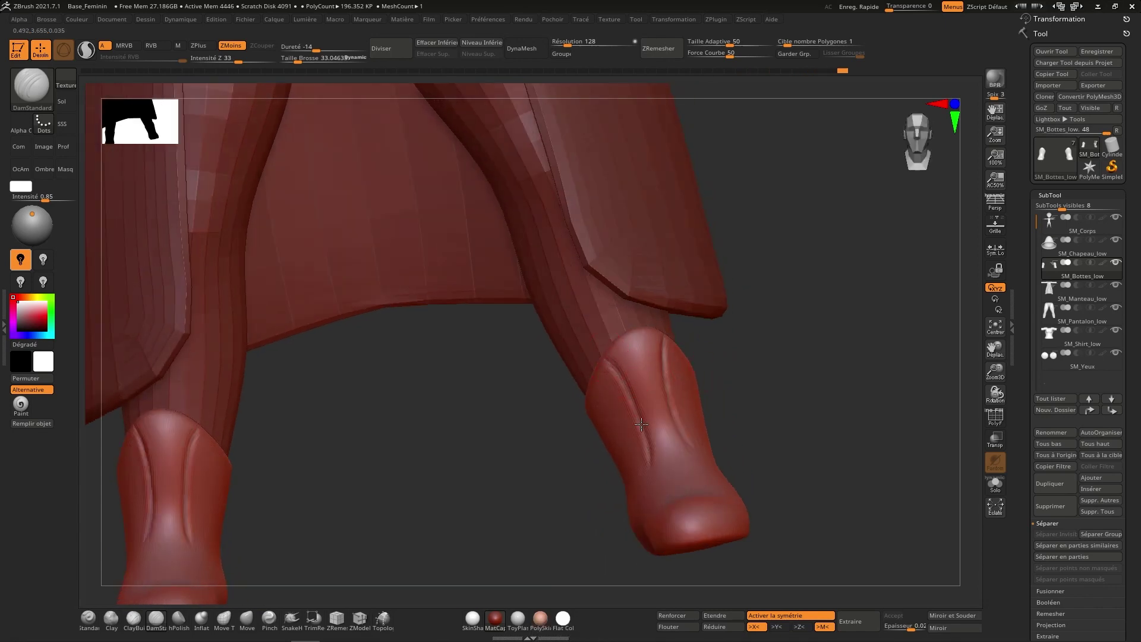
right_click(669, 407)
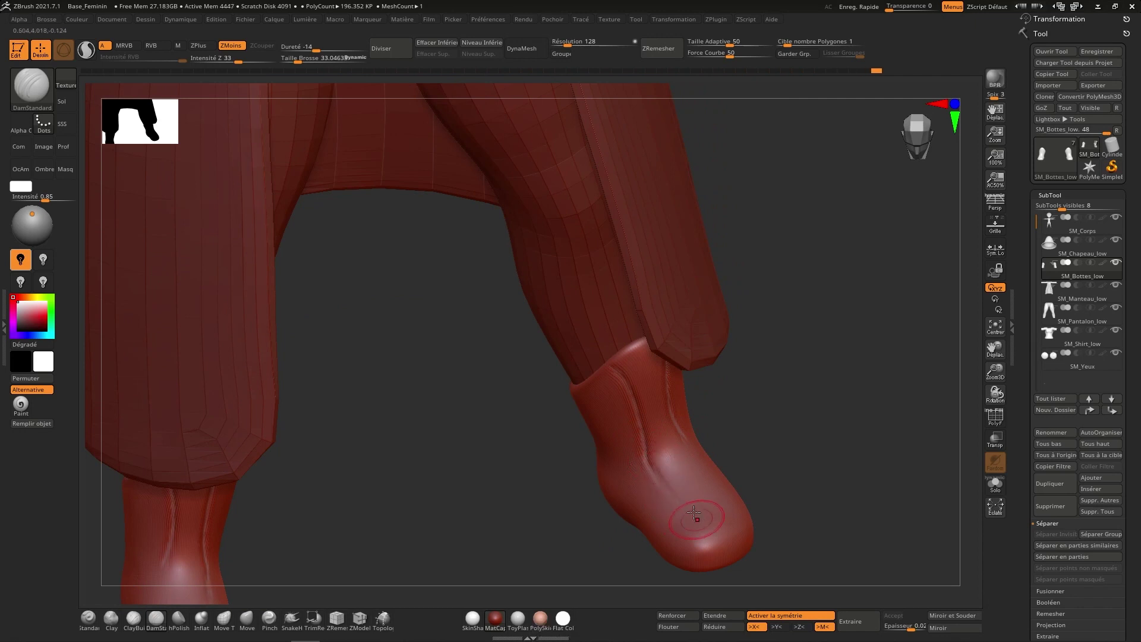
right_click(713, 489)
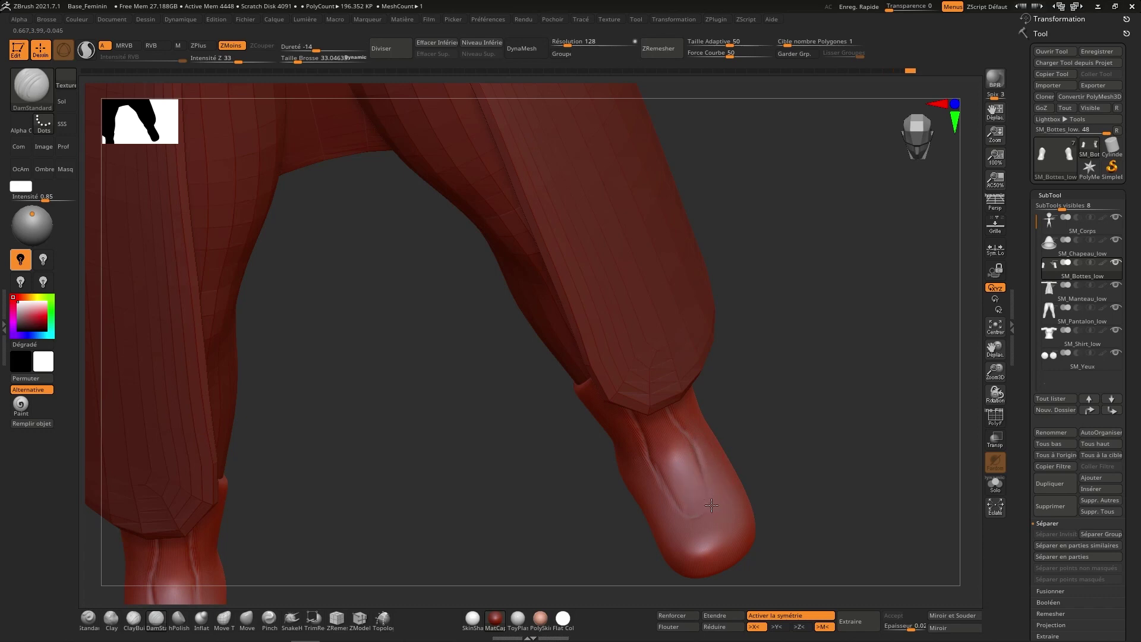
right_click(699, 442)
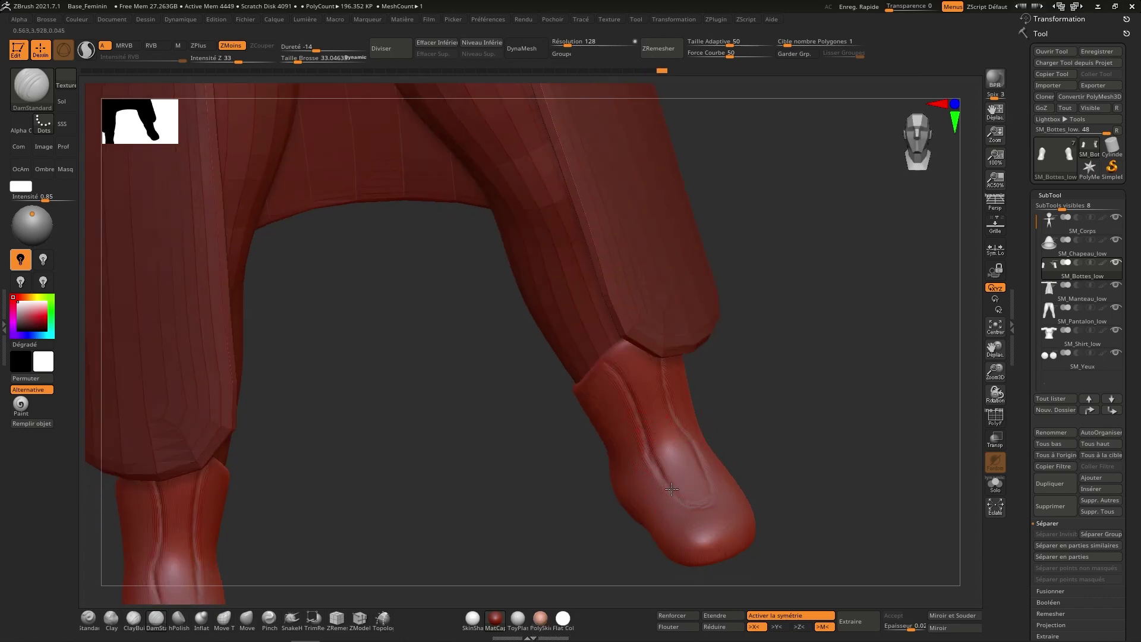
Slice a sole band along the base of each boot and round off the heel and ankle, checking both sides.
right_click(701, 413)
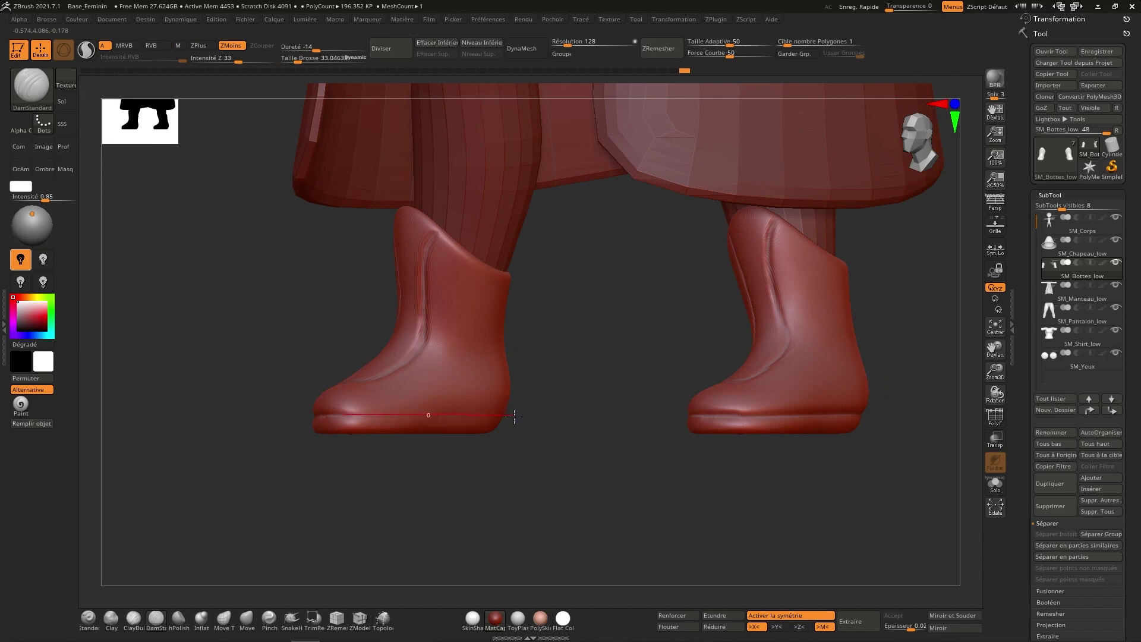
right_click(483, 384)
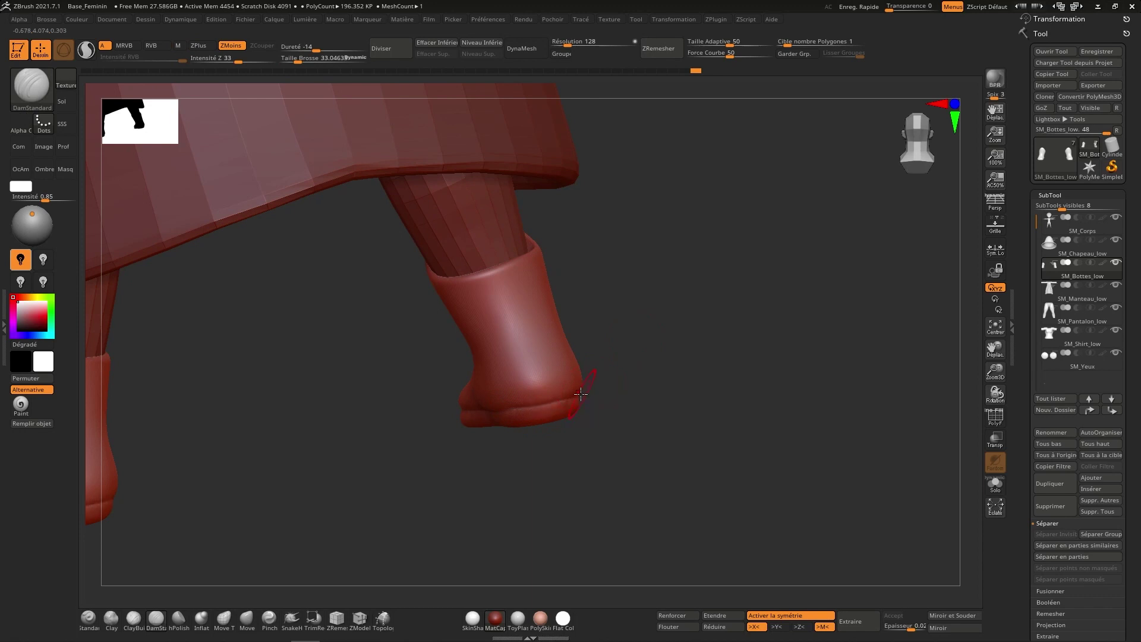
right_click(573, 367)
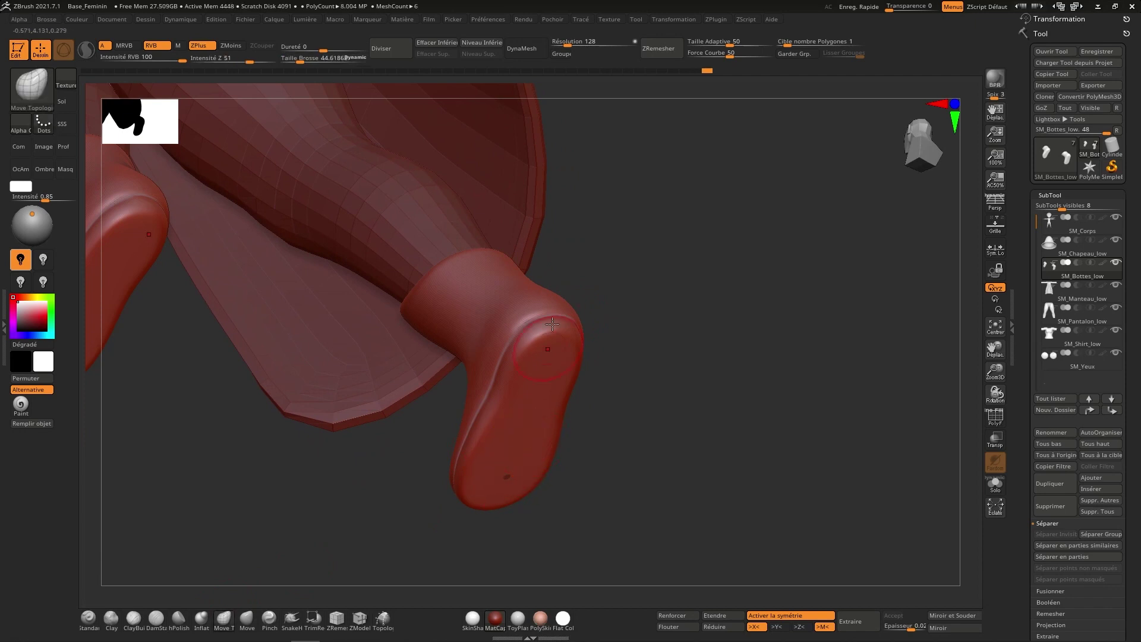
Pull out a rounded sole band along the boot bottoms and round the toe tip with Move Topological.
right_click(553, 333)
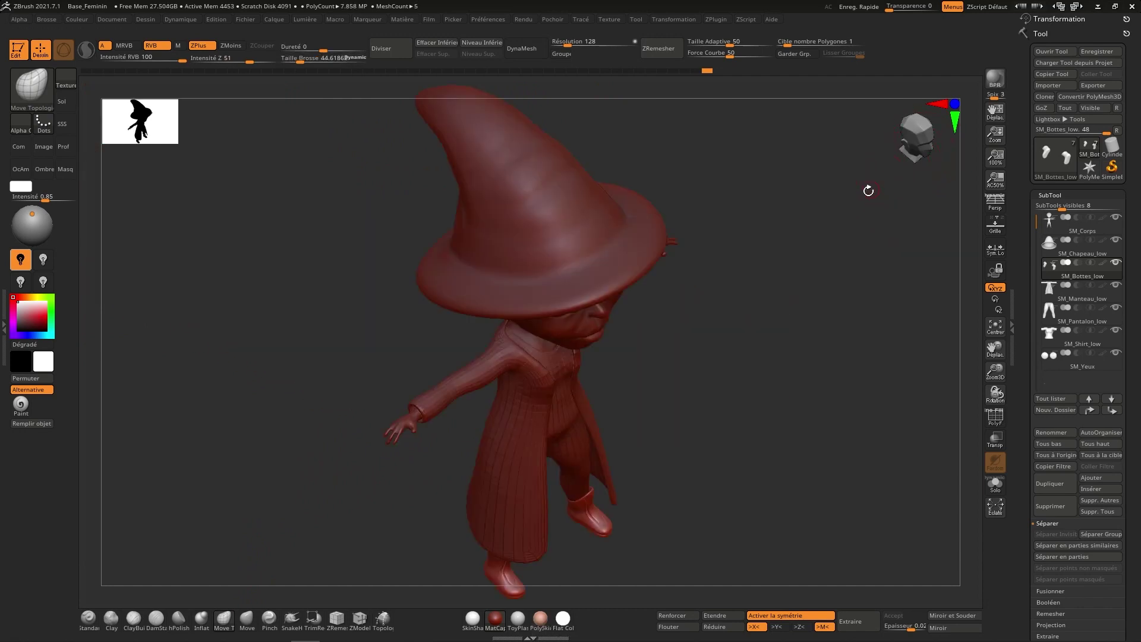
right_click(606, 374)
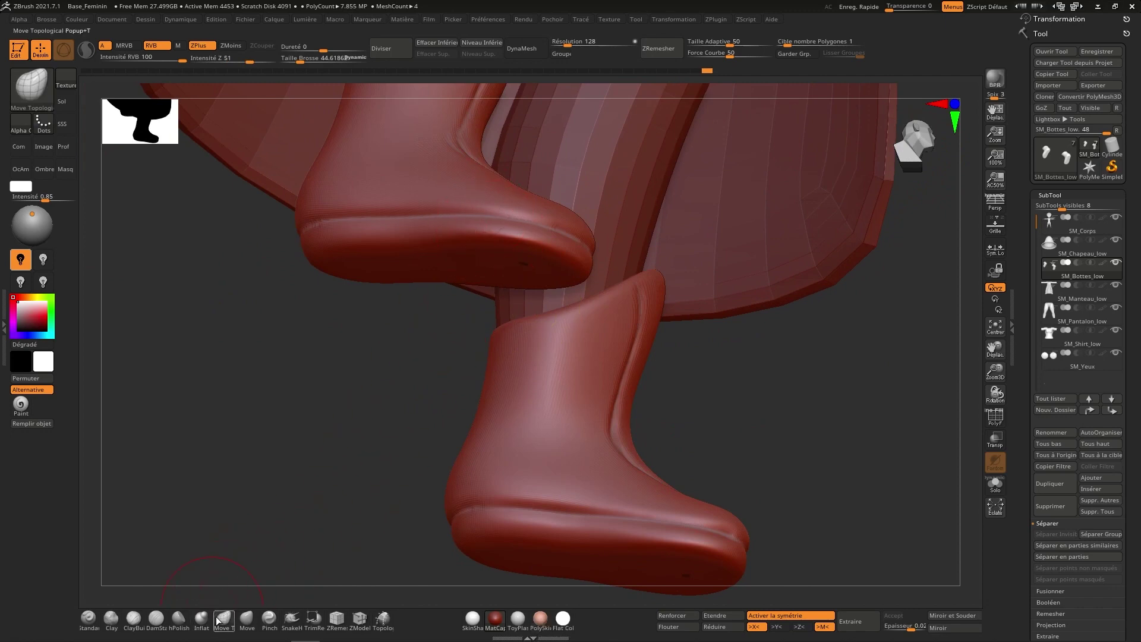
right_click(495, 285)
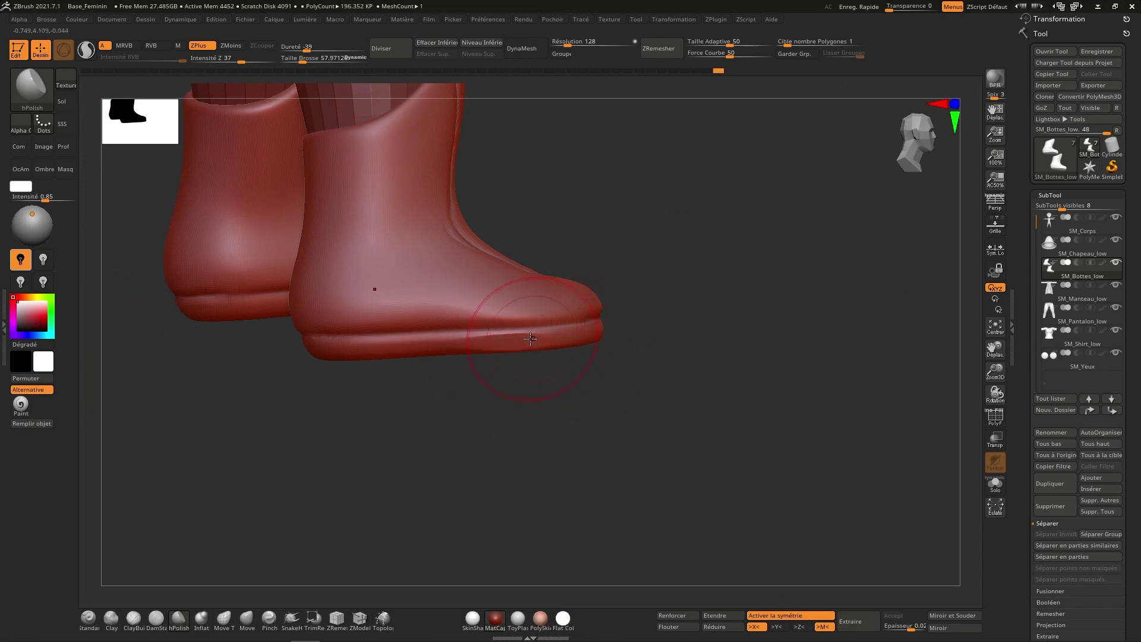
Flatten and polish the sole rim and rounded toe with hPolish, checking from several sides.
right_click(587, 331)
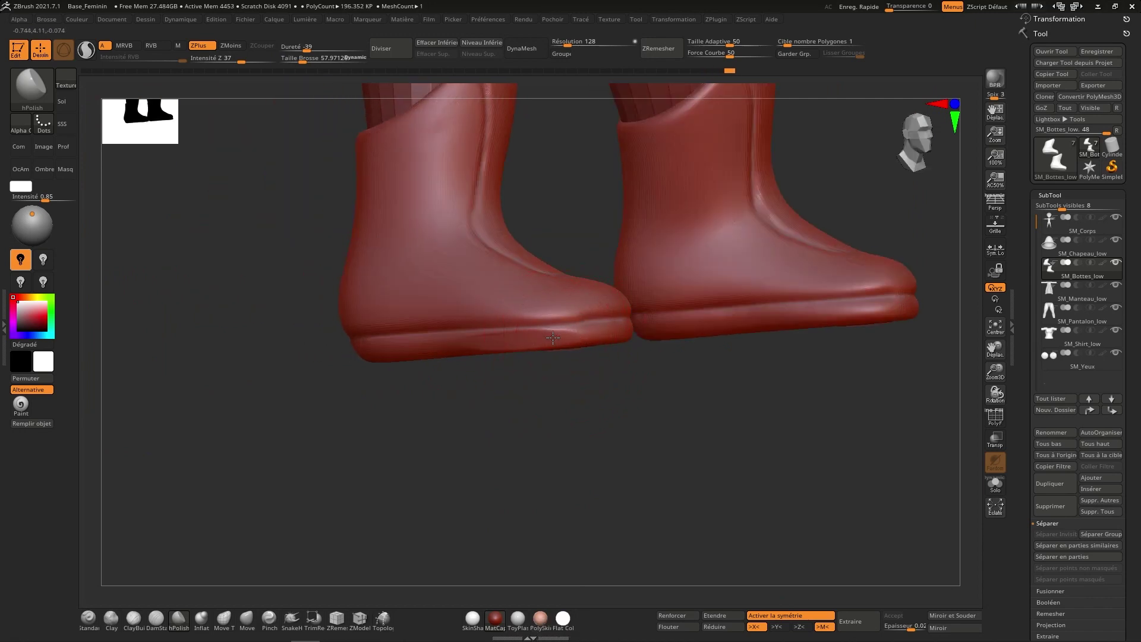
right_click(583, 333)
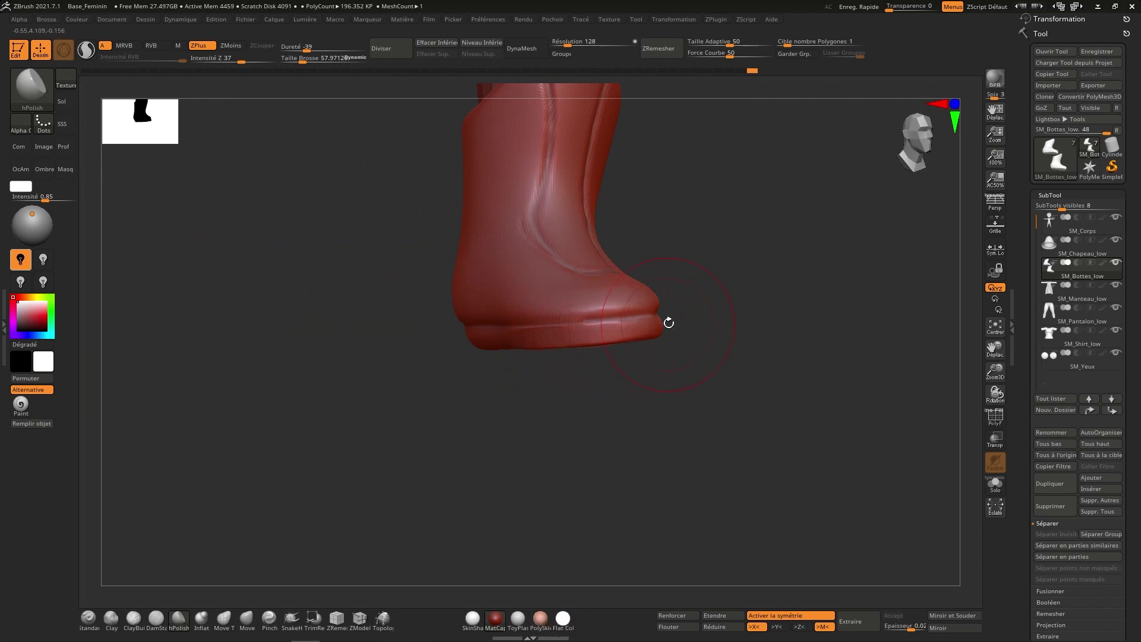
right_click(654, 324)
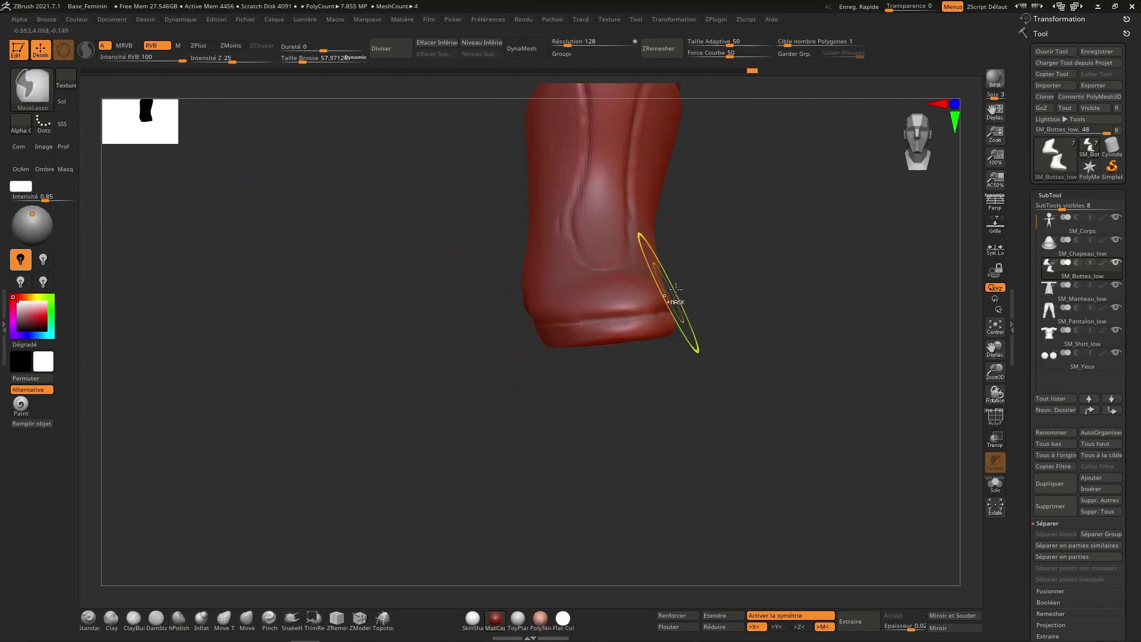
Mask the toe, sharpen the ridges on the boot shaft with hPolish and soften the sole rim.
right_click(735, 312)
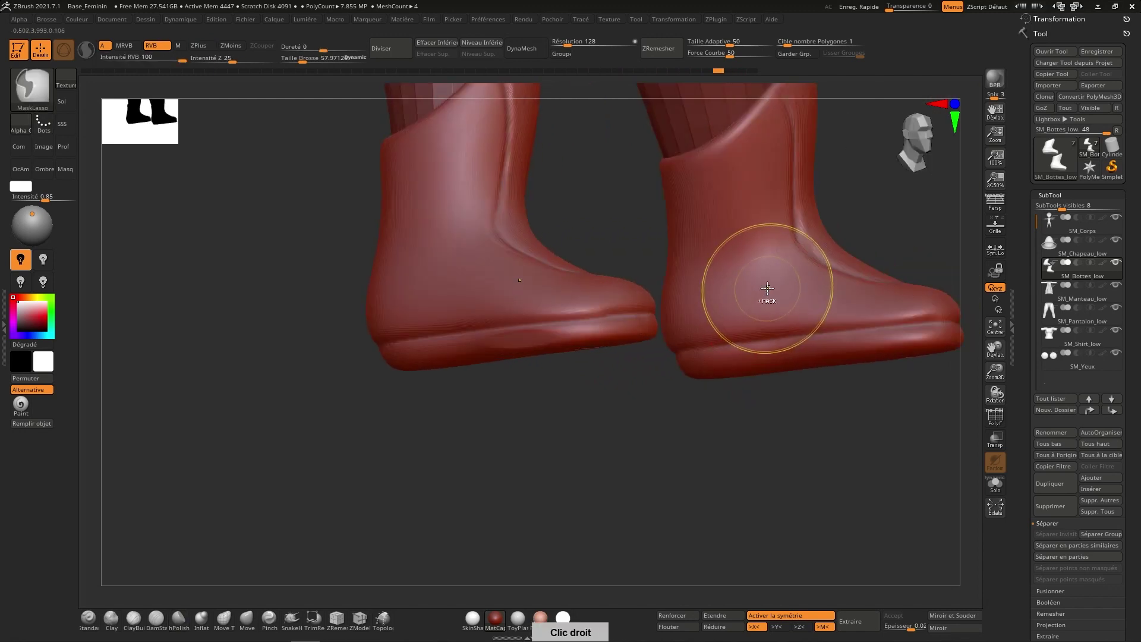
right_click(708, 342)
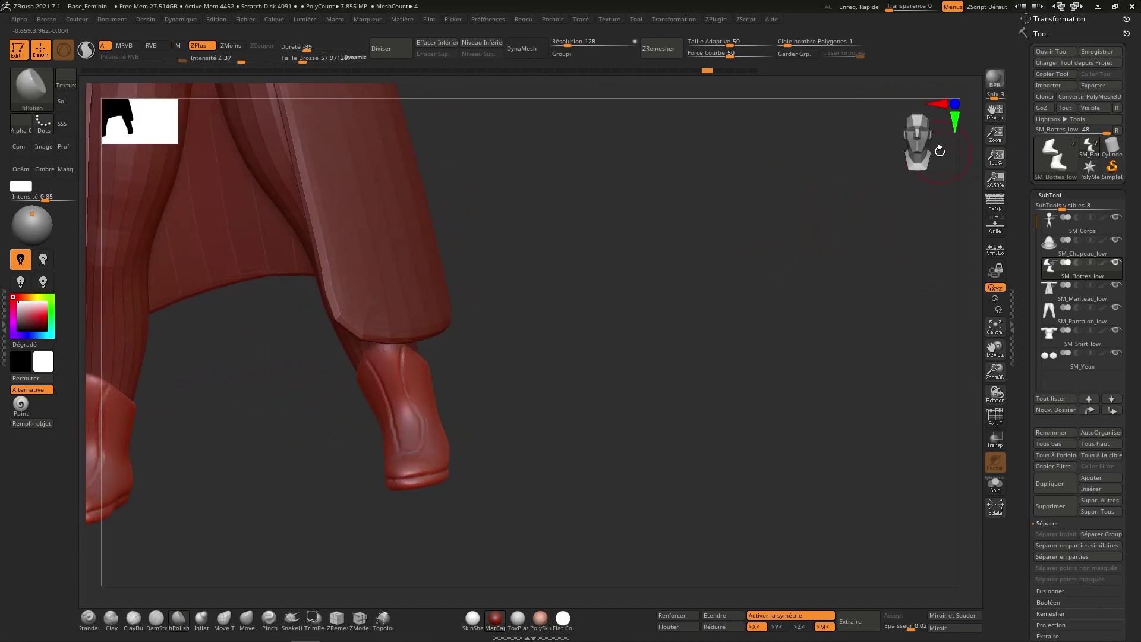
right_click(797, 274)
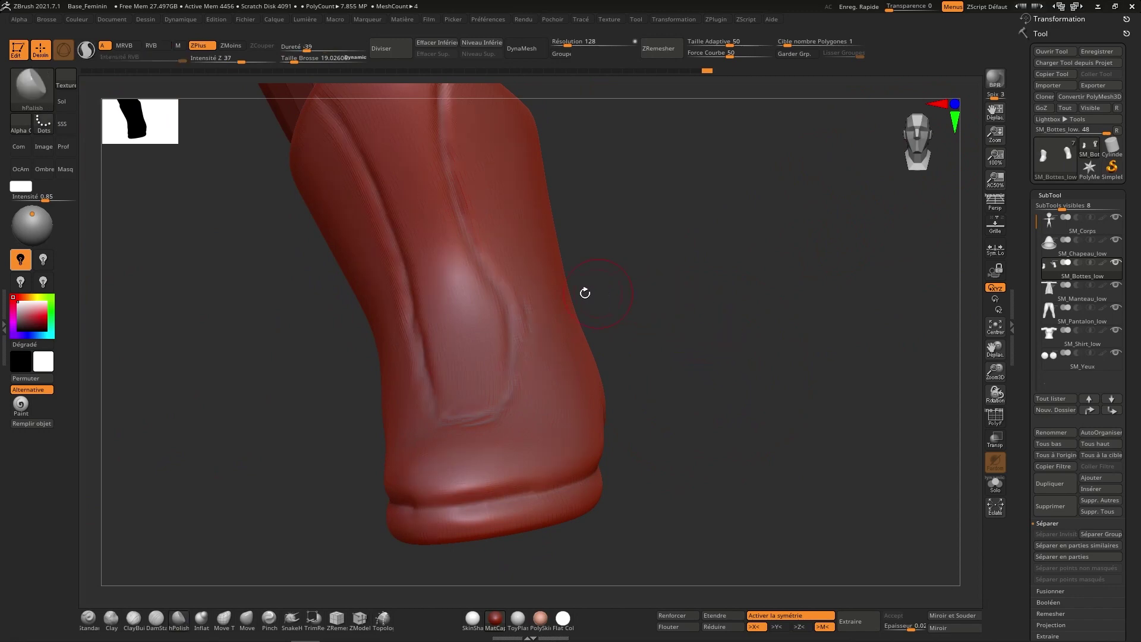
right_click(530, 293)
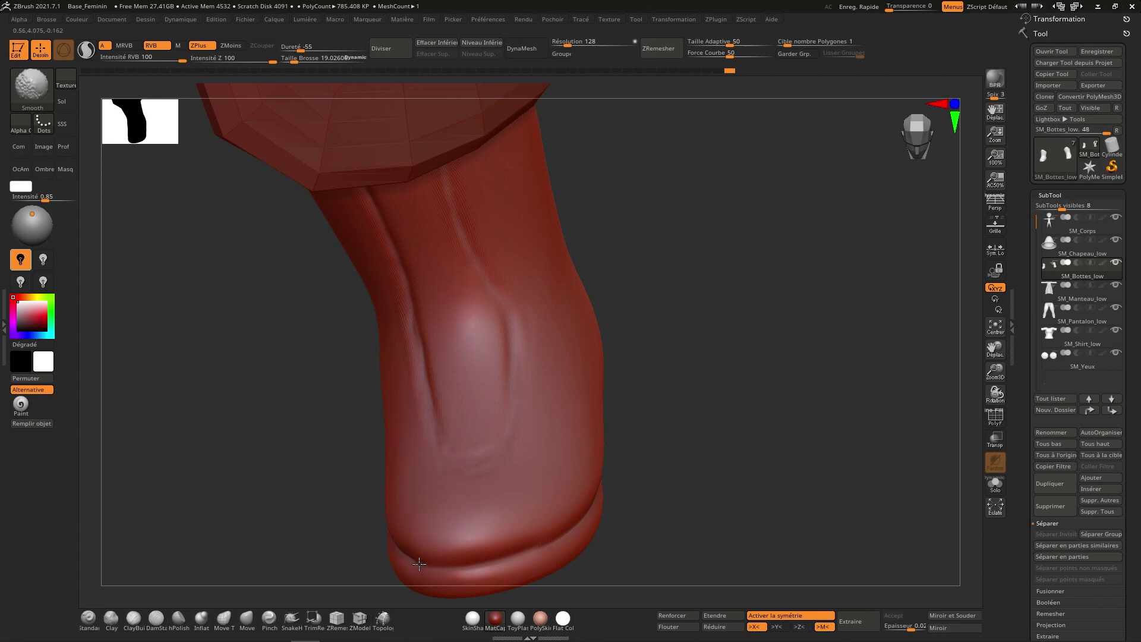
Carve crease lines over the boot toes and up the shafts with DamStandard.
right_click(443, 505)
right_click(464, 523)
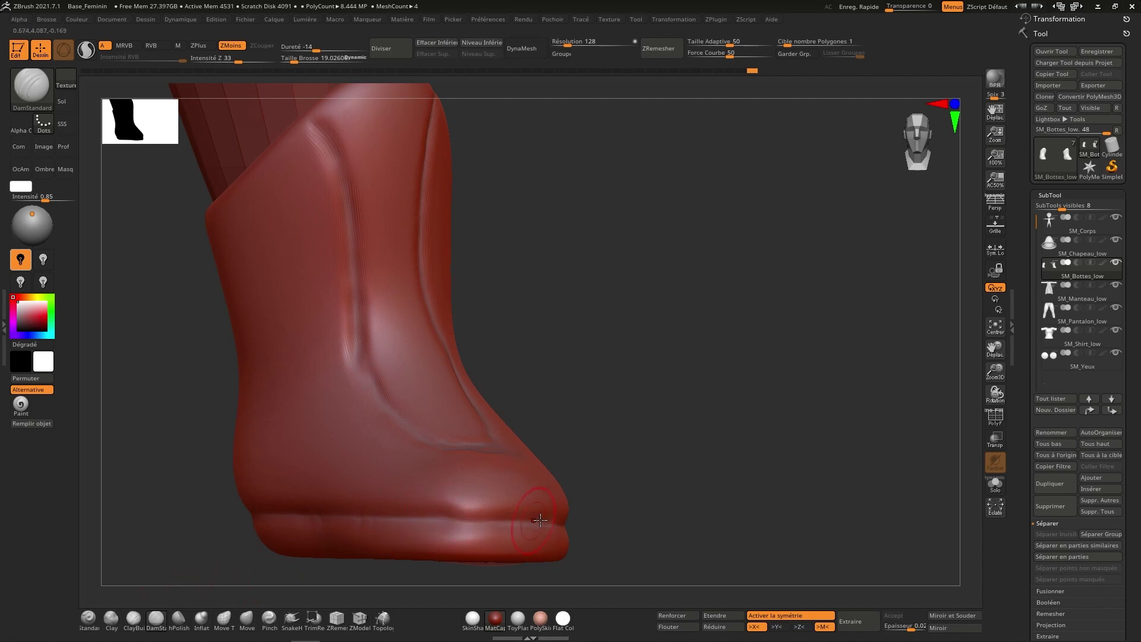
right_click(467, 494)
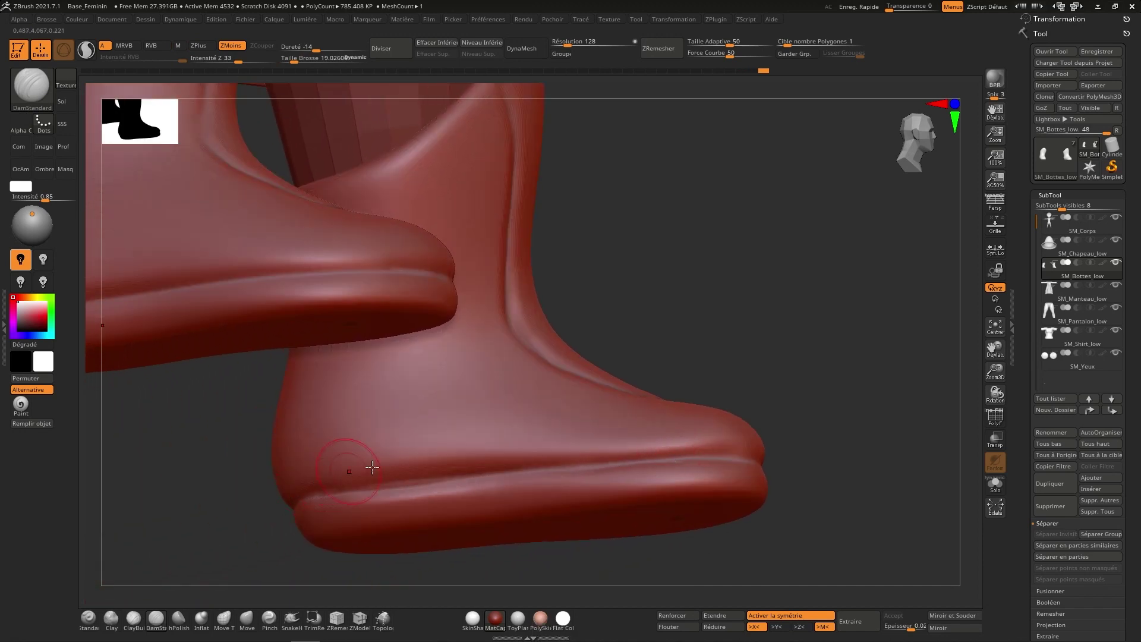
right_click(380, 465)
right_click(350, 471)
right_click(416, 405)
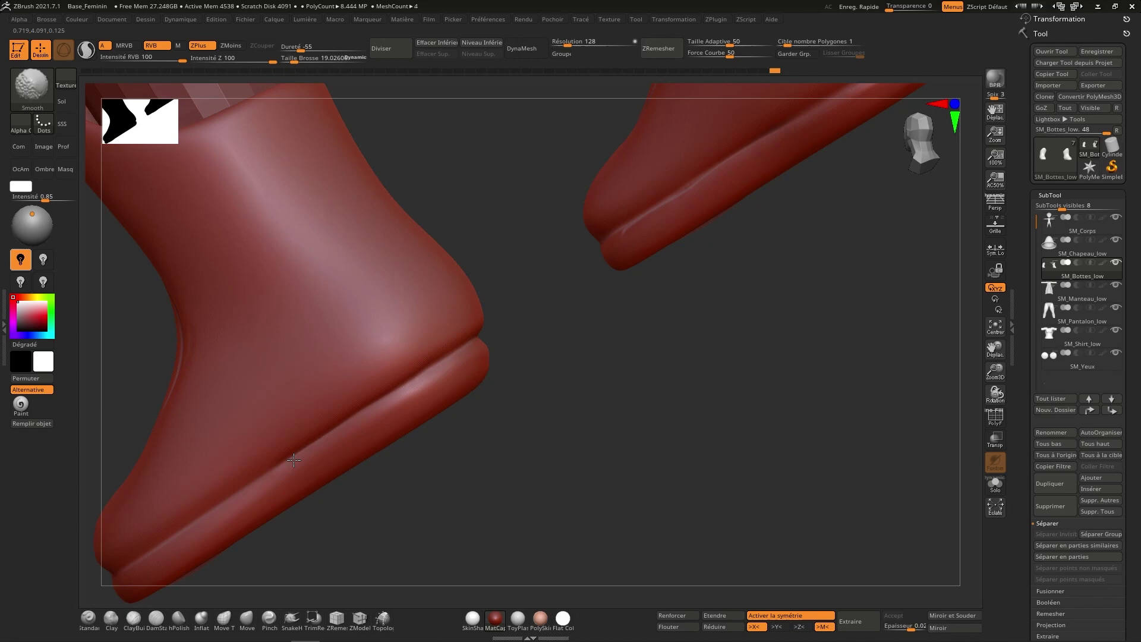
Soften the carved grooves into the boot surface with the Smooth brush.
right_click(436, 383)
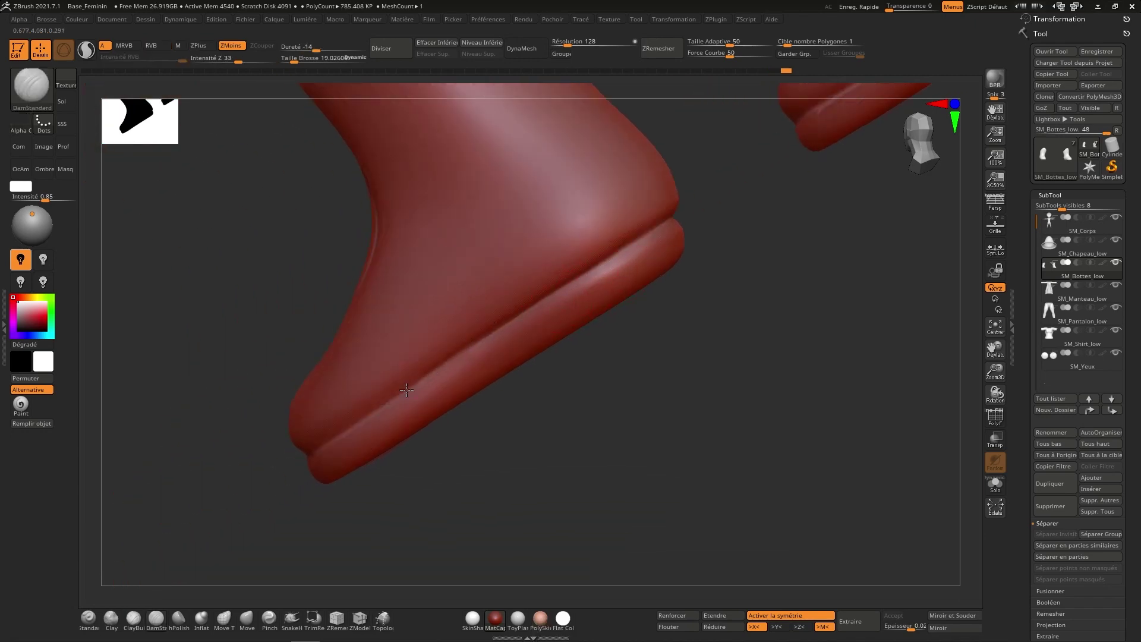
right_click(544, 312)
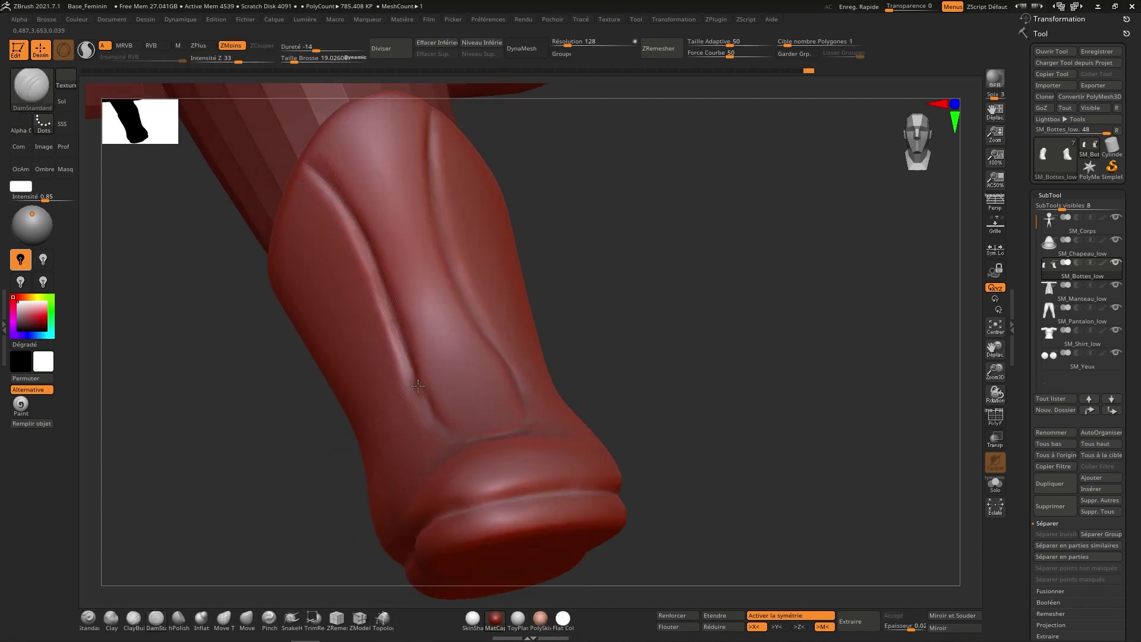
right_click(462, 413)
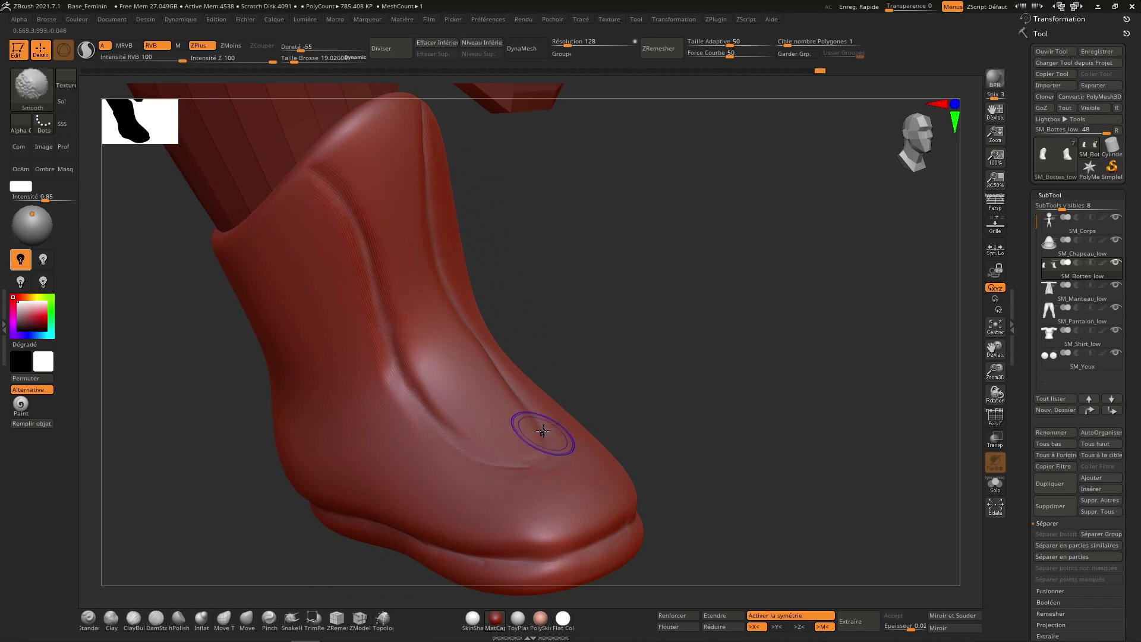
right_click(542, 451)
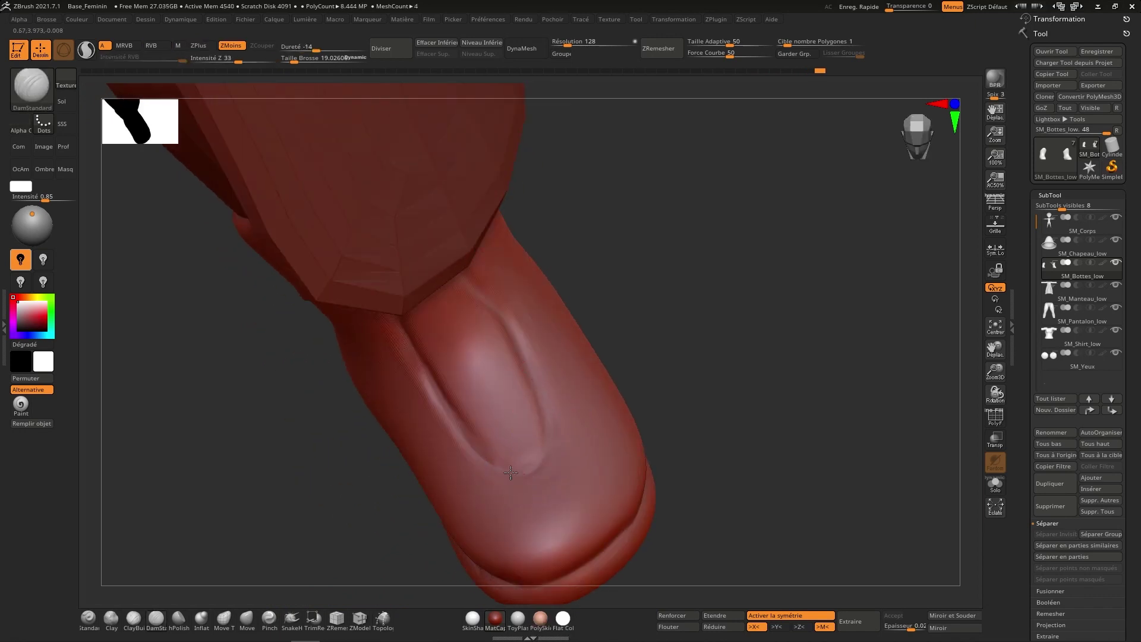
right_click(496, 418)
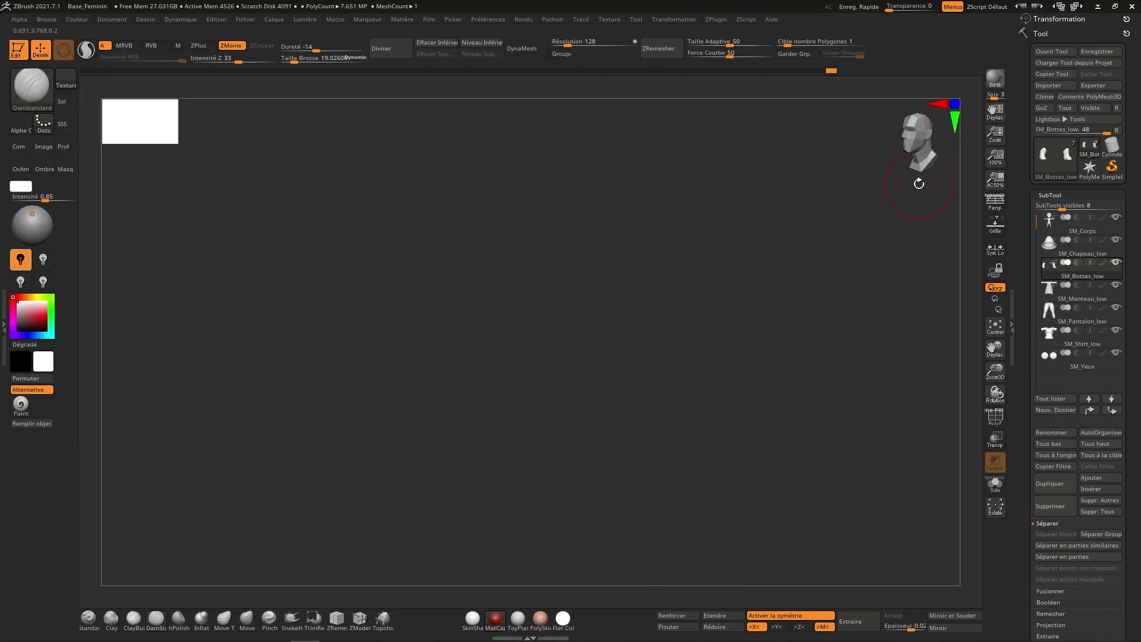
Recarve the front boot creases and trace a line around the shaft top openings with DamStandard.
right_click(846, 307)
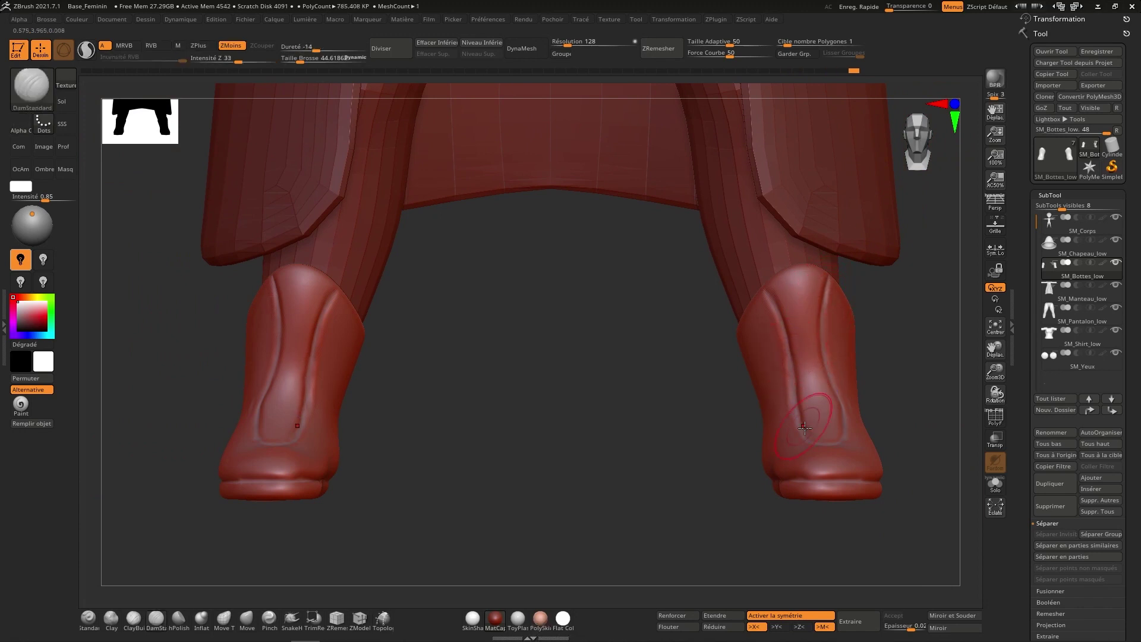
right_click(811, 383)
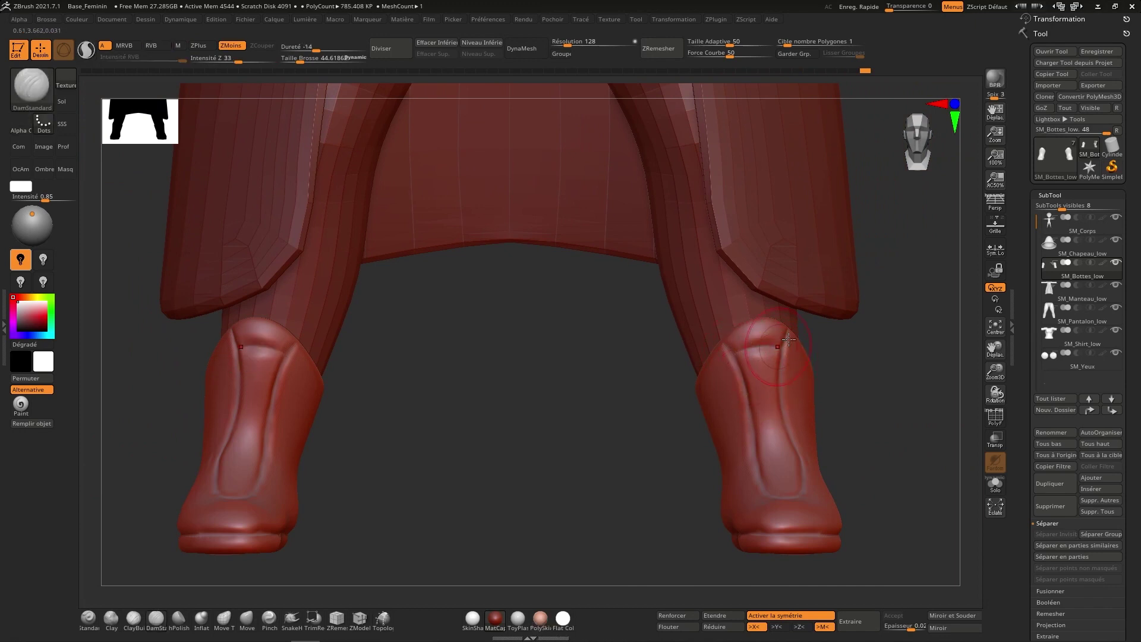
right_click(819, 358)
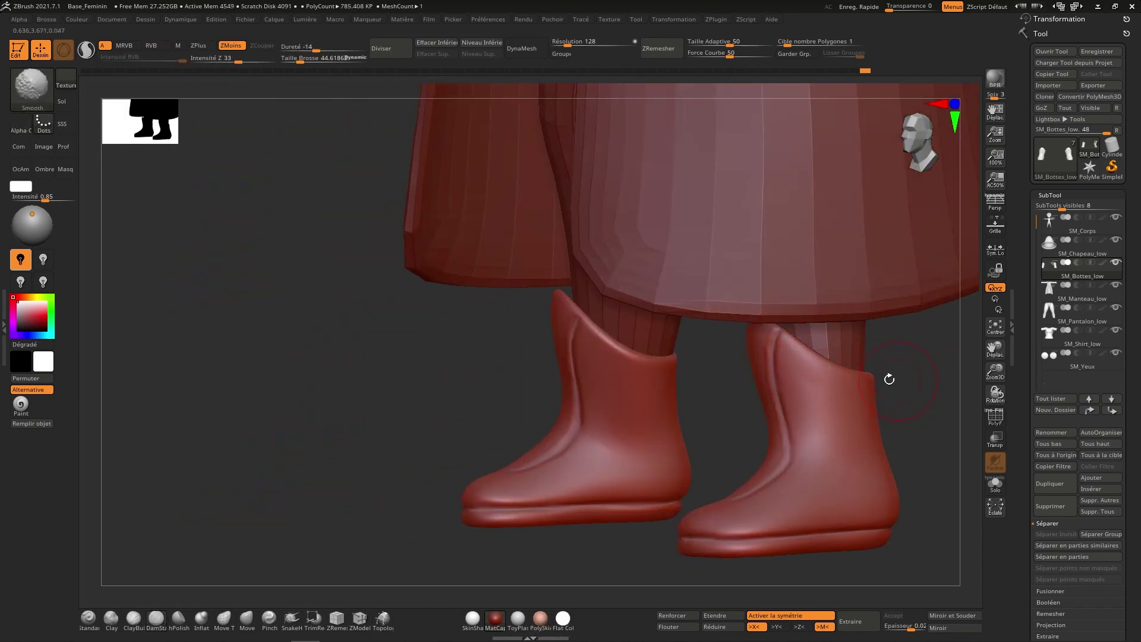
Reshape the sole rims and creases on both boots with Move Topological and Standard brushes.
right_click(866, 378)
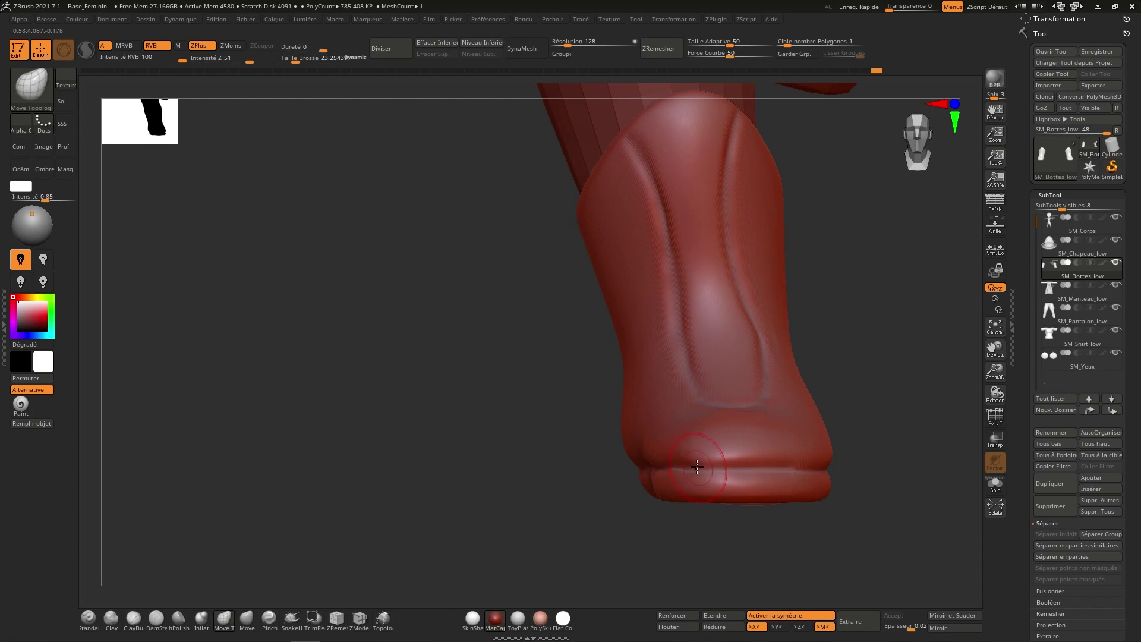
right_click(680, 444)
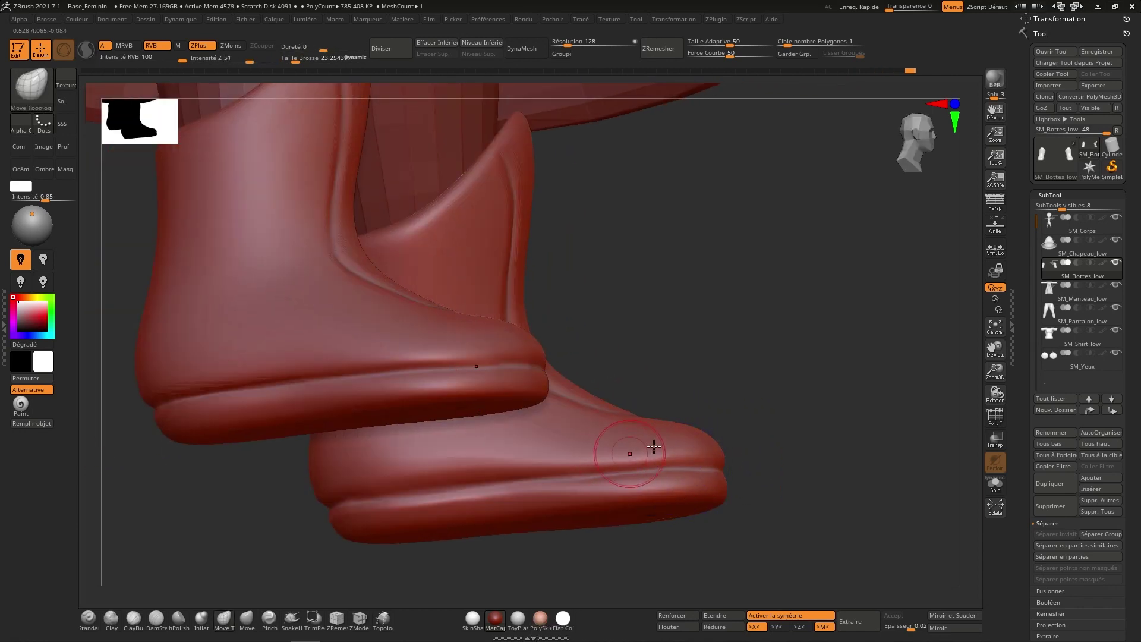
right_click(762, 384)
right_click(860, 402)
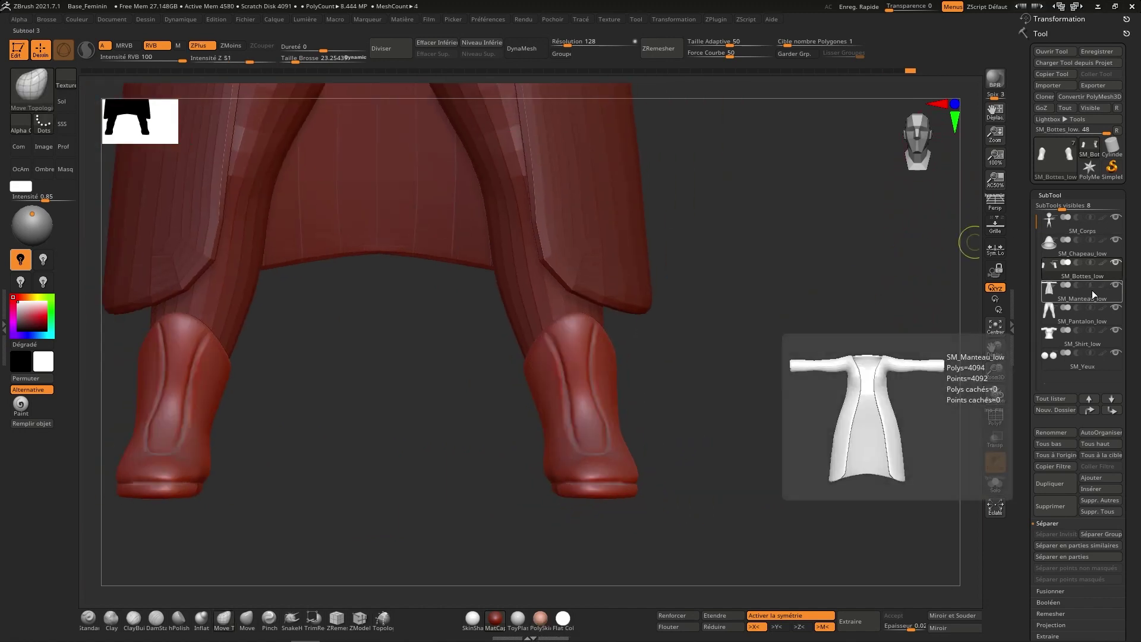
Select SM_Manteau_low, subdivide it to 1.048 million polys and isolate it in Solo mode.
right_click(880, 379)
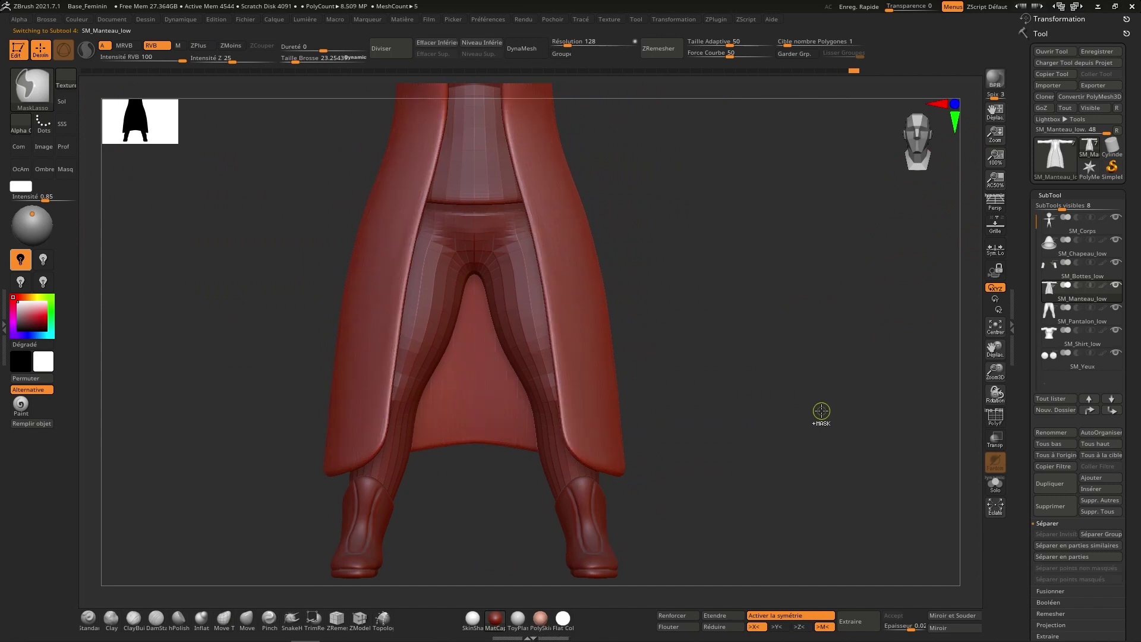
right_click(806, 381)
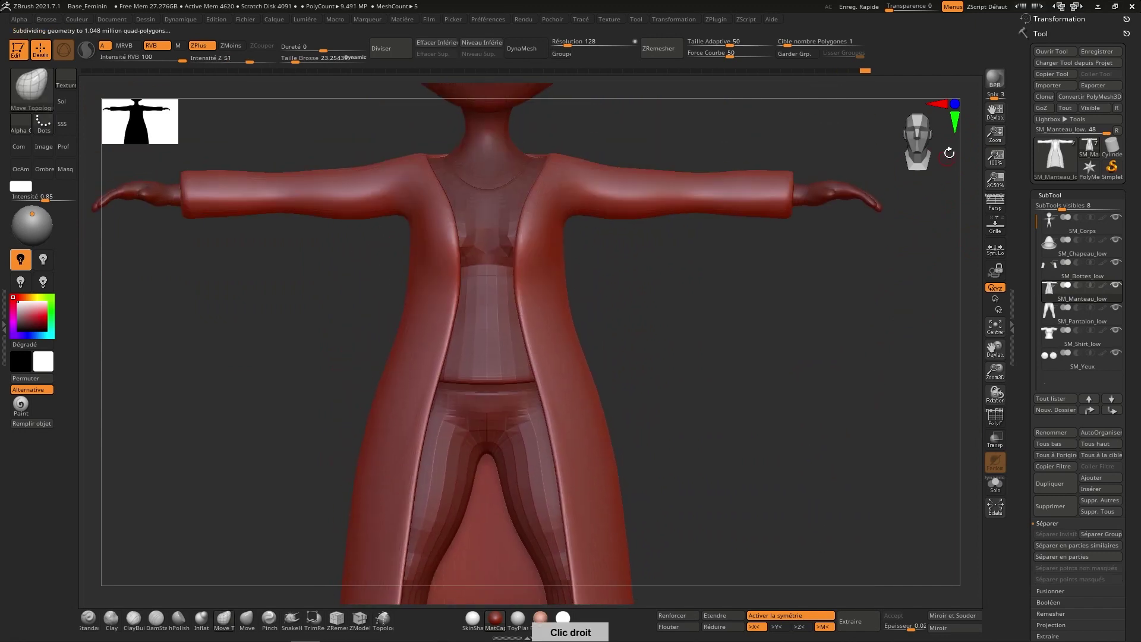
right_click(741, 296)
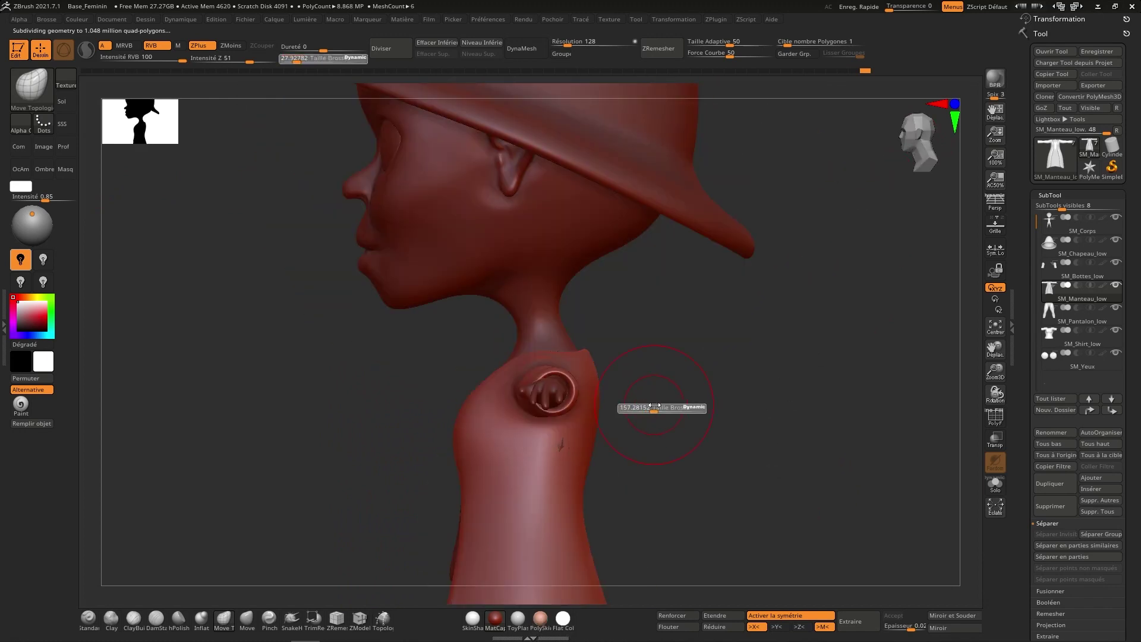
right_click(688, 400)
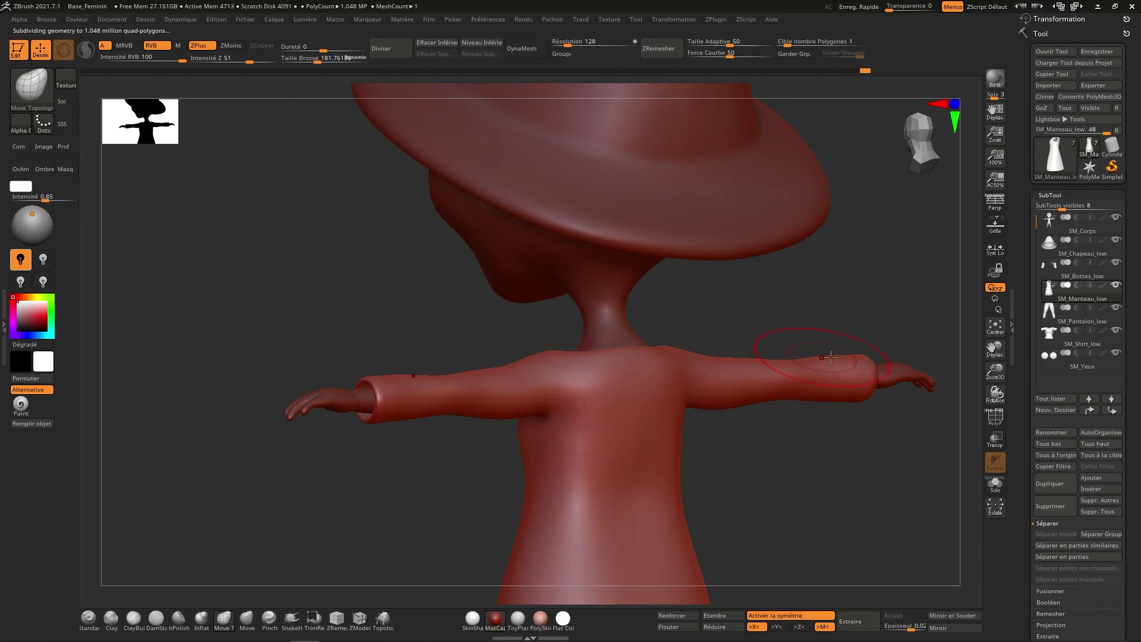
right_click(830, 357)
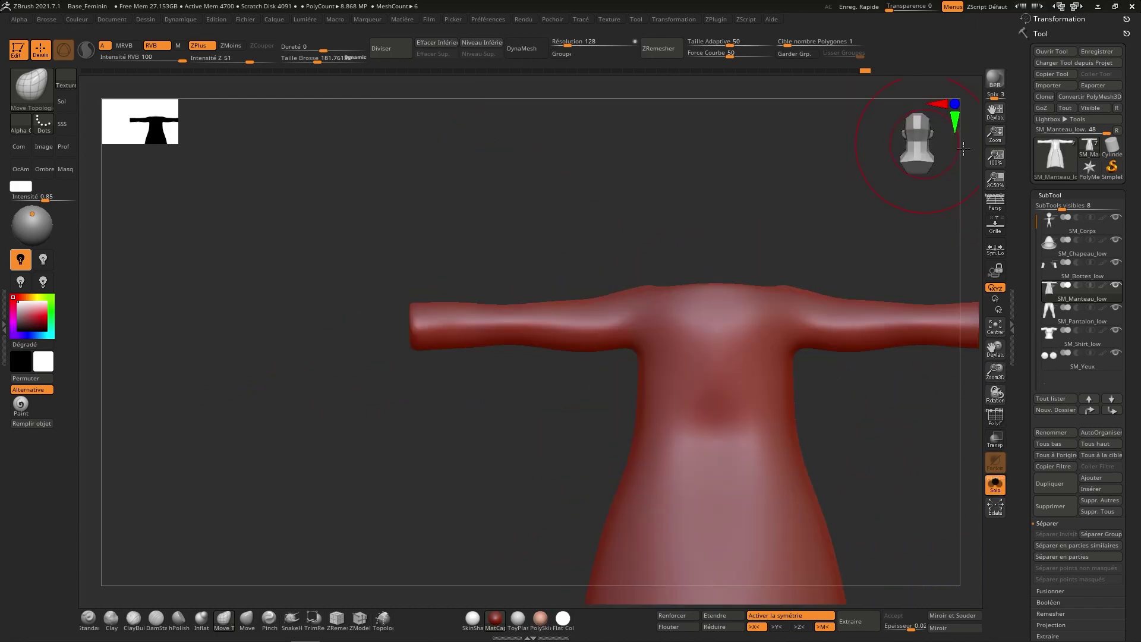
Smooth and reshape the coat body around the armhole openings with Move Topological and Smooth.
right_click(730, 377)
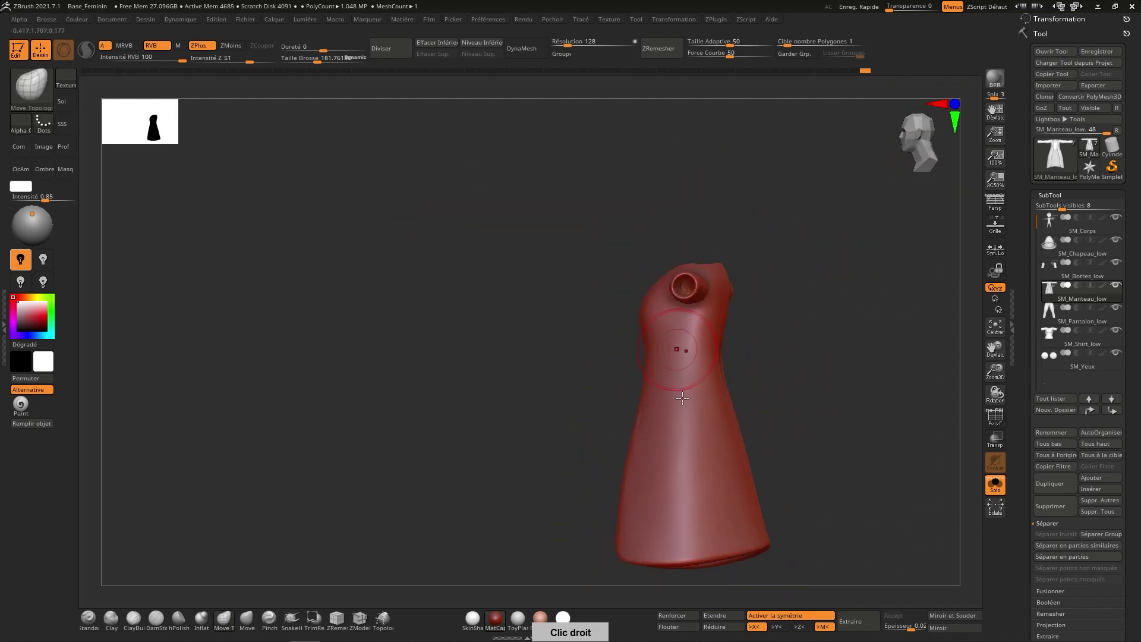
right_click(723, 413)
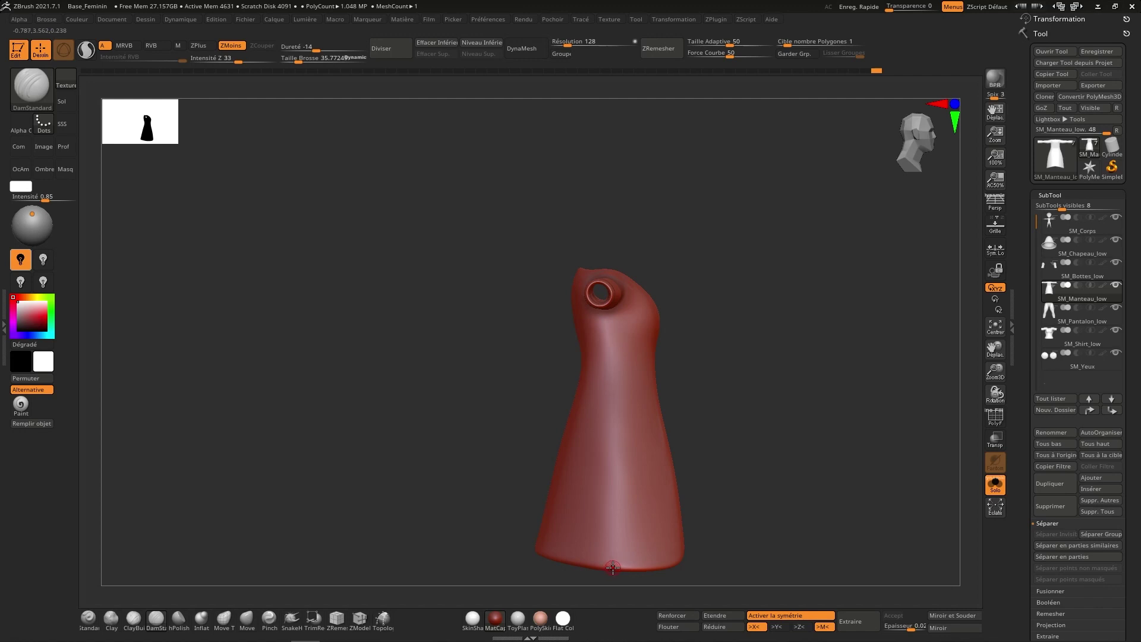
Carve seam lines down the coat back and curved panel seams flanking the front with DamStandard ZSub.
right_click(617, 469)
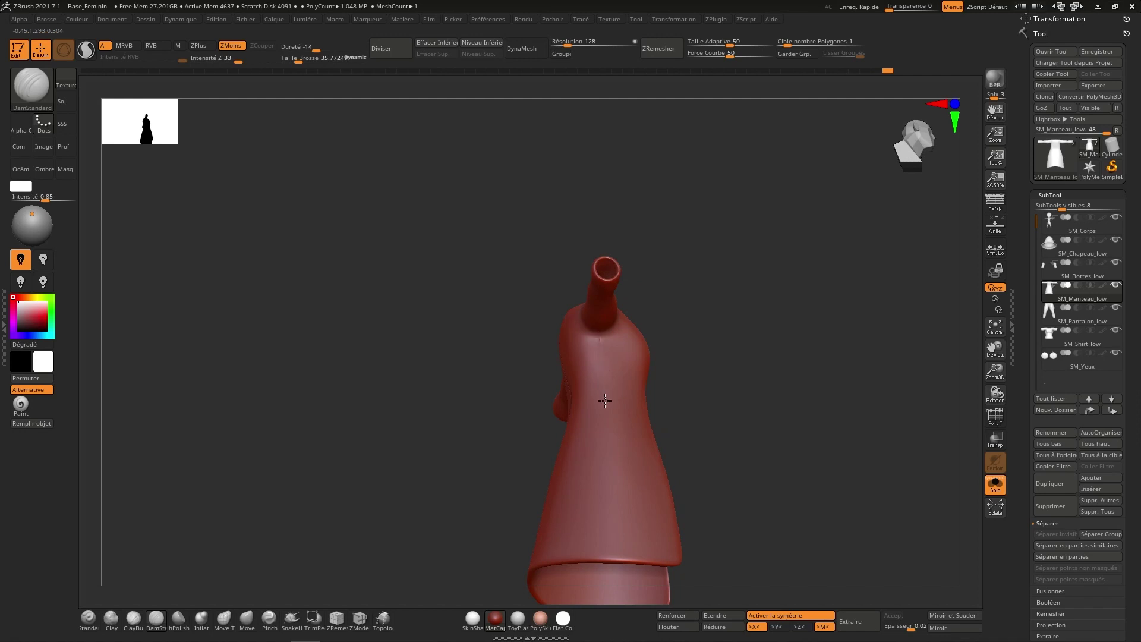
right_click(662, 487)
right_click(659, 423)
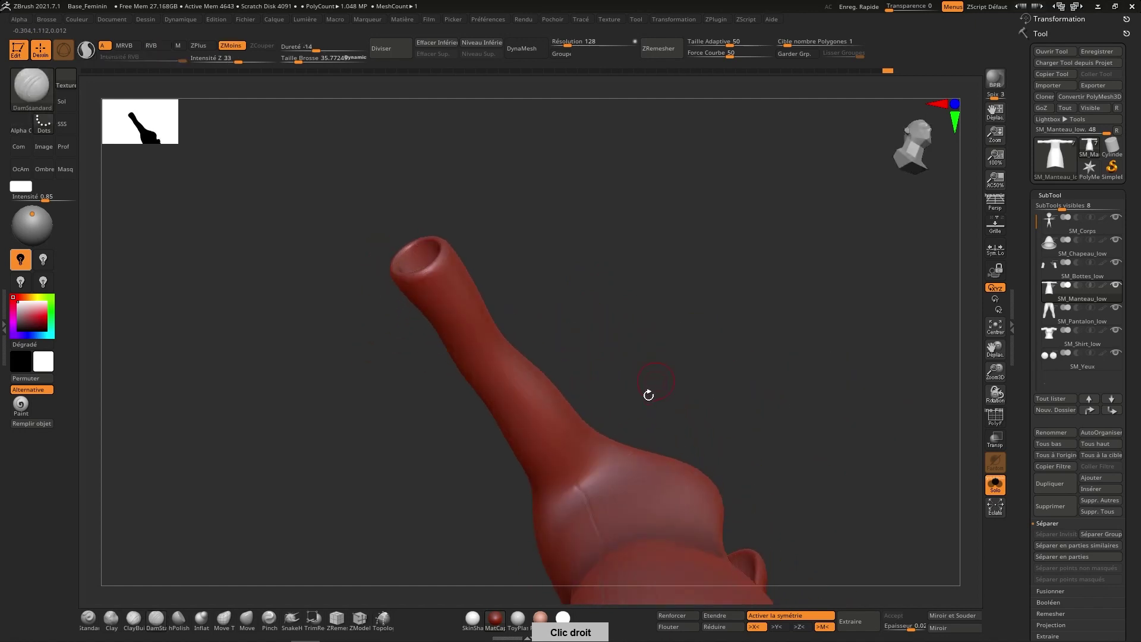
right_click(612, 455)
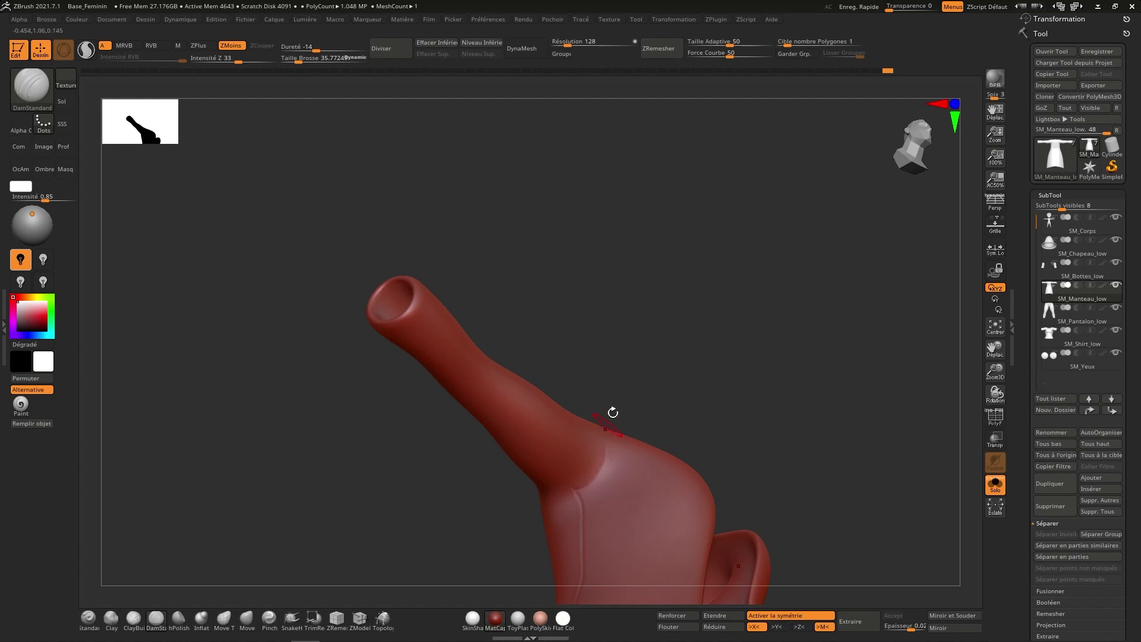
right_click(618, 451)
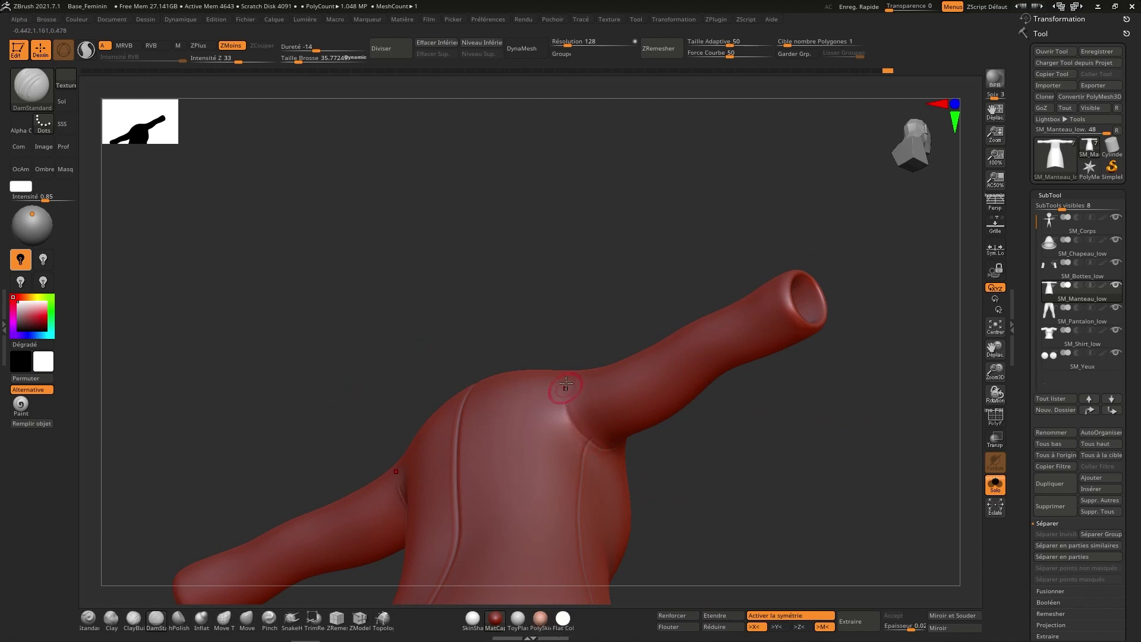
right_click(590, 413)
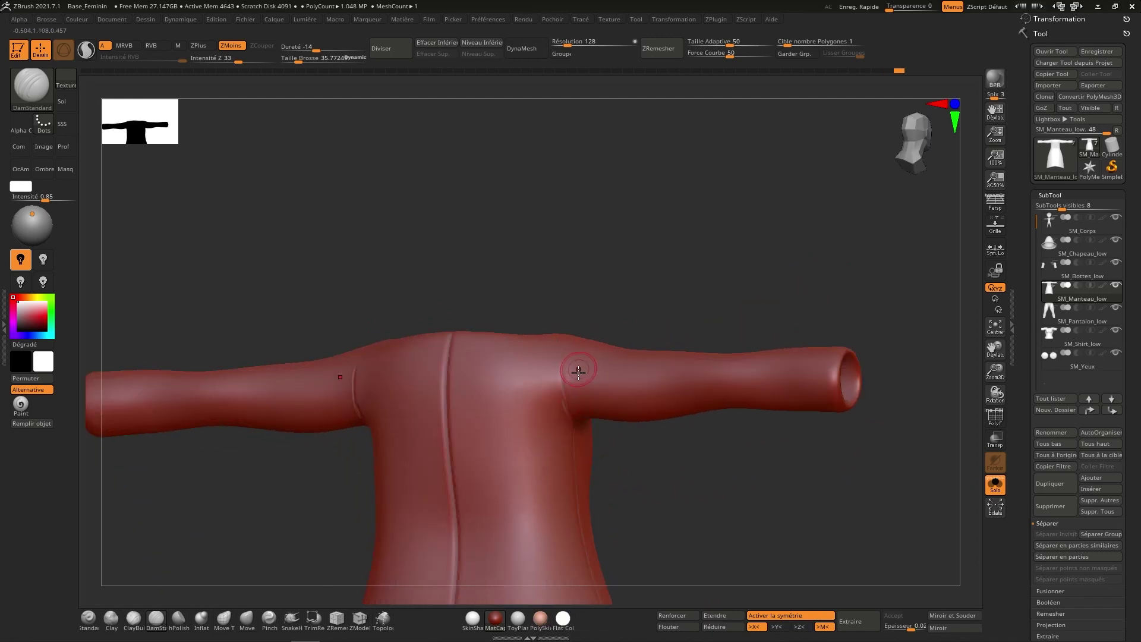
right_click(581, 377)
right_click(592, 378)
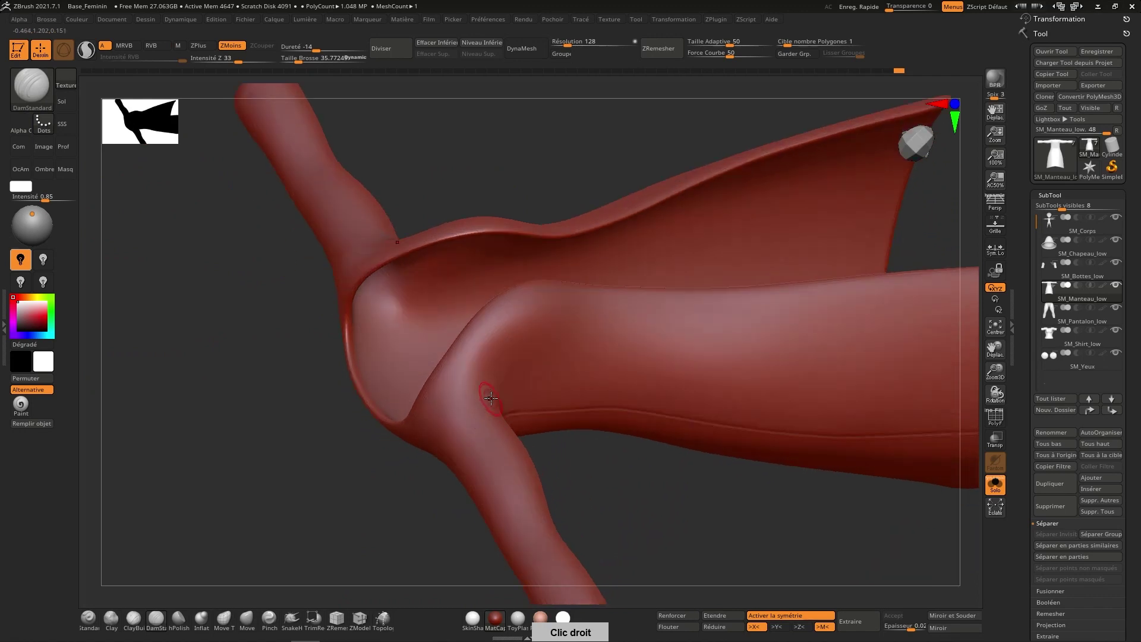
Carve seams along the shoulders and ring each sleeve armhole where it joins the coat.
right_click(484, 395)
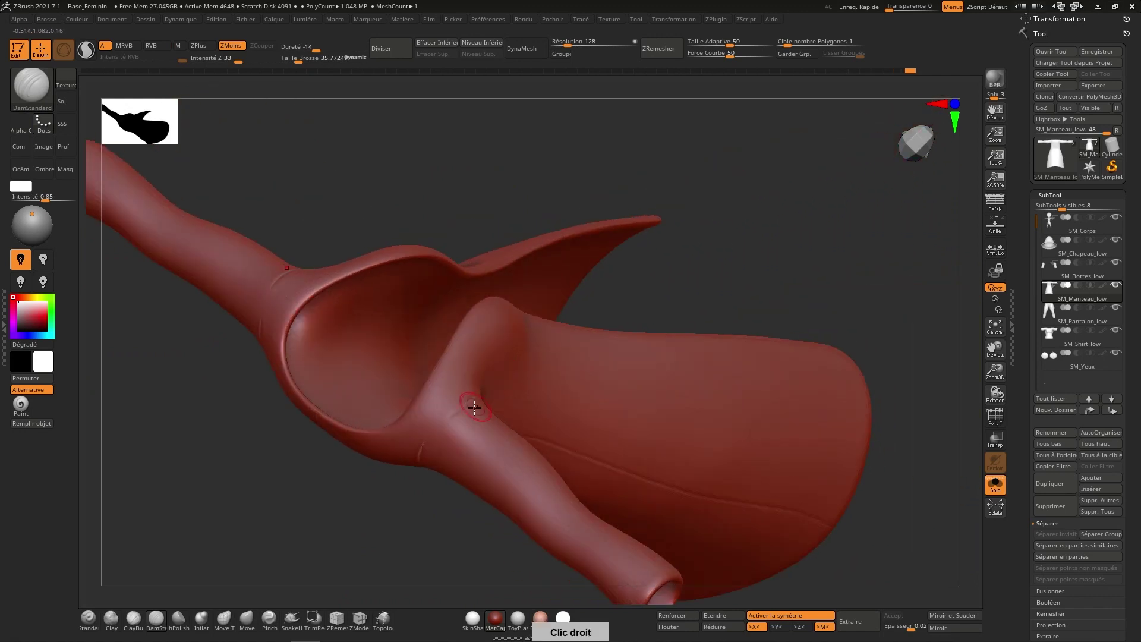
right_click(487, 409)
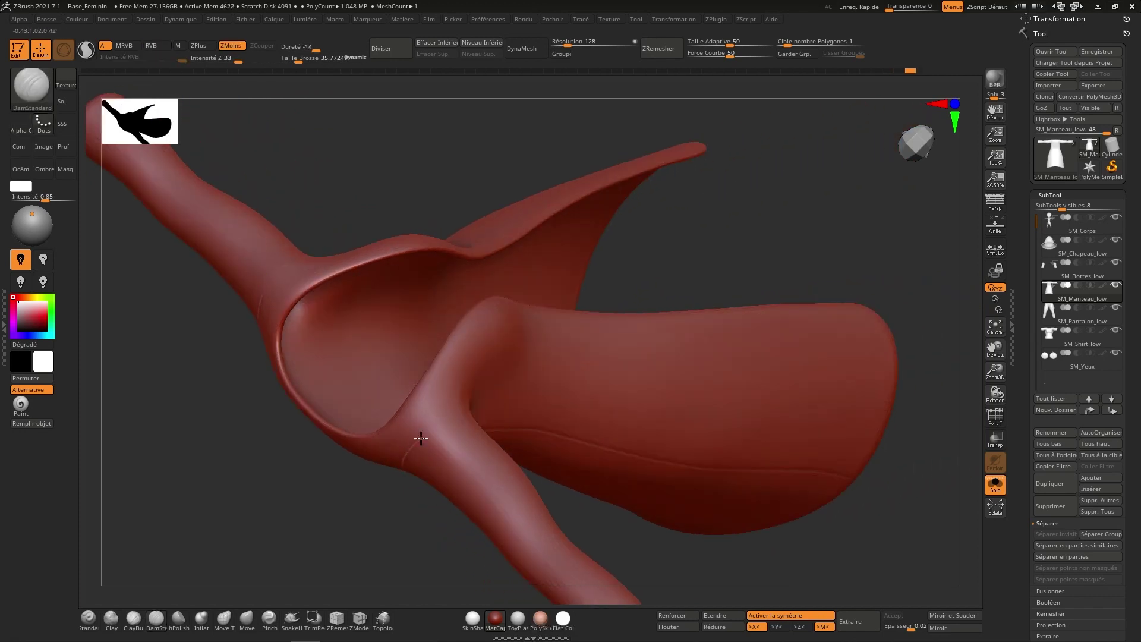
right_click(492, 416)
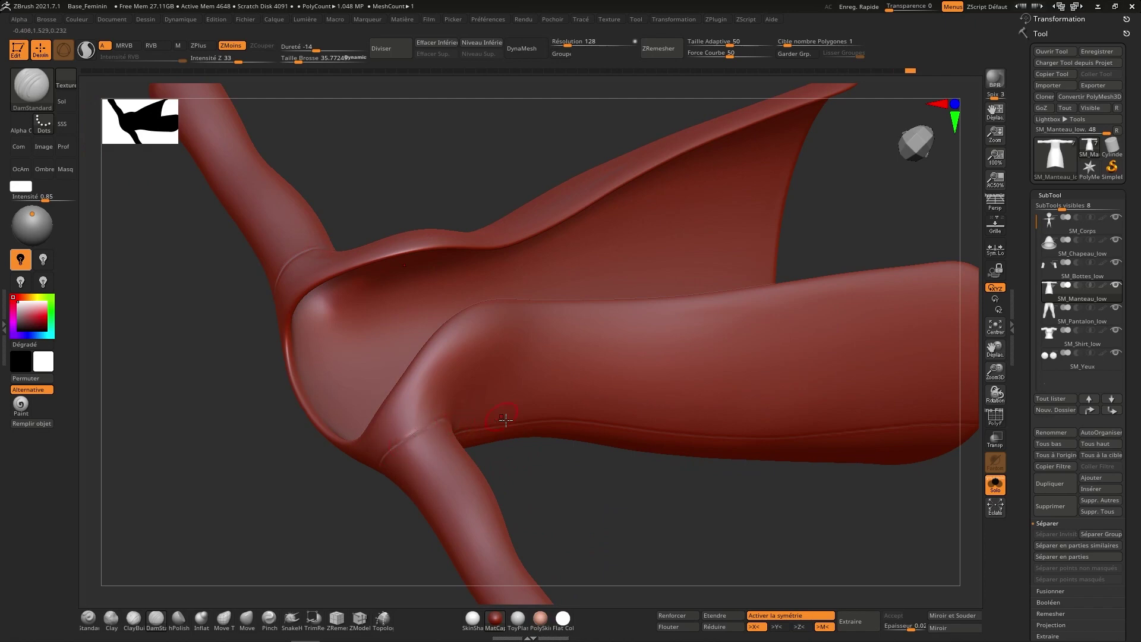
right_click(480, 442)
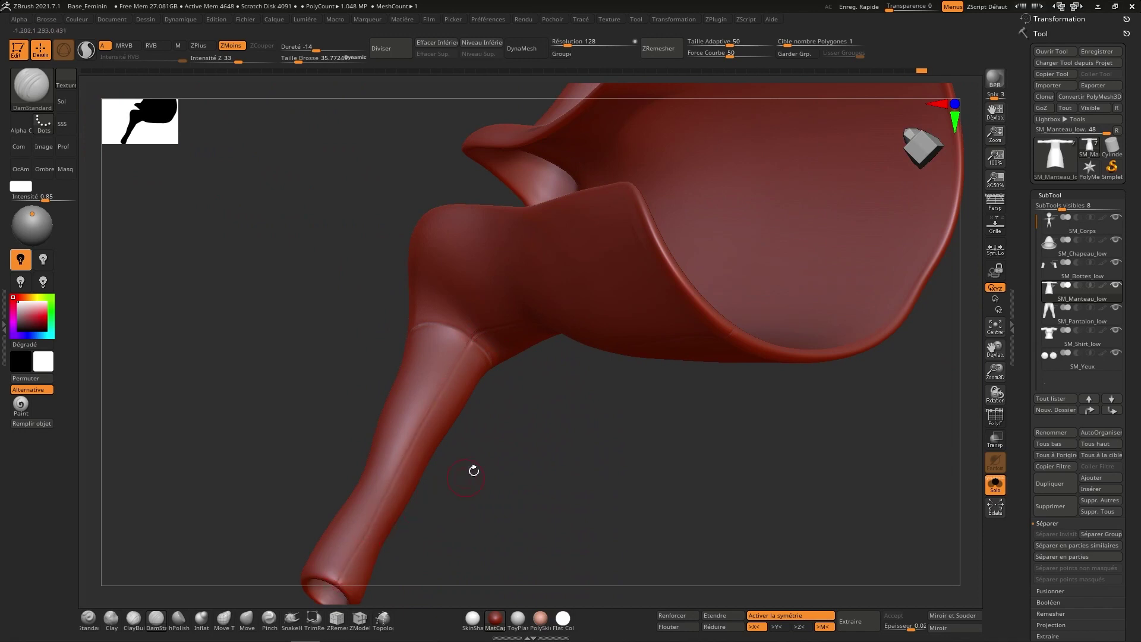
right_click(497, 440)
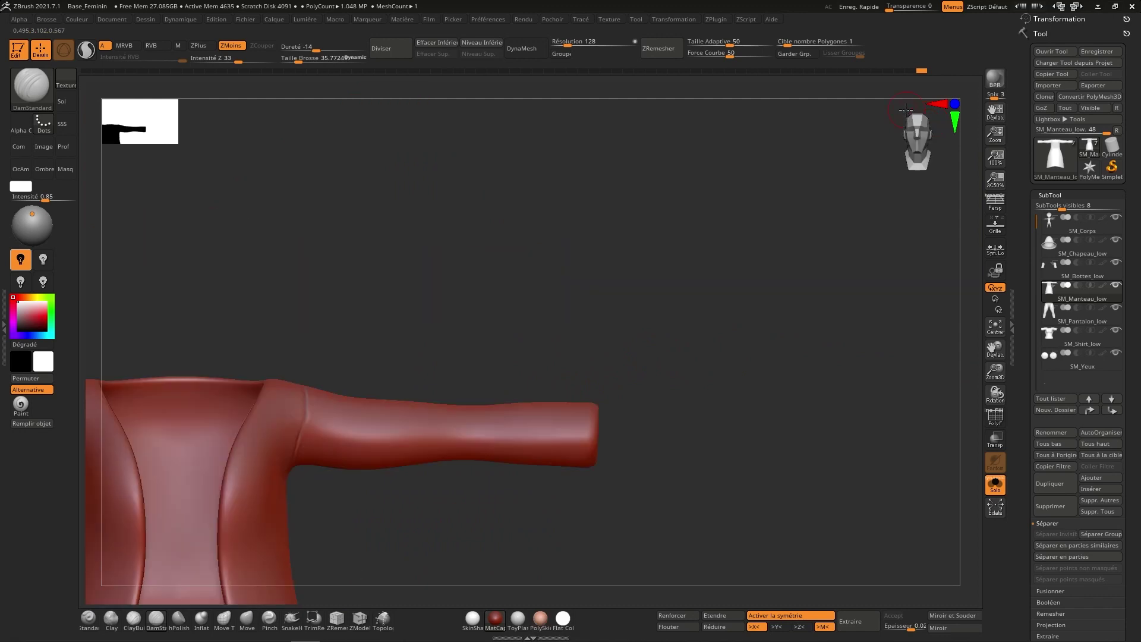
right_click(613, 345)
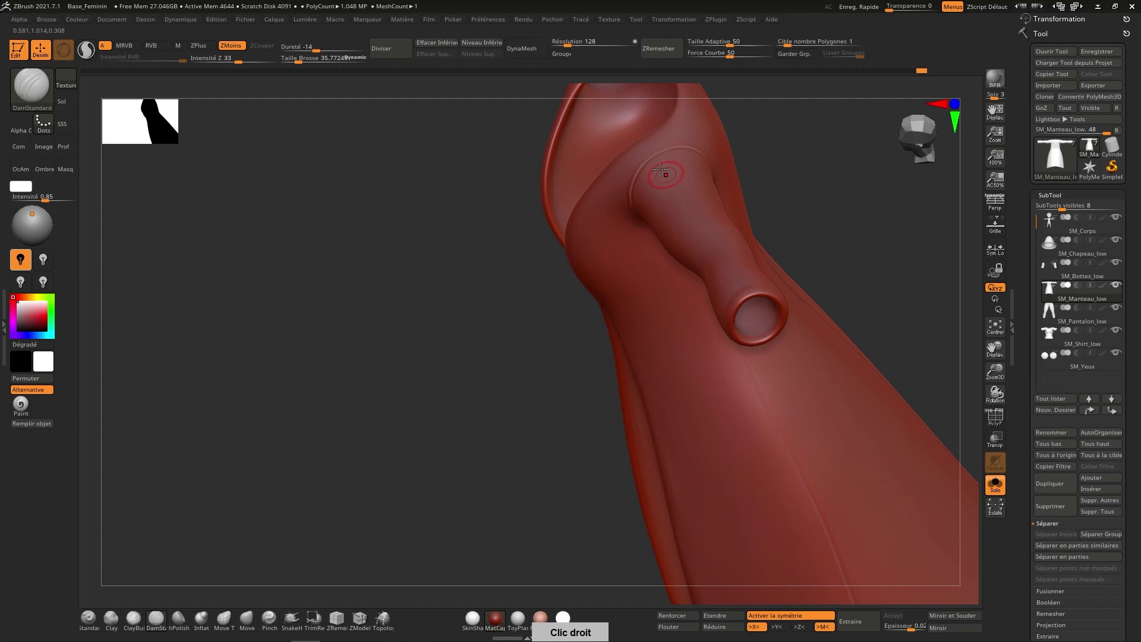
right_click(771, 256)
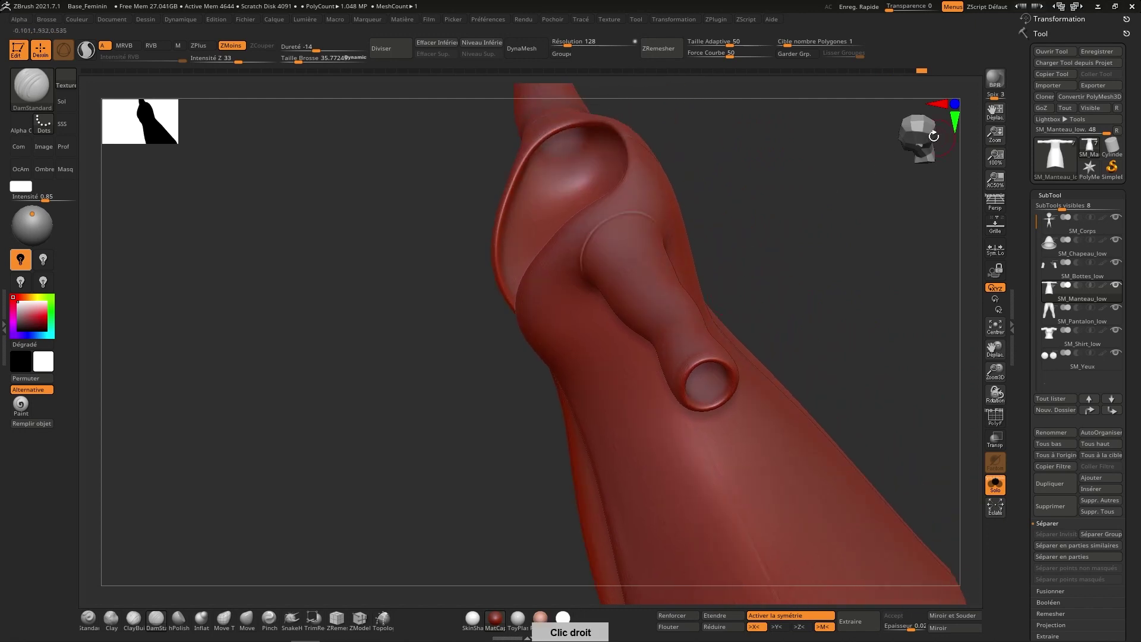